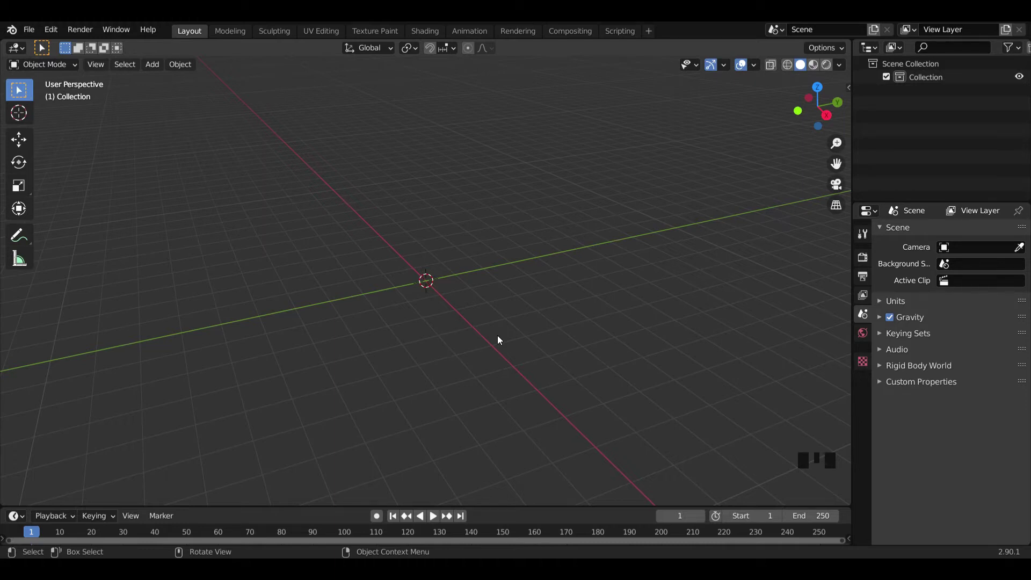
# Add a cube, flatten it to about 0.333 on Z and raise it above the ground
pyautogui.press('shift+a')
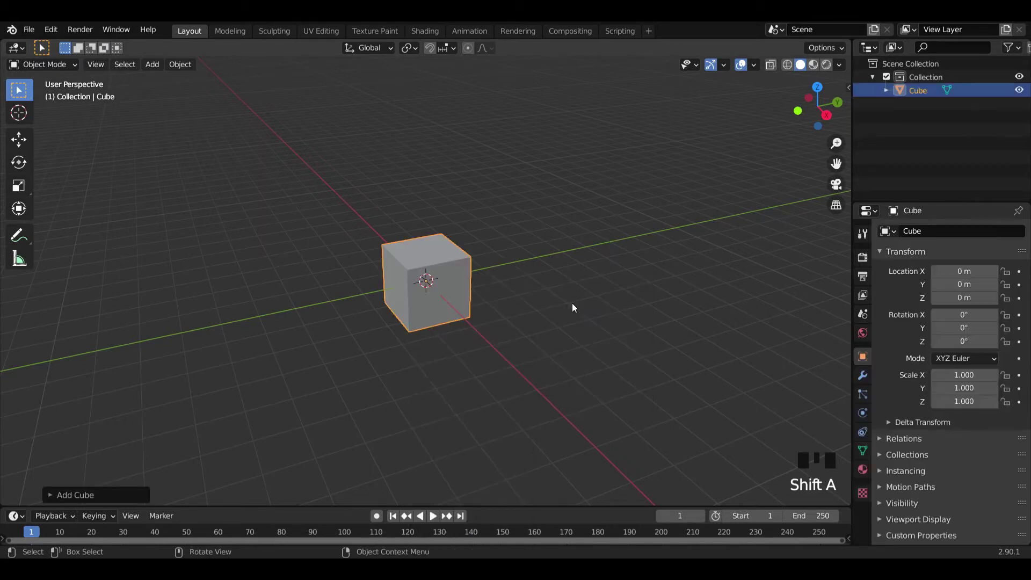
pyautogui.press('KP_3')
pyautogui.press('s')
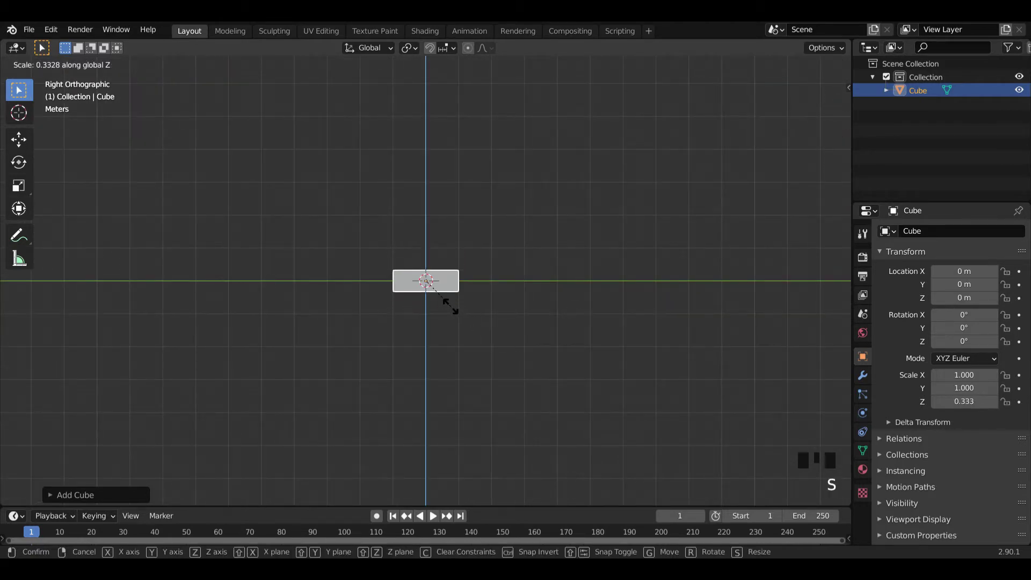
pyautogui.moveTo(13, 141); pyautogui.dragTo(429, 223)
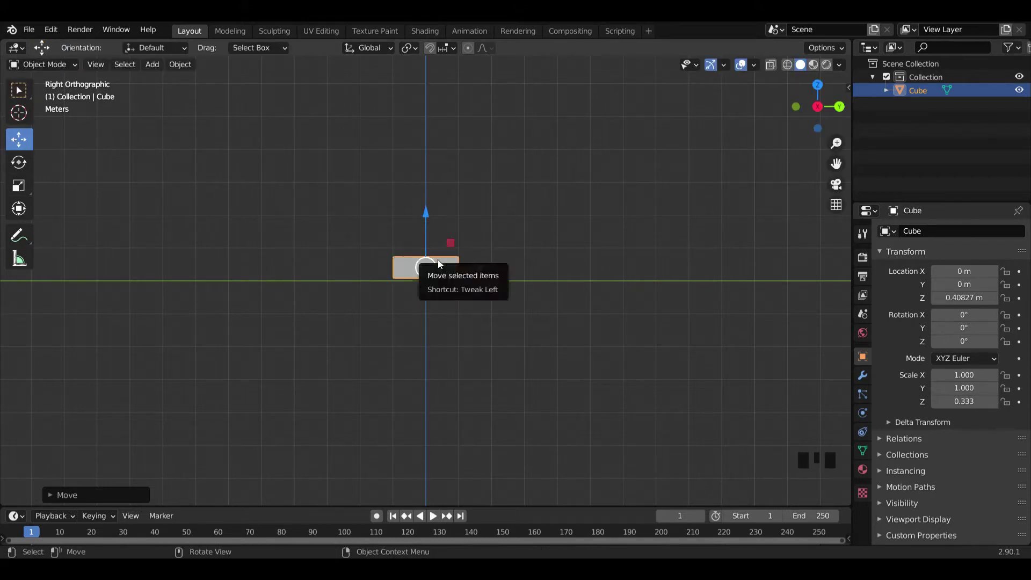
pyautogui.scroll(3)
pyautogui.moveTo(451, 288); pyautogui.dragTo(488, 273)
pyautogui.press('s')
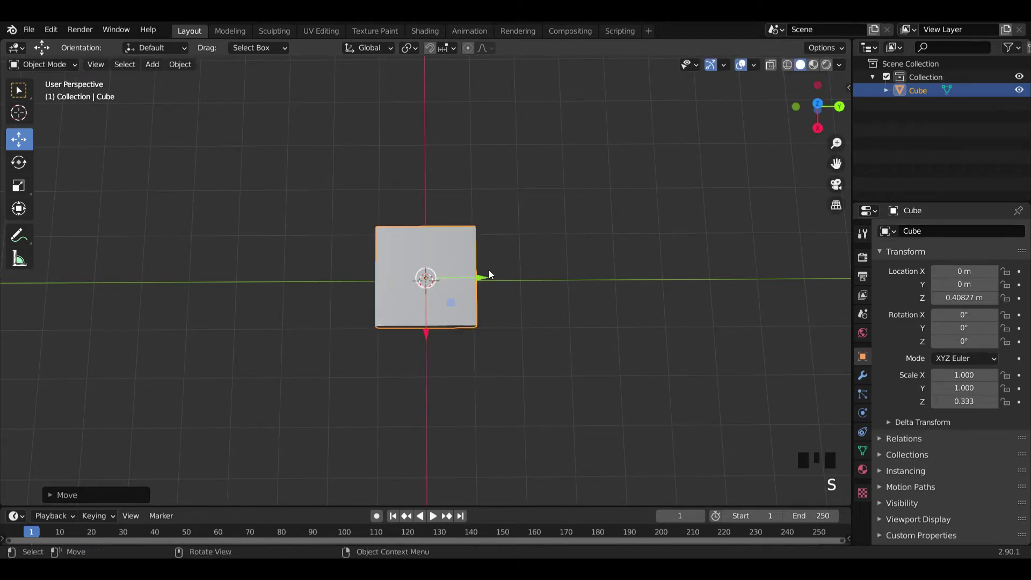
# Stretch the slab to about 1.67 along Y and enter Edit Mode in face select
pyautogui.press('KP_1')
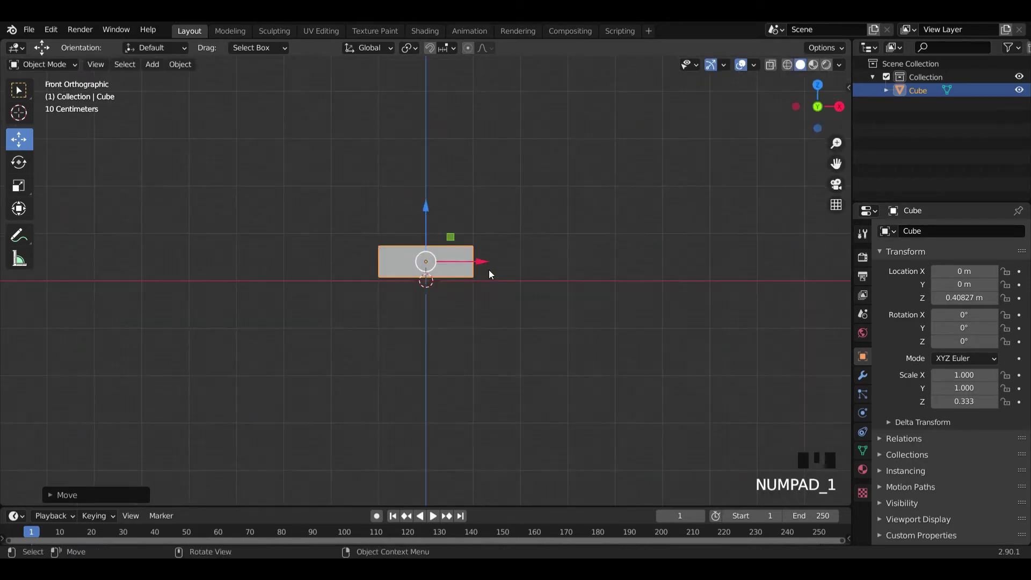
pyautogui.moveTo(488, 287); pyautogui.dragTo(438, 291)
pyautogui.press('s')
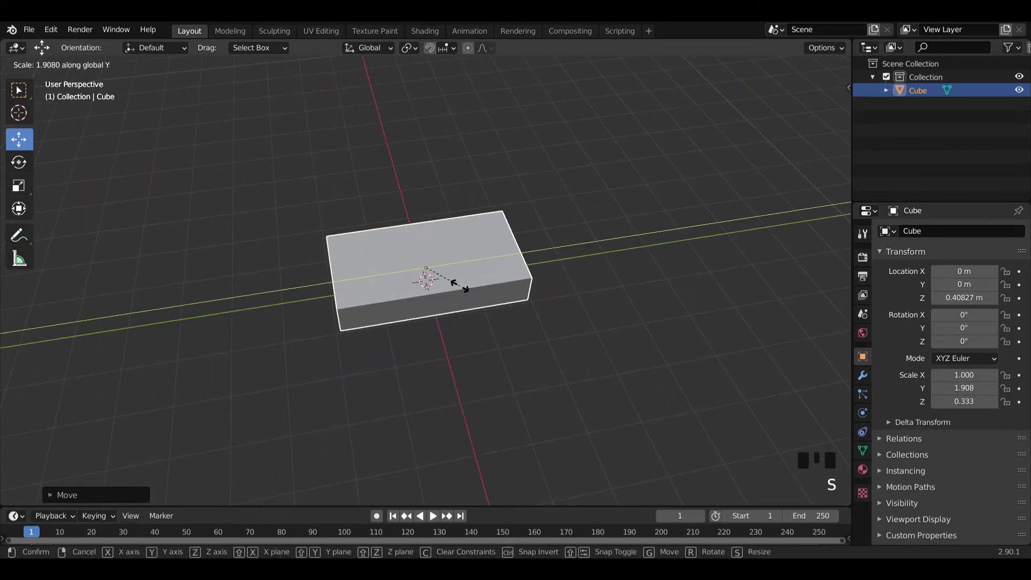
pyautogui.moveTo(481, 297); pyautogui.dragTo(387, 295)
pyautogui.press('Tab')
pyautogui.click(116, 67)
# Deselect the faces and add an edge loop across the slab from the side view
pyautogui.click(358, 281)
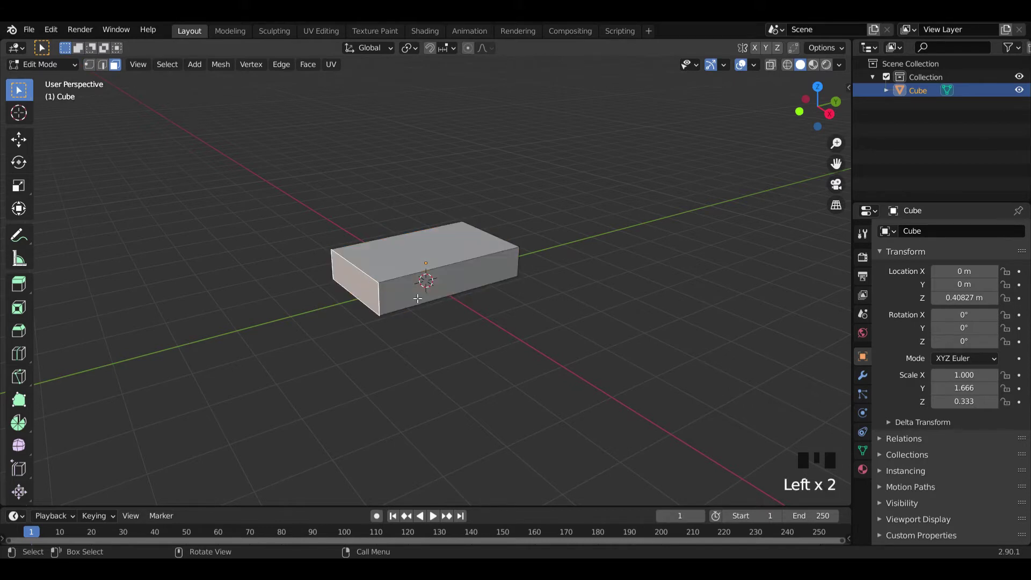
pyautogui.press('KP_3')
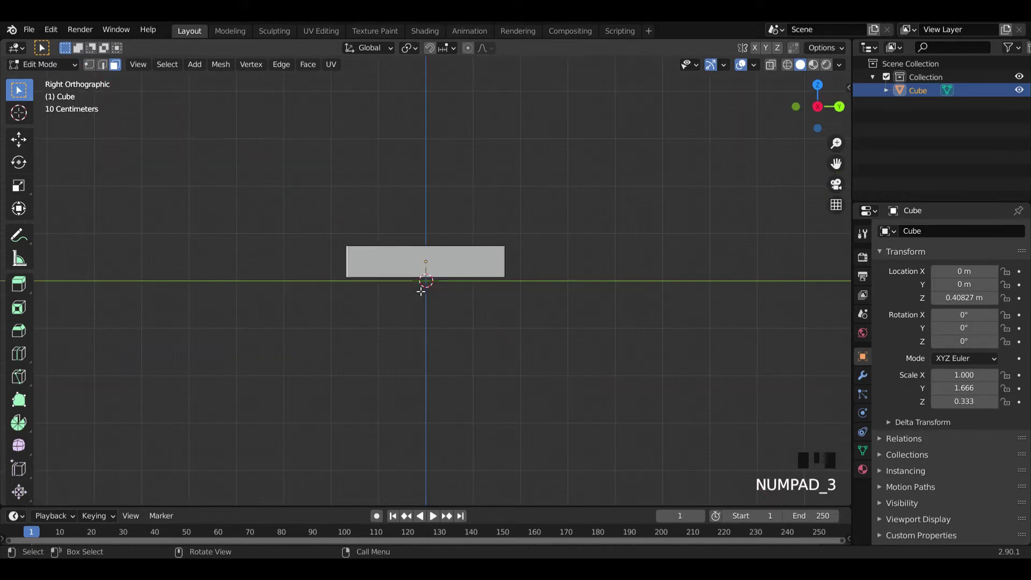
pyautogui.press('e')
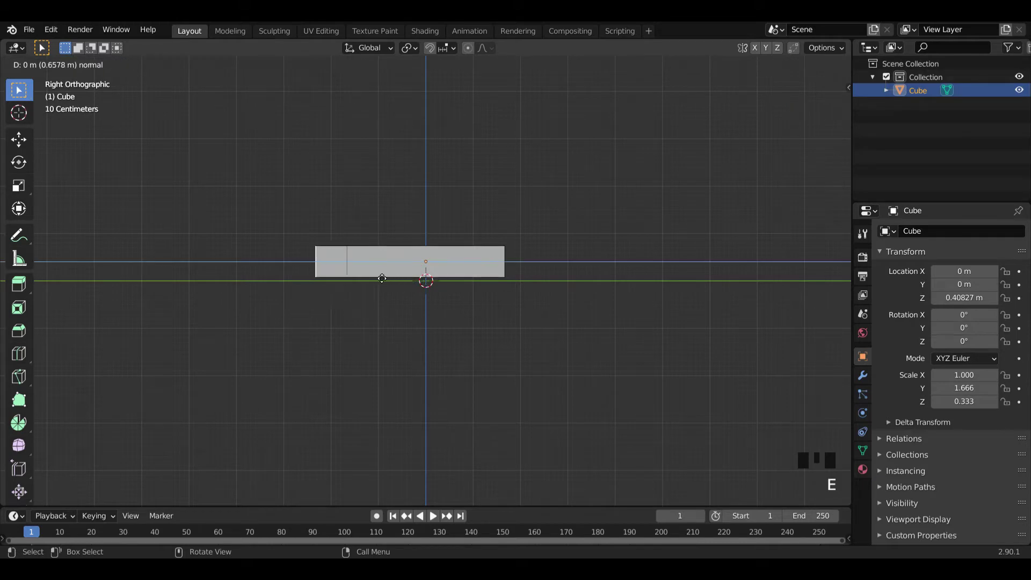
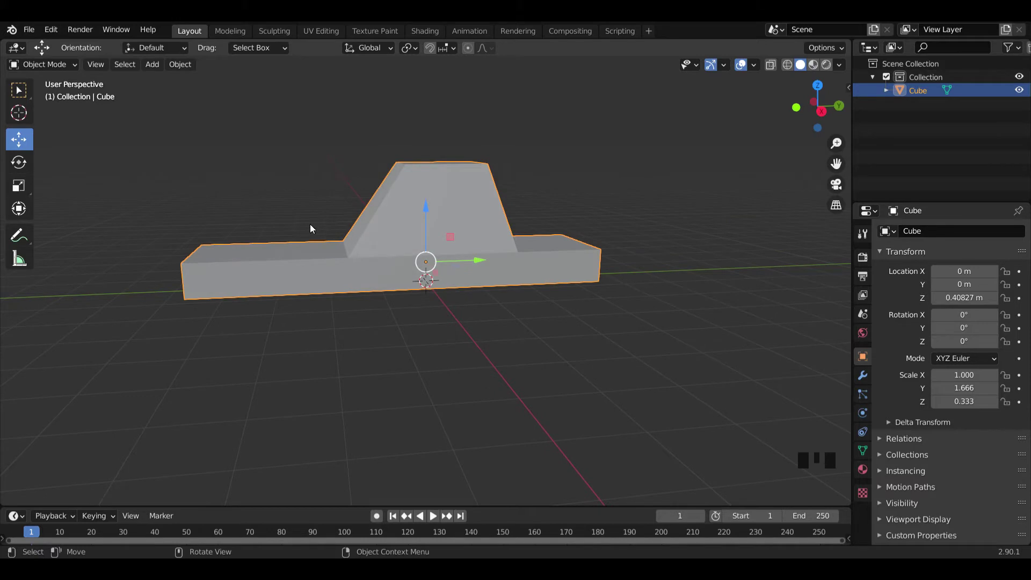
# Add a 15-sided cylinder, rotate it 90° on Y and move it to one end of the body
pyautogui.press('shift+a')
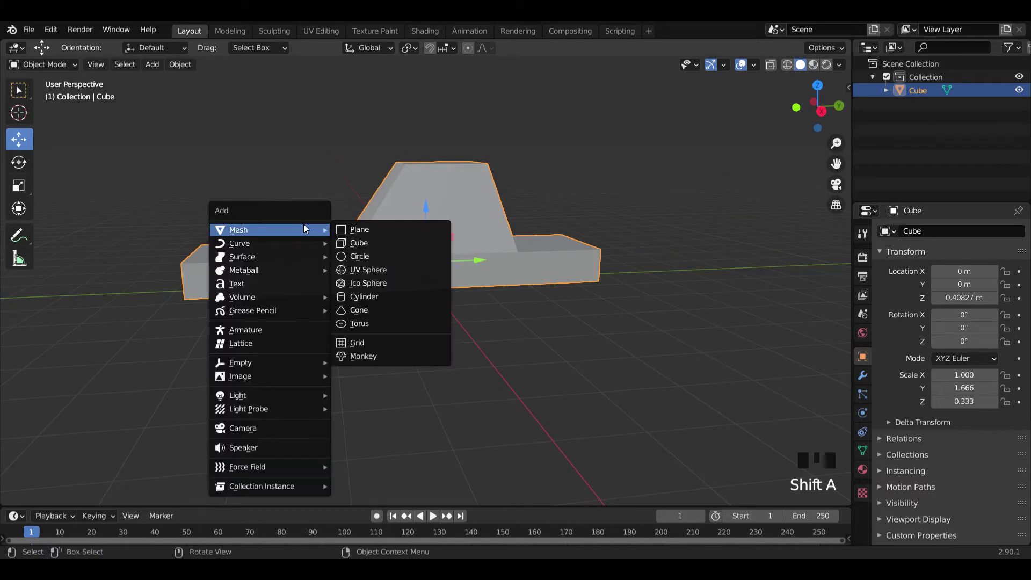
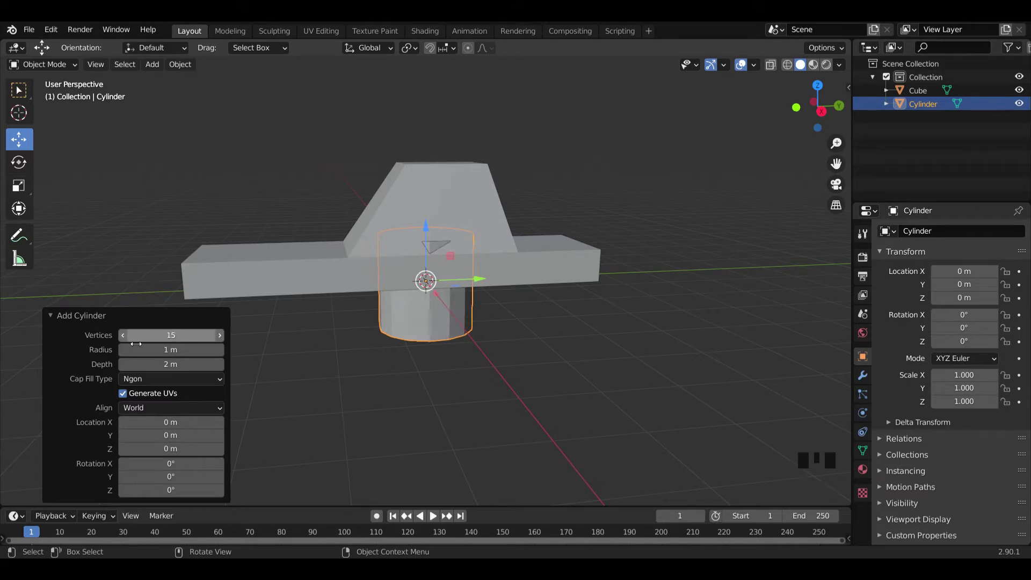
pyautogui.moveTo(61, 310); pyautogui.dragTo(466, 299)
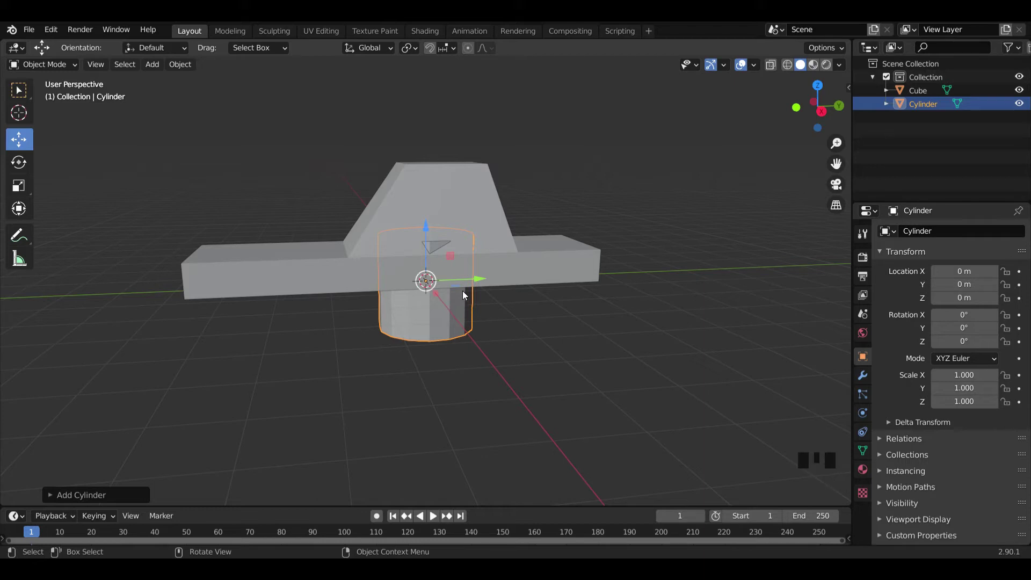
pyautogui.press('r')
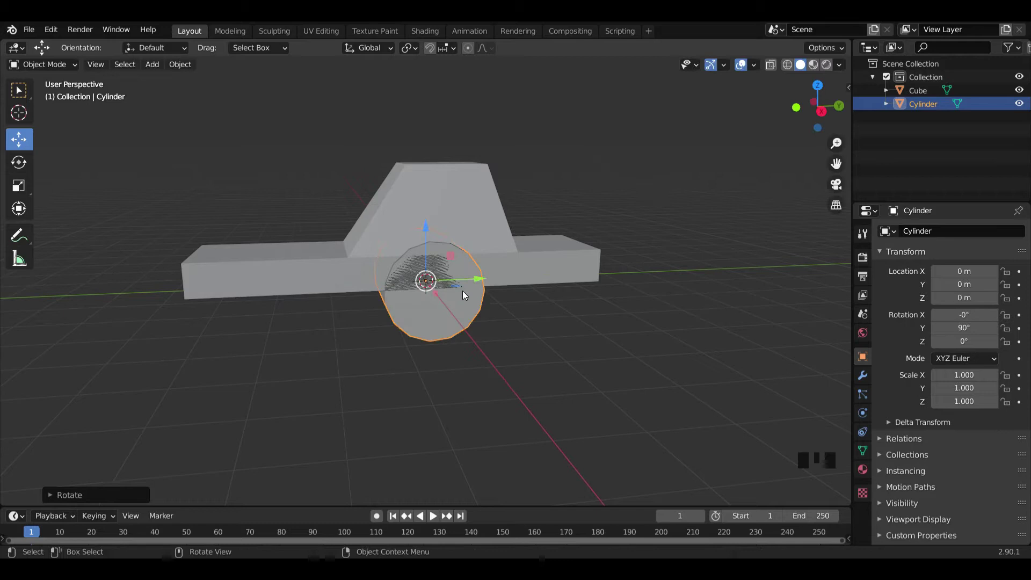
pyautogui.press('KP_3')
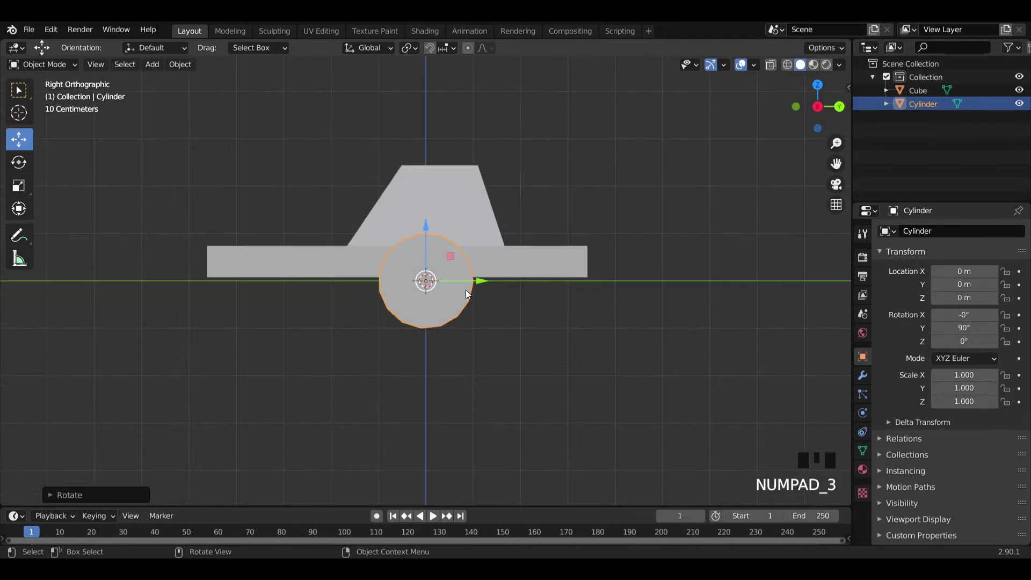
pyautogui.moveTo(484, 282); pyautogui.dragTo(404, 278)
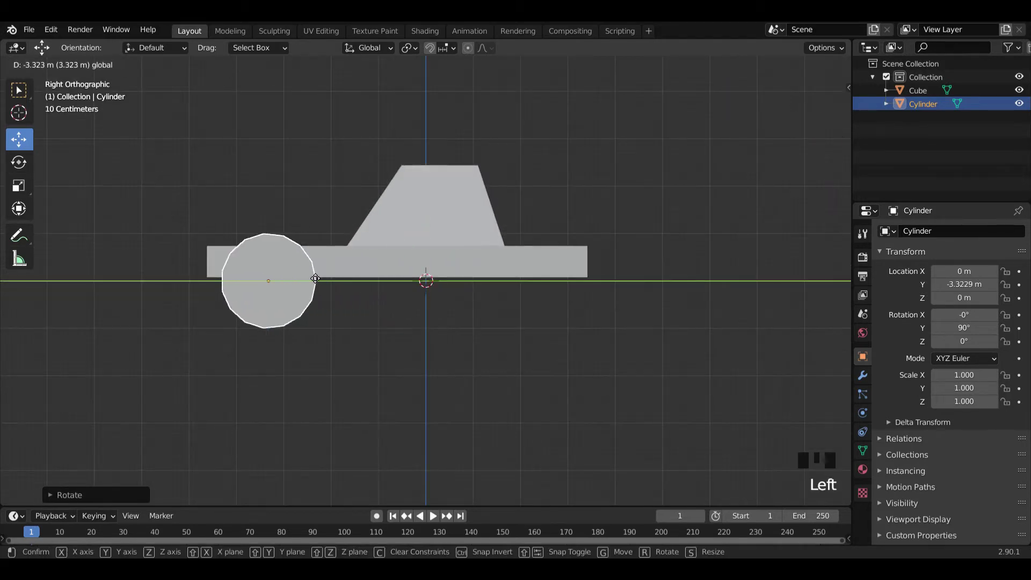
# Shrink the cylinder to wheel size, push it to the body's side and thin it on Z
pyautogui.press('s')
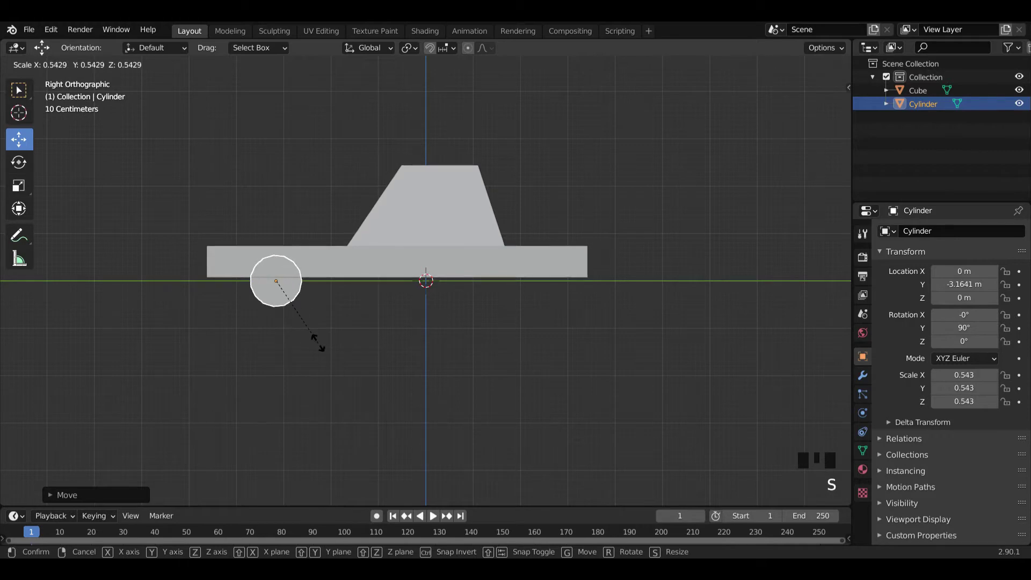
pyautogui.press('s')
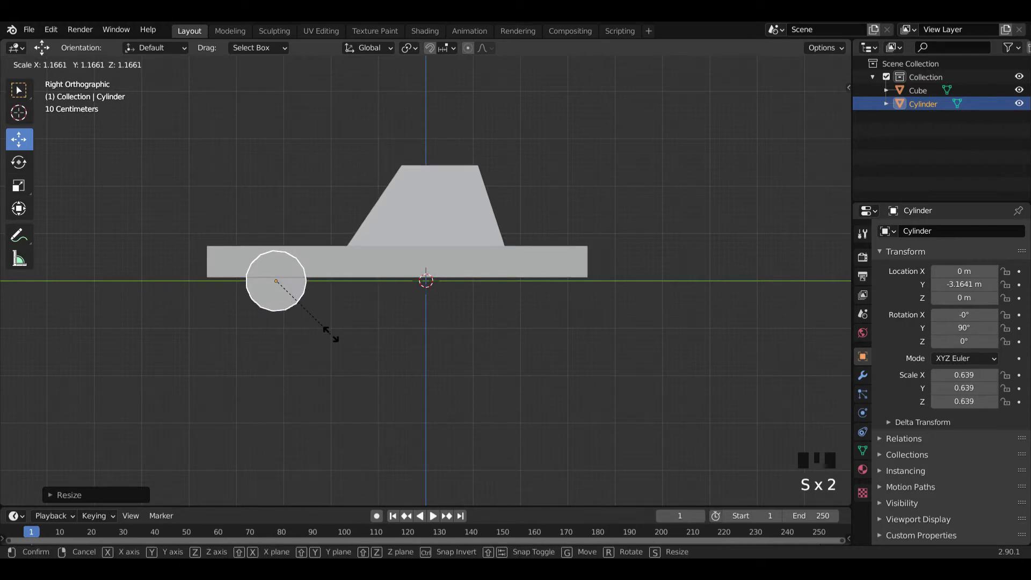
pyautogui.moveTo(313, 327); pyautogui.dragTo(438, 341)
pyautogui.press('KP_1')
pyautogui.moveTo(485, 278); pyautogui.dragTo(501, 277)
pyautogui.press('s')
pyautogui.press('s')
pyautogui.press('s')
# Orbit to the wheel side and add the car body to the selection
pyautogui.scroll(3)
pyautogui.moveTo(526, 309); pyautogui.dragTo(327, 326)
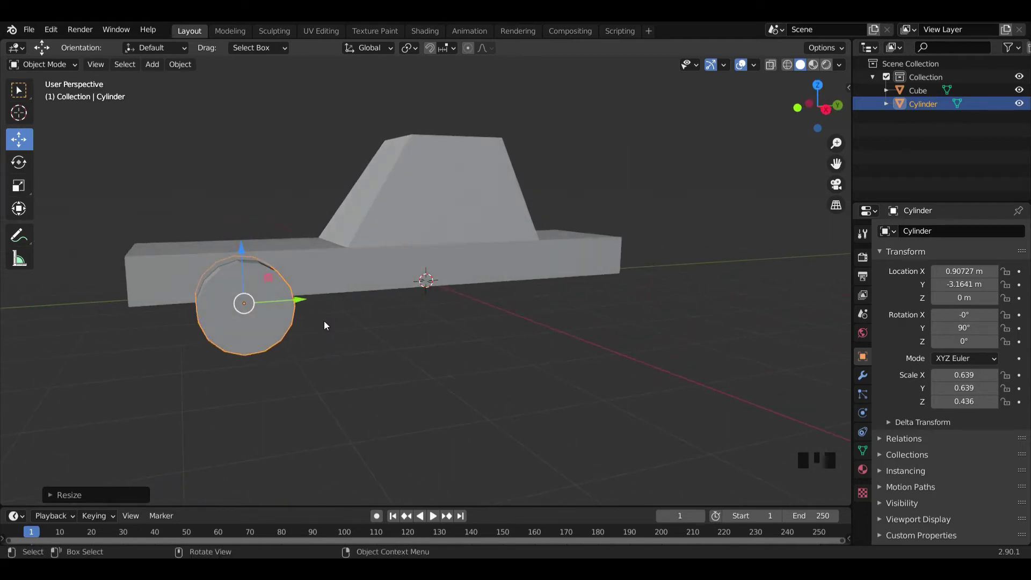
pyautogui.moveTo(300, 283); pyautogui.dragTo(460, 328)
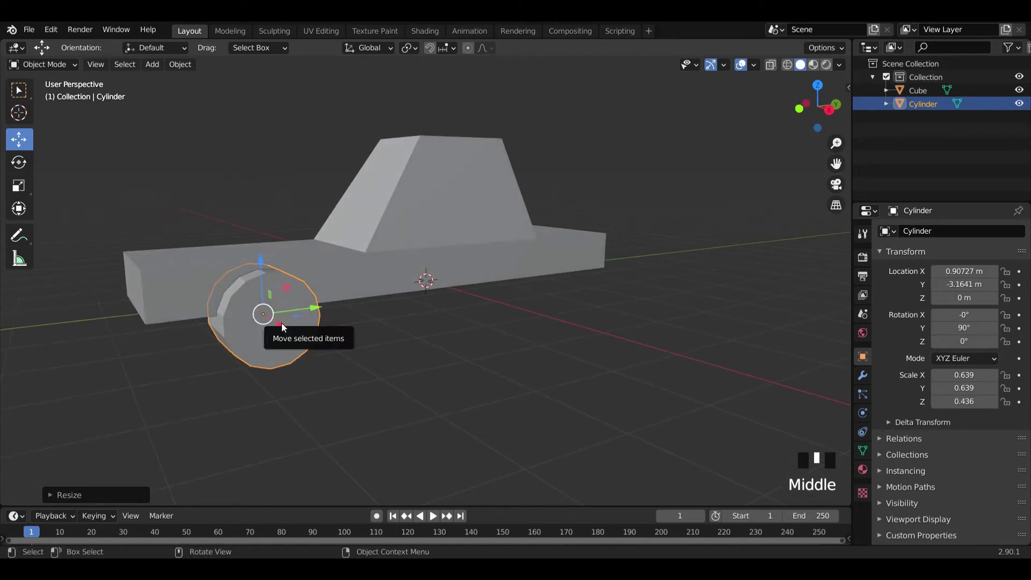
pyautogui.middleClick(440, 247)
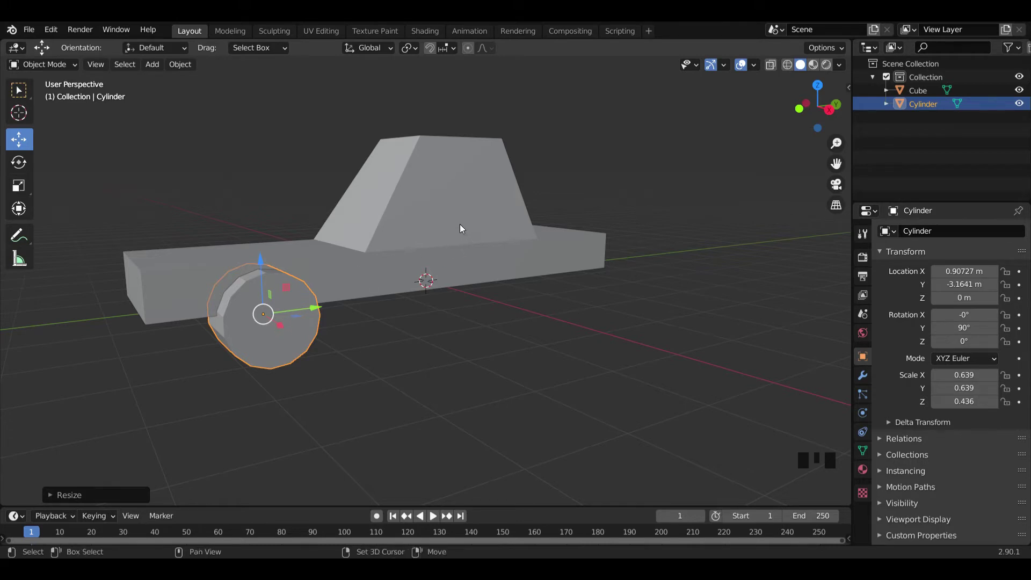
pyautogui.click(464, 230)
# Cut the cylinder out of the body with a Brush Boolean Difference
pyautogui.moveTo(188, 69); pyautogui.dragTo(349, 447)
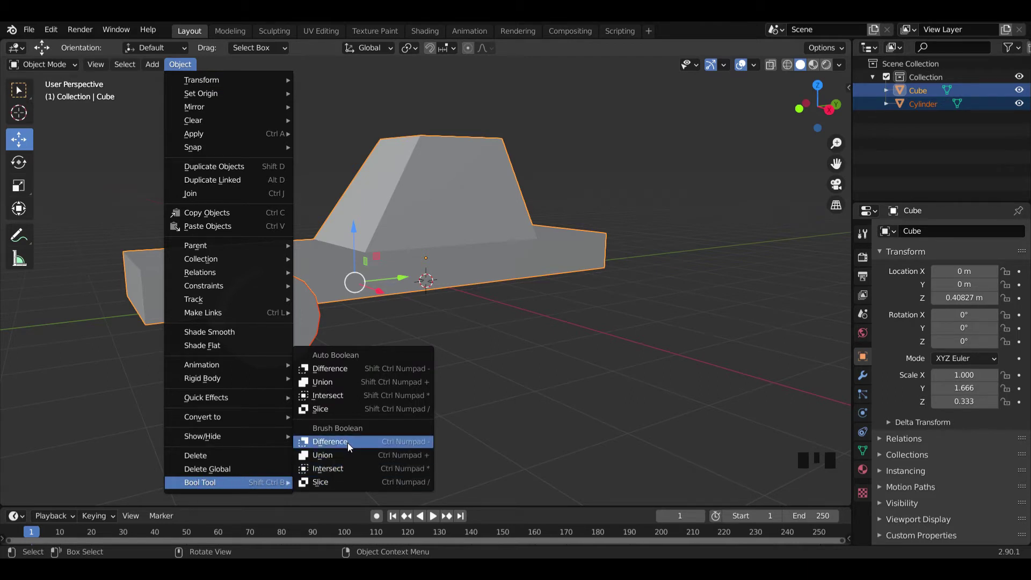
pyautogui.moveTo(323, 339); pyautogui.dragTo(285, 316)
pyautogui.click(284, 316)
pyautogui.scroll(3)
pyautogui.moveTo(277, 339); pyautogui.dragTo(312, 304)
pyautogui.moveTo(339, 307); pyautogui.dragTo(243, 347)
# Shift the cutter outward along Y and enlarge it to about 0.672 × 0.458
pyautogui.click(247, 296)
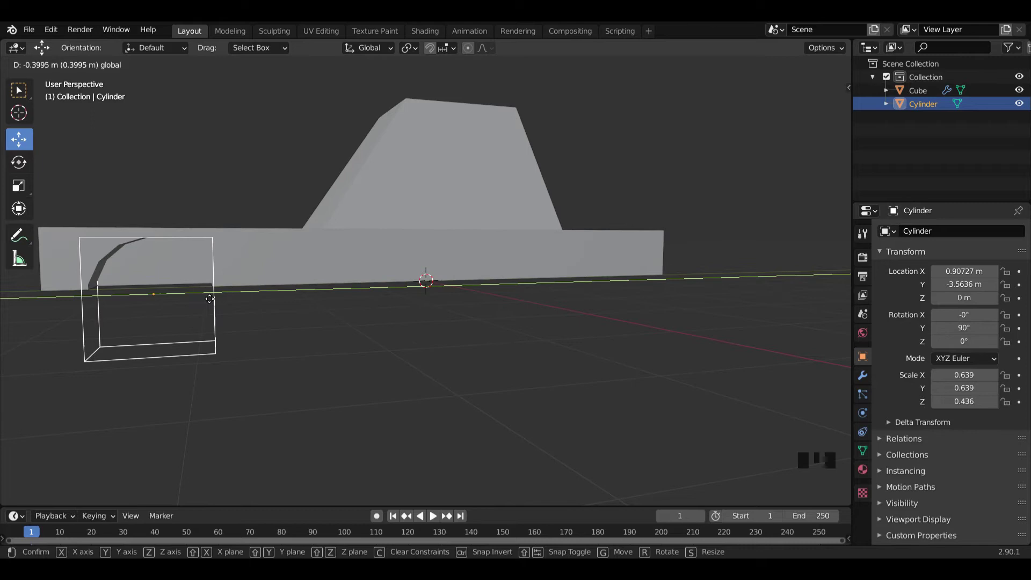
pyautogui.scroll(3)
pyautogui.moveTo(264, 301); pyautogui.dragTo(280, 300)
pyautogui.scroll(-3)
pyautogui.moveTo(280, 310); pyautogui.dragTo(346, 363)
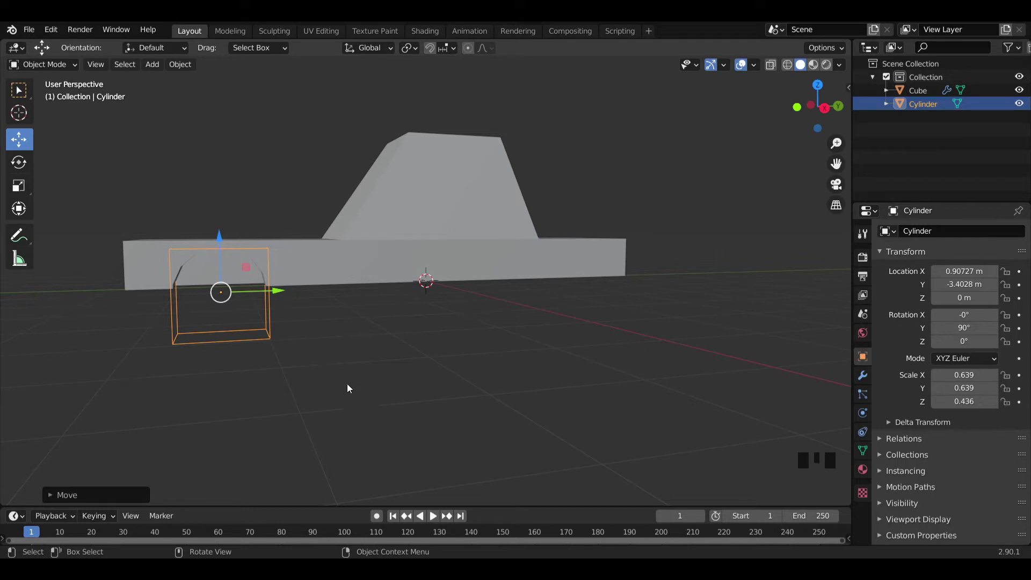
pyautogui.press('s')
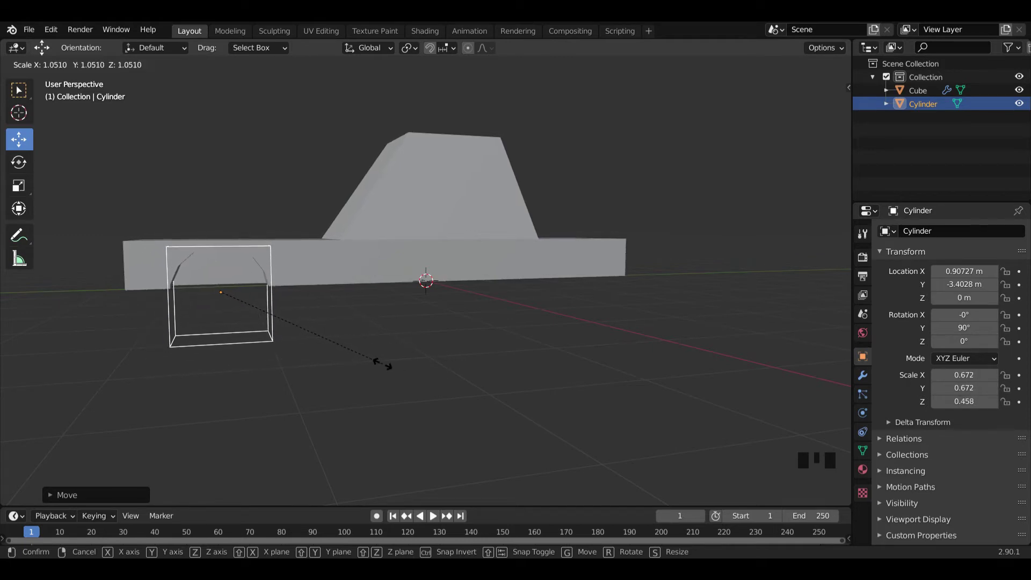
pyautogui.moveTo(386, 367); pyautogui.dragTo(493, 367)
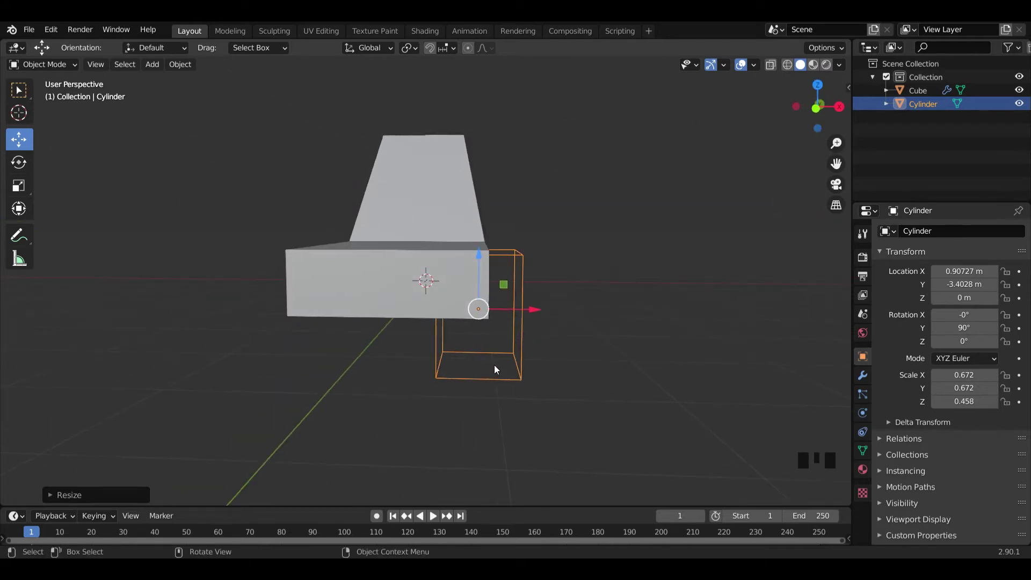
pyautogui.scroll(-3)
pyautogui.moveTo(525, 302); pyautogui.dragTo(857, 385)
pyautogui.click(867, 384)
# Add a Mirror modifier, then duplicate the cutter and place the copy at the rear wheel position
pyautogui.click(947, 235)
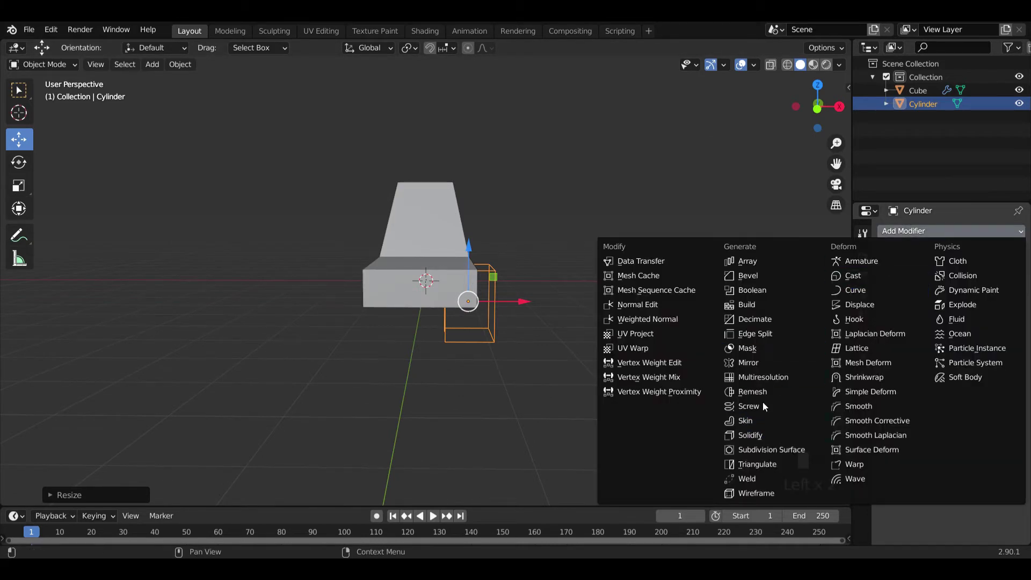
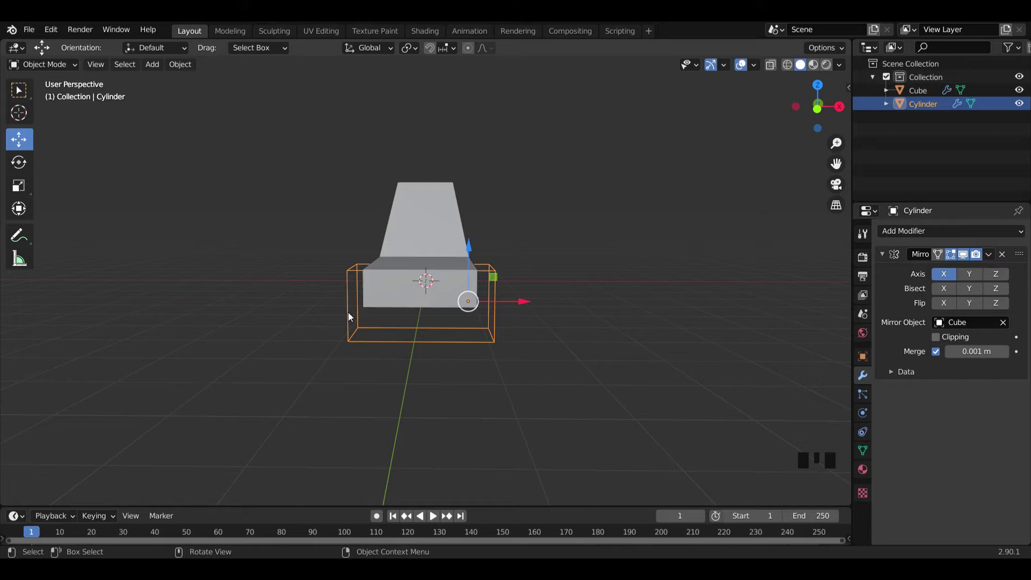
pyautogui.moveTo(544, 319); pyautogui.dragTo(369, 297)
pyautogui.press('KP_3')
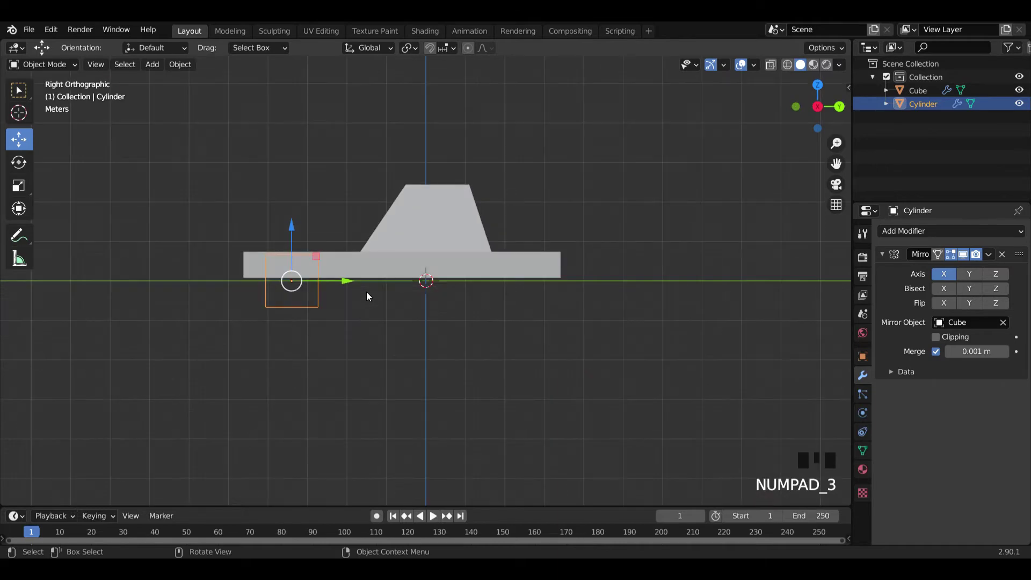
pyautogui.press('shift+d')
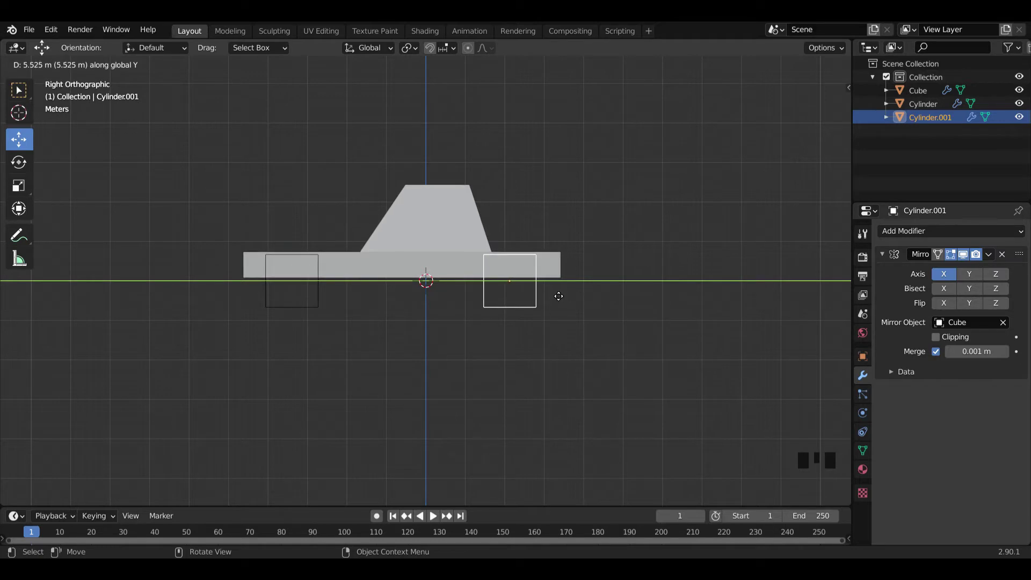
pyautogui.moveTo(589, 348); pyautogui.dragTo(624, 345)
pyautogui.click(624, 345)
# Orbit back to perspective and select the rear cutter cylinder
pyautogui.moveTo(627, 348); pyautogui.dragTo(560, 335)
pyautogui.scroll(3)
pyautogui.moveTo(570, 349); pyautogui.dragTo(220, 110)
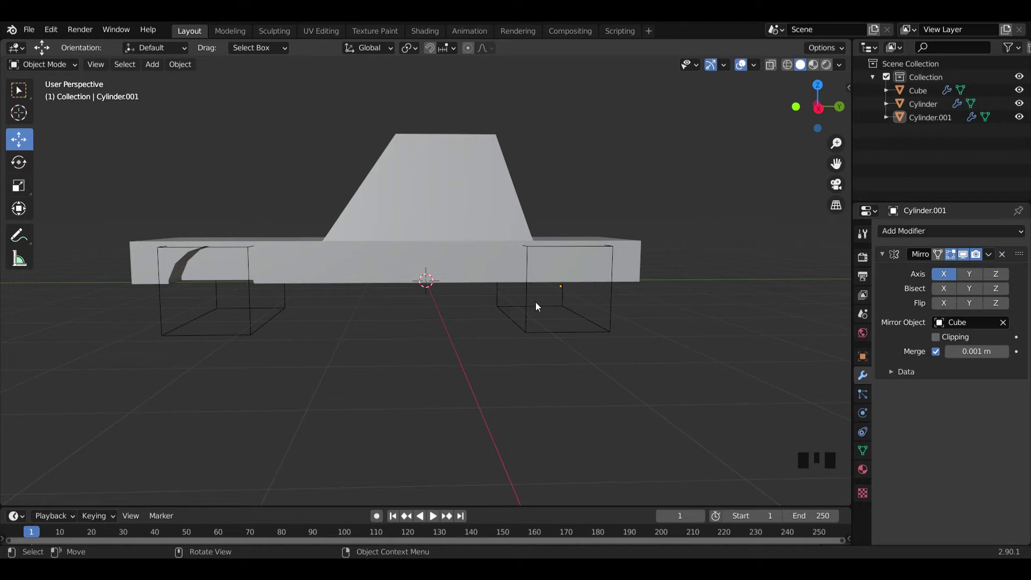
pyautogui.click(531, 310)
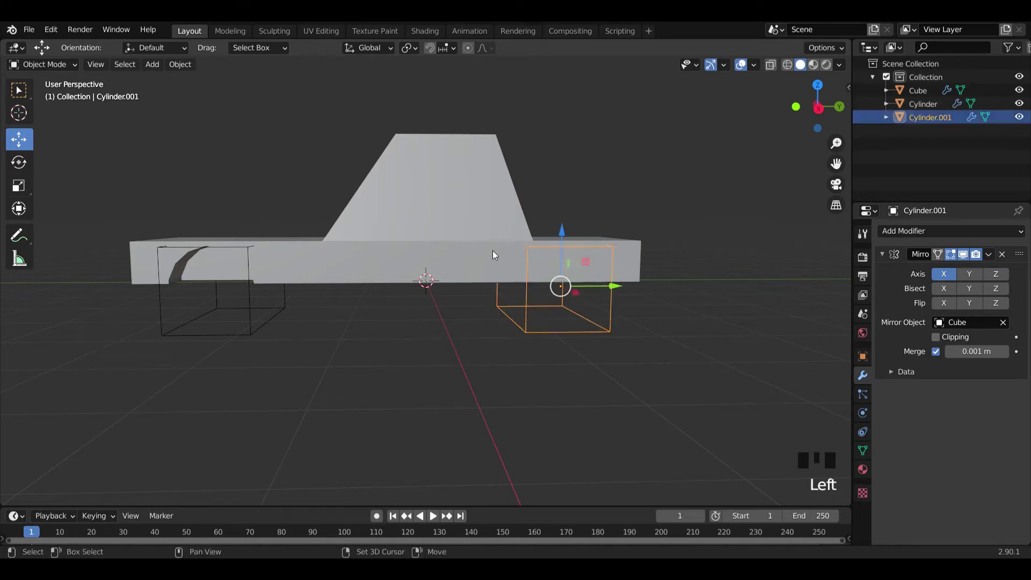
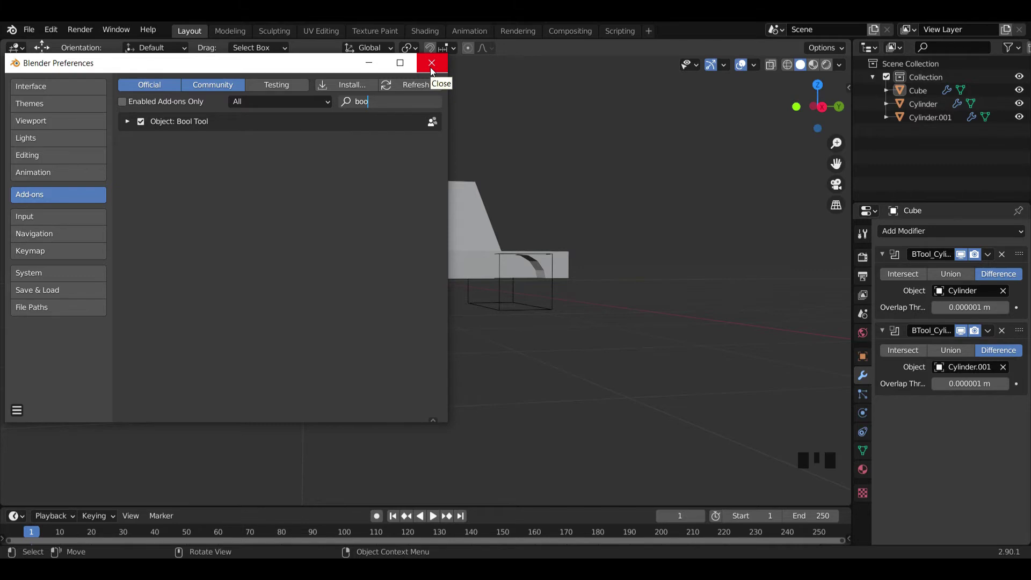
# Close Preferences and orbit to see both wheel arches cut into the body
pyautogui.click(611, 250)
pyautogui.moveTo(661, 245); pyautogui.dragTo(664, 228)
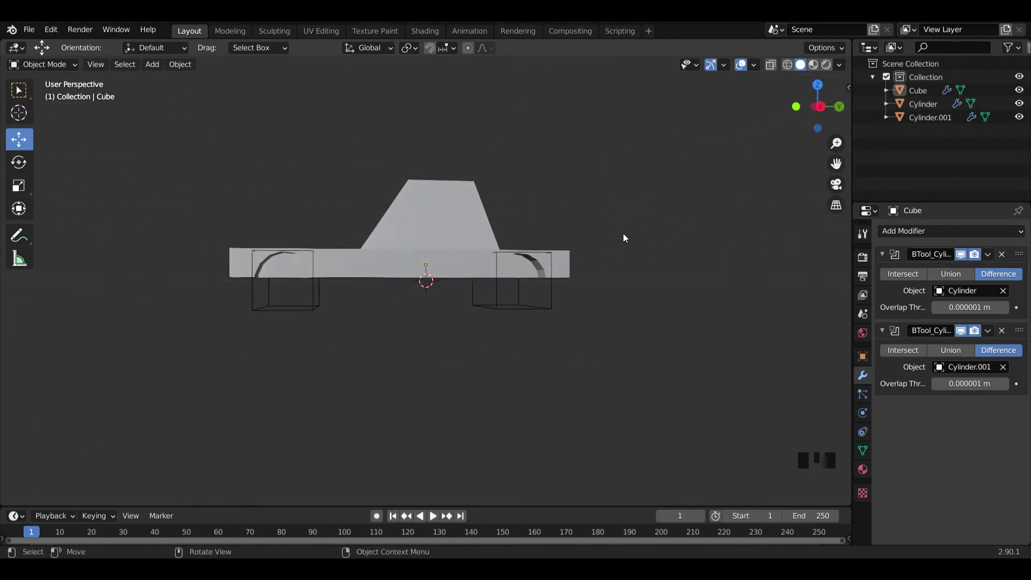
# Add a cylinder, turn it sideways, move it into the front arch and shrink it to fit
pyautogui.press('shift+a')
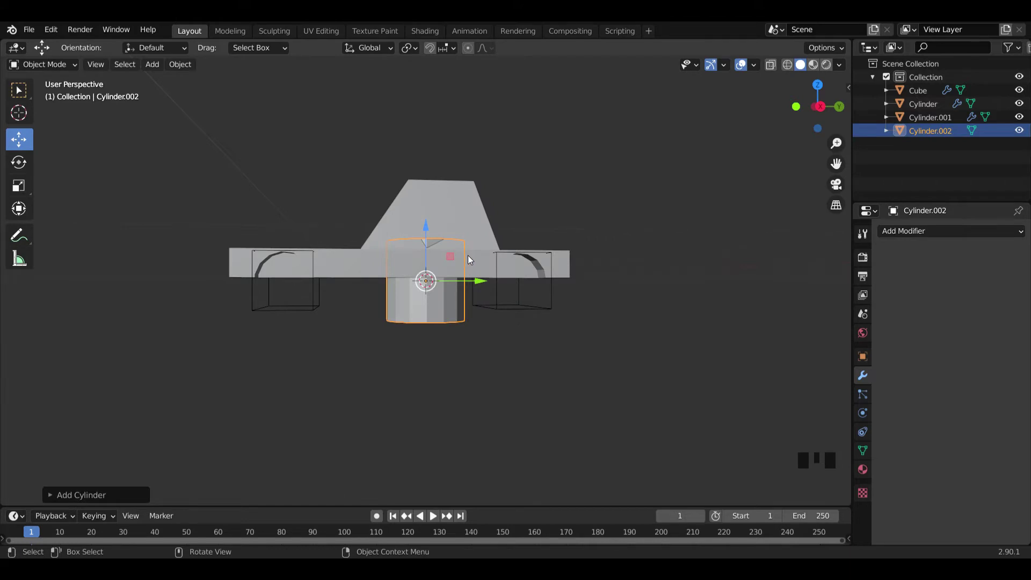
pyautogui.moveTo(77, 499); pyautogui.dragTo(479, 298)
pyautogui.press('r')
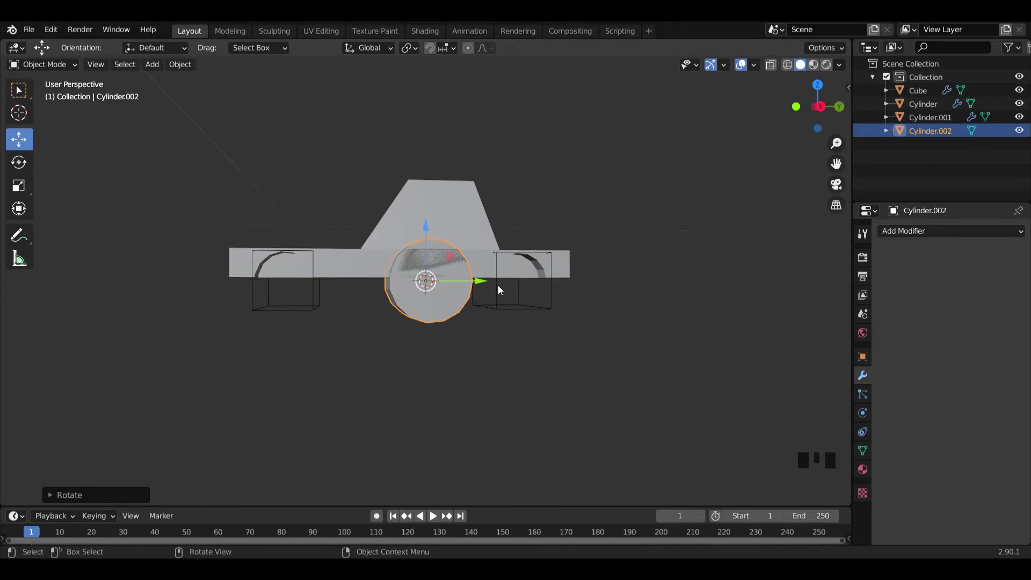
pyautogui.press('KP_3')
pyautogui.click(481, 287)
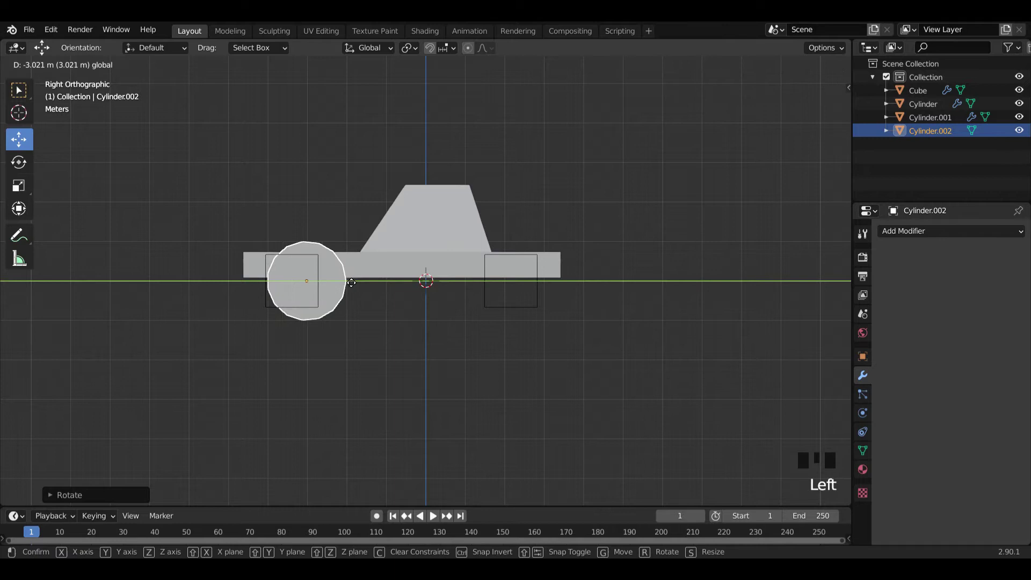
pyautogui.press('s')
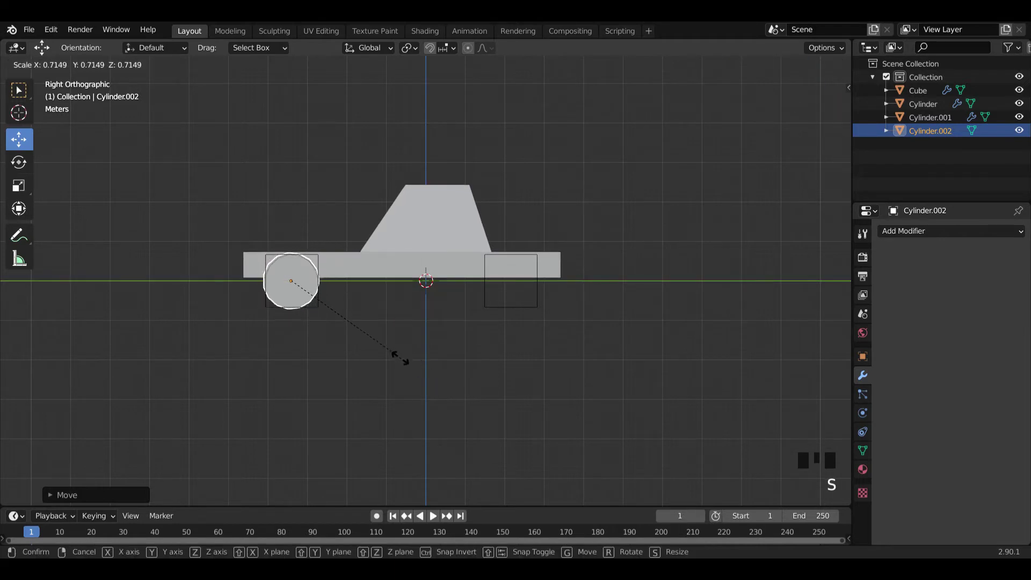
pyautogui.scroll(3)
pyautogui.moveTo(340, 355); pyautogui.dragTo(432, 356)
# Thin the wheel across the car's width and slide it to line up with the arch
pyautogui.press('KP_1')
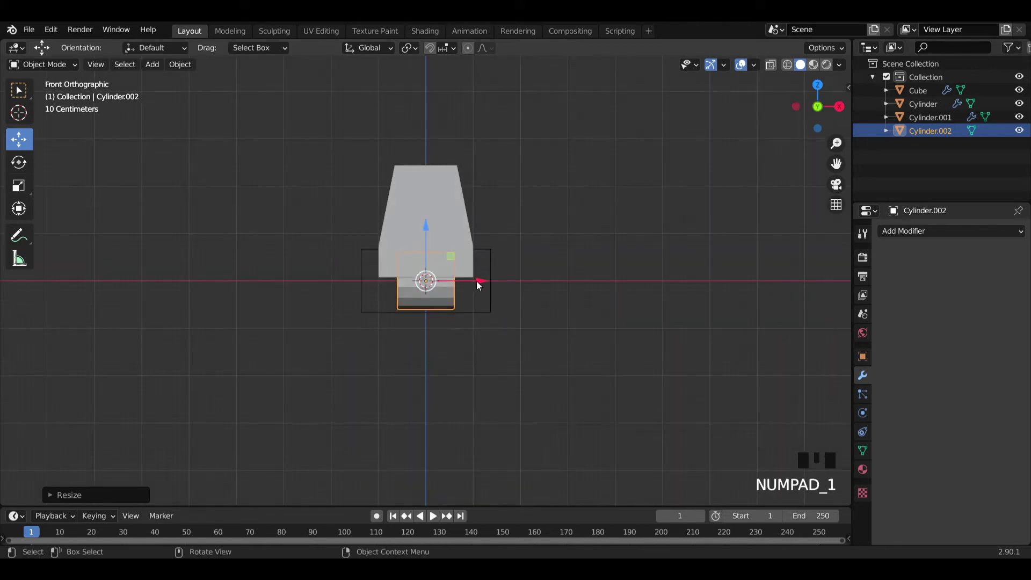
pyautogui.click(490, 282)
pyautogui.press('s')
pyautogui.press('s')
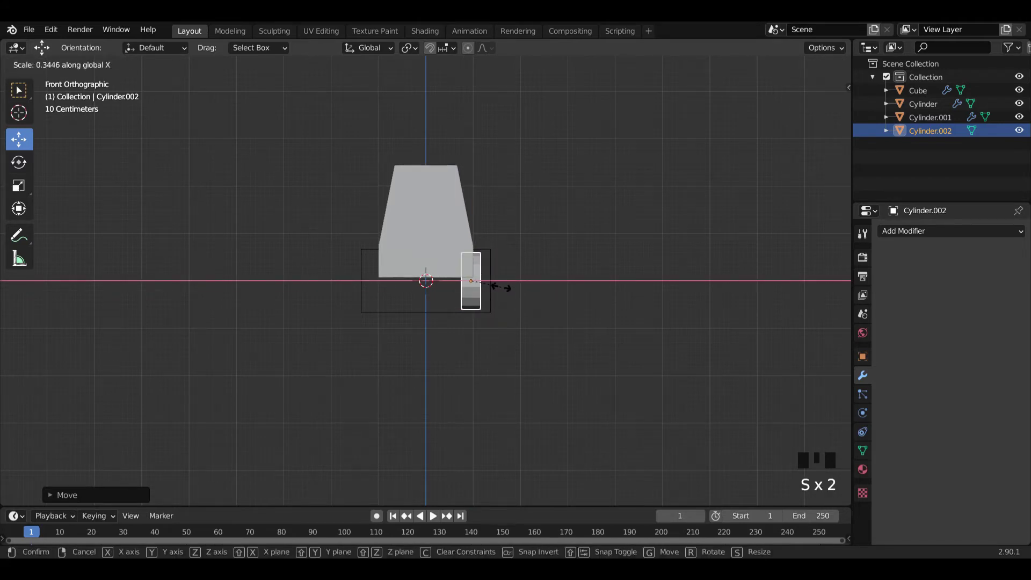
pyautogui.moveTo(547, 296); pyautogui.dragTo(267, 287)
pyautogui.scroll(3)
pyautogui.moveTo(239, 269); pyautogui.dragTo(380, 310)
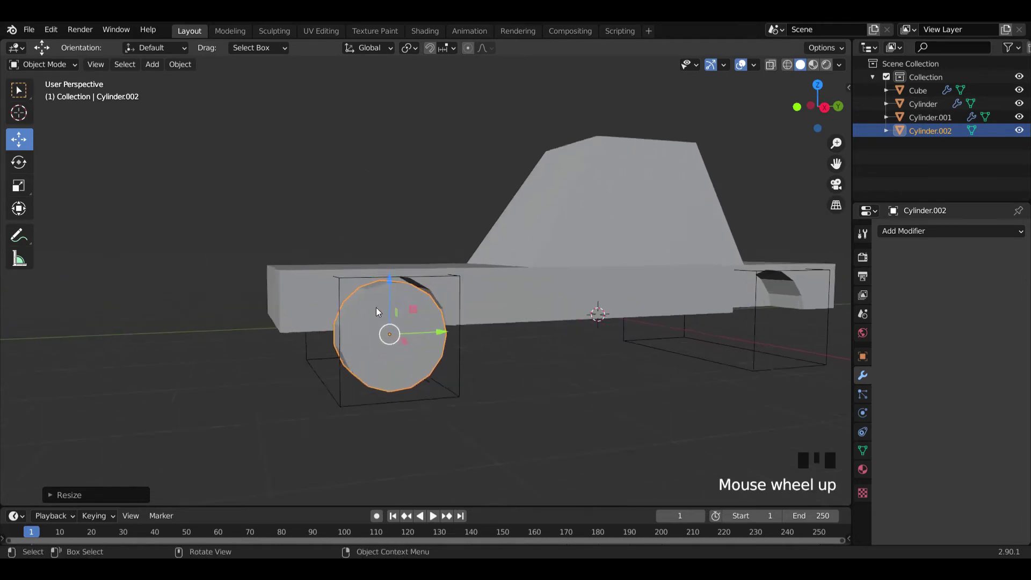
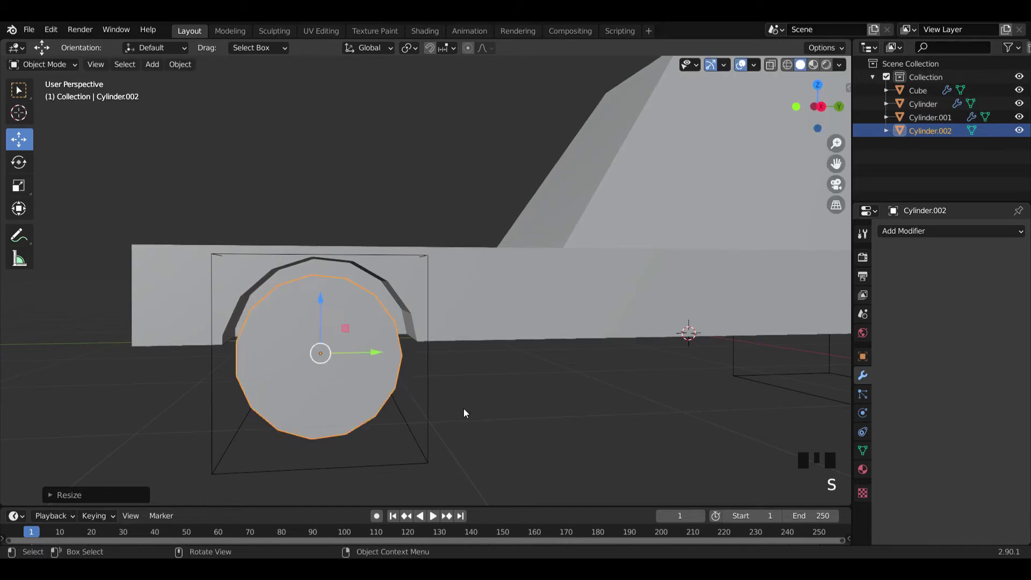
pyautogui.click(325, 305)
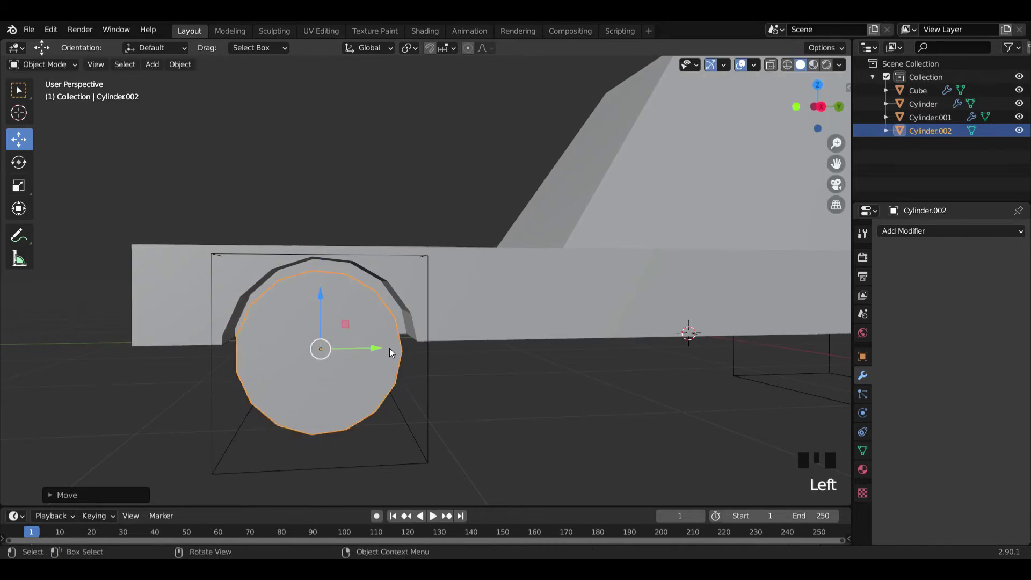
pyautogui.click(325, 293)
pyautogui.moveTo(469, 321); pyautogui.dragTo(587, 400)
pyautogui.click(587, 400)
# Select the wheel and recess its outer face inward in Edit Mode
pyautogui.scroll(-3)
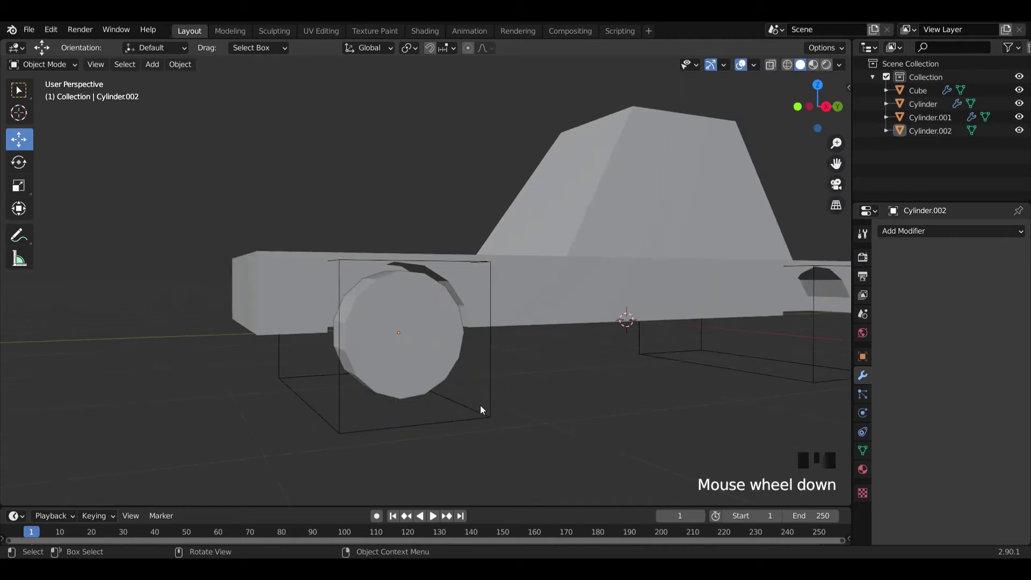
pyautogui.moveTo(489, 408); pyautogui.dragTo(516, 401)
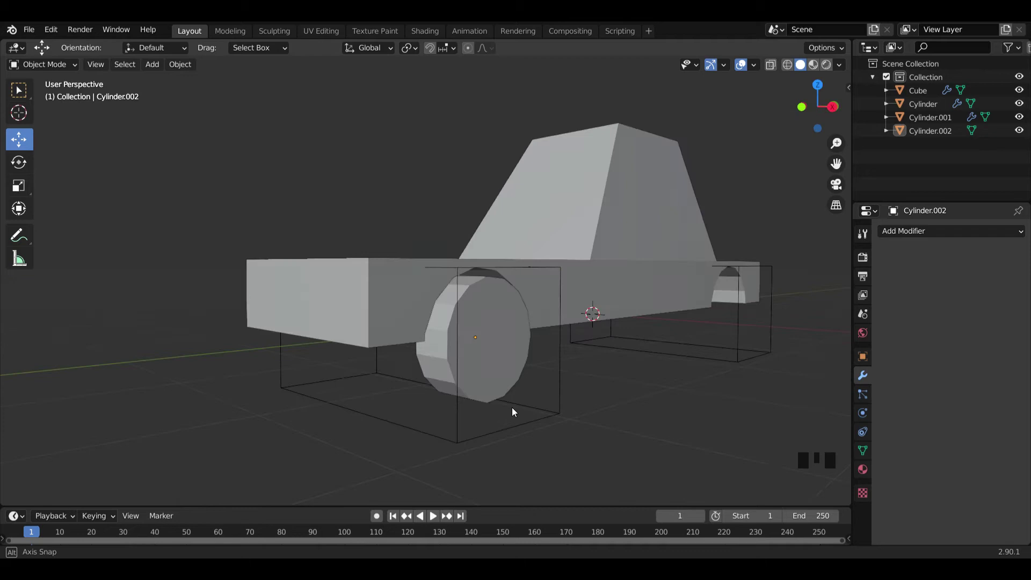
pyautogui.scroll(3)
pyautogui.moveTo(554, 406); pyautogui.dragTo(523, 398)
pyautogui.click(413, 339)
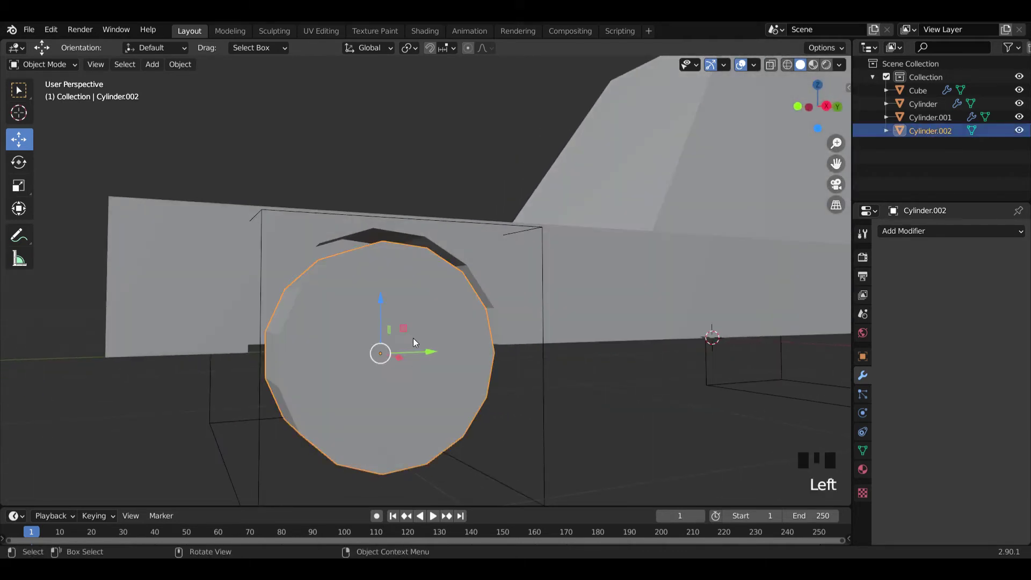
pyautogui.press('Tab')
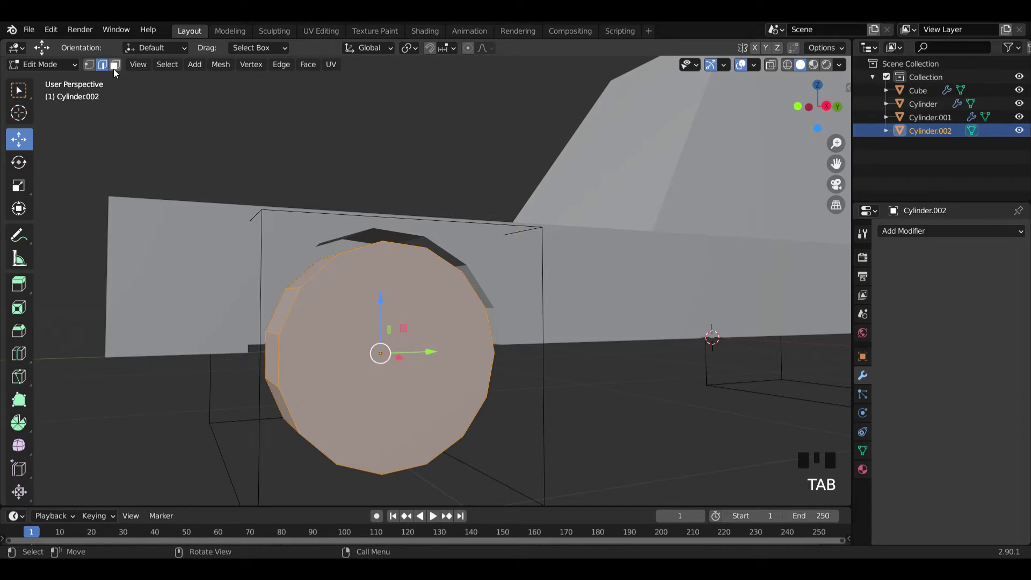
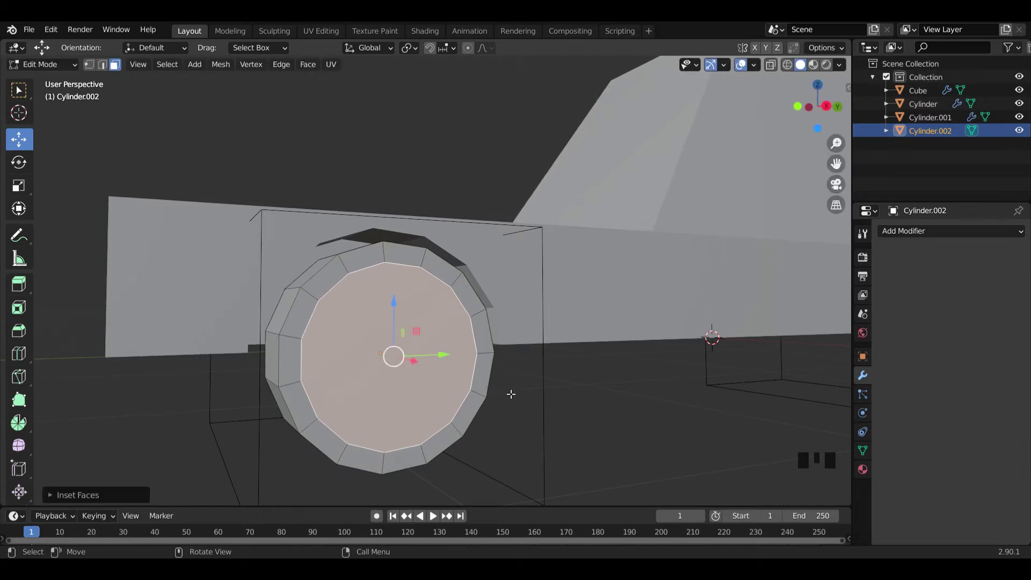
pyautogui.press('e')
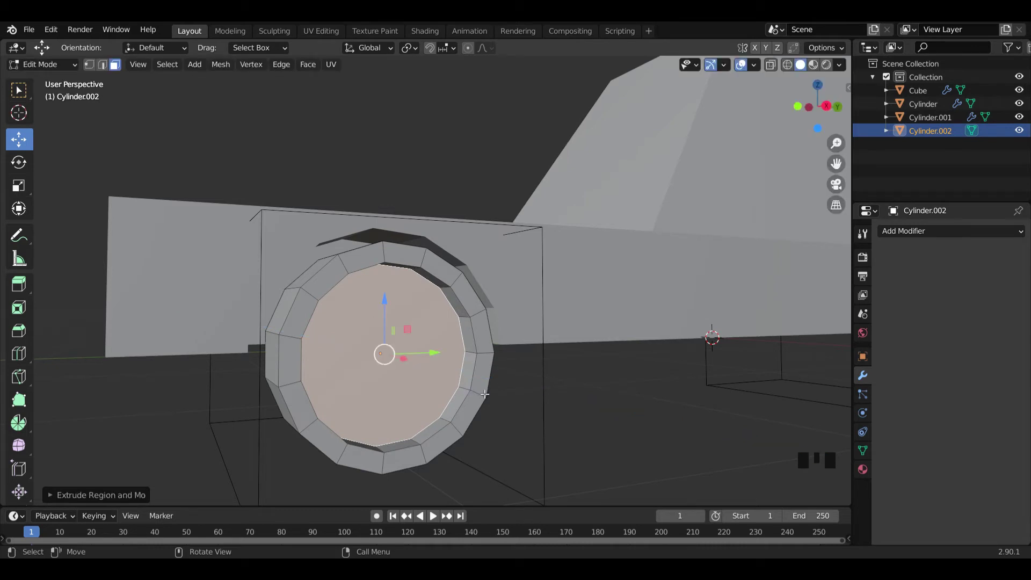
# Inset a small central hub face, extrude it and shrink it to a nub pulled outward
pyautogui.press('i')
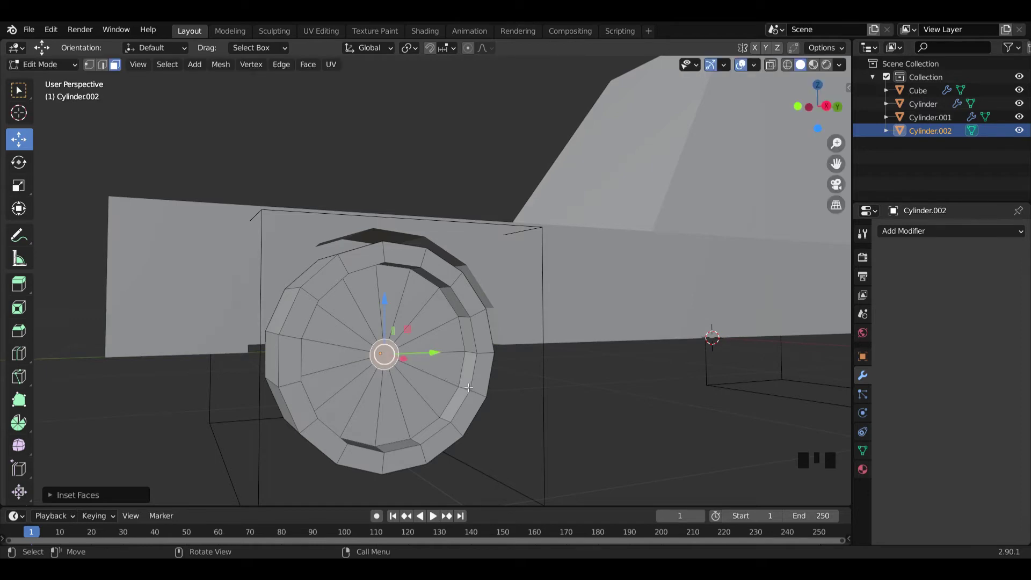
pyautogui.press('e')
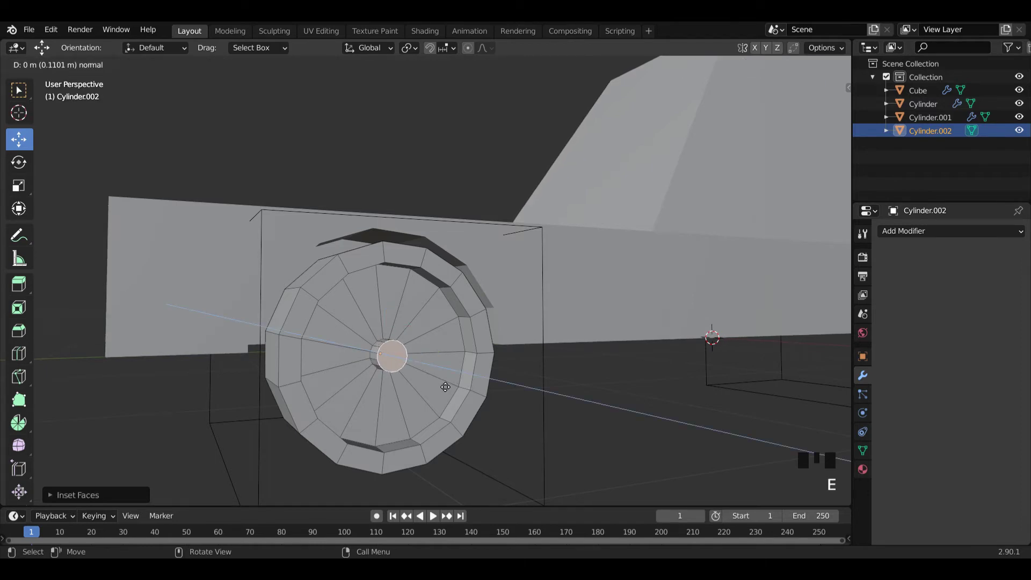
pyautogui.press('e')
pyautogui.press('s')
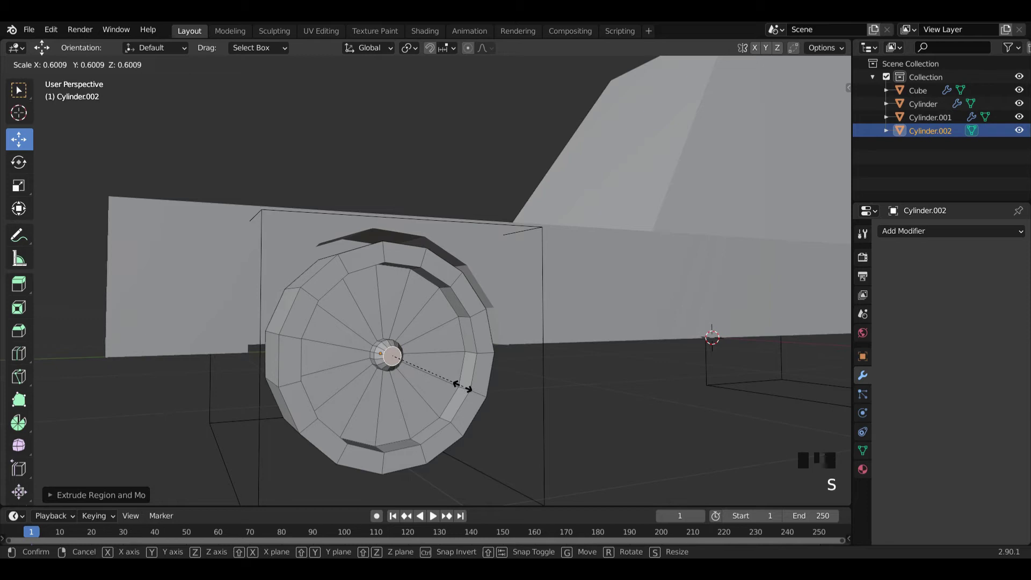
pyautogui.moveTo(406, 399); pyautogui.dragTo(499, 400)
pyautogui.press('Tab')
pyautogui.moveTo(514, 376); pyautogui.dragTo(448, 366)
pyautogui.press('Tab')
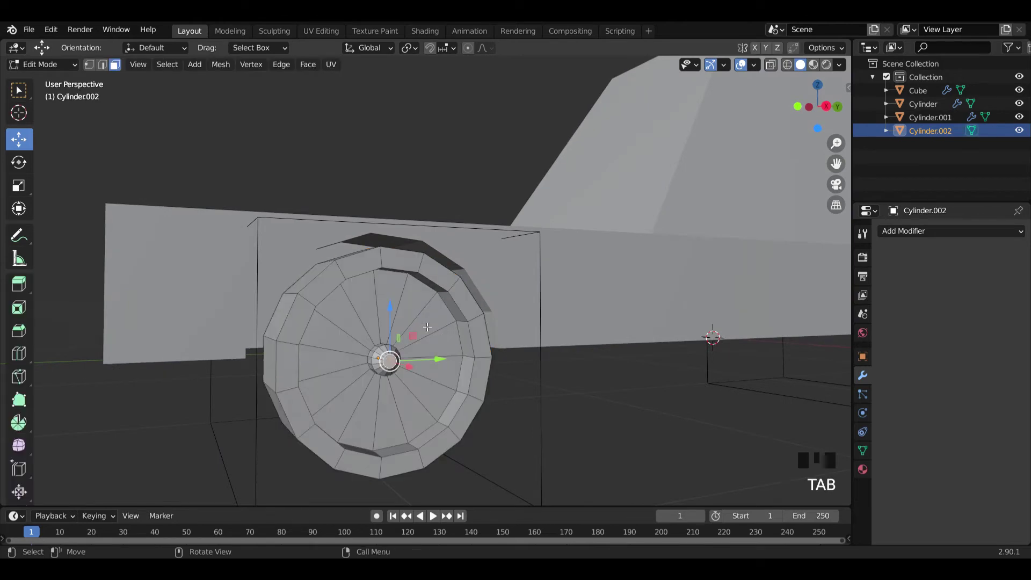
# Select every other wedge face around the wheel's outer face
pyautogui.moveTo(424, 325); pyautogui.dragTo(366, 293)
pyautogui.click(366, 294)
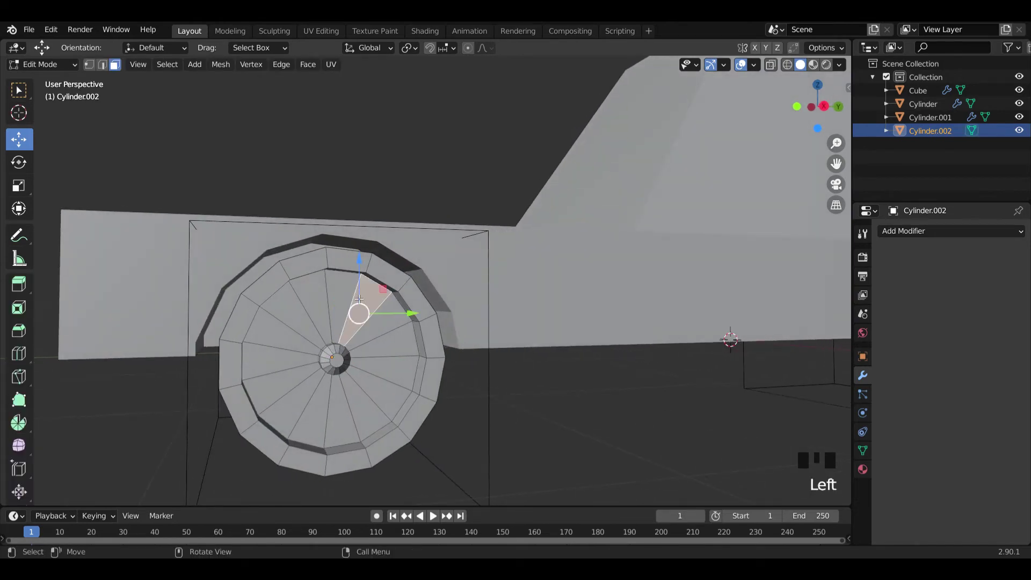
pyautogui.click(406, 346)
pyautogui.click(395, 393)
pyautogui.click(344, 413)
pyautogui.click(291, 399)
pyautogui.click(264, 356)
pyautogui.click(284, 309)
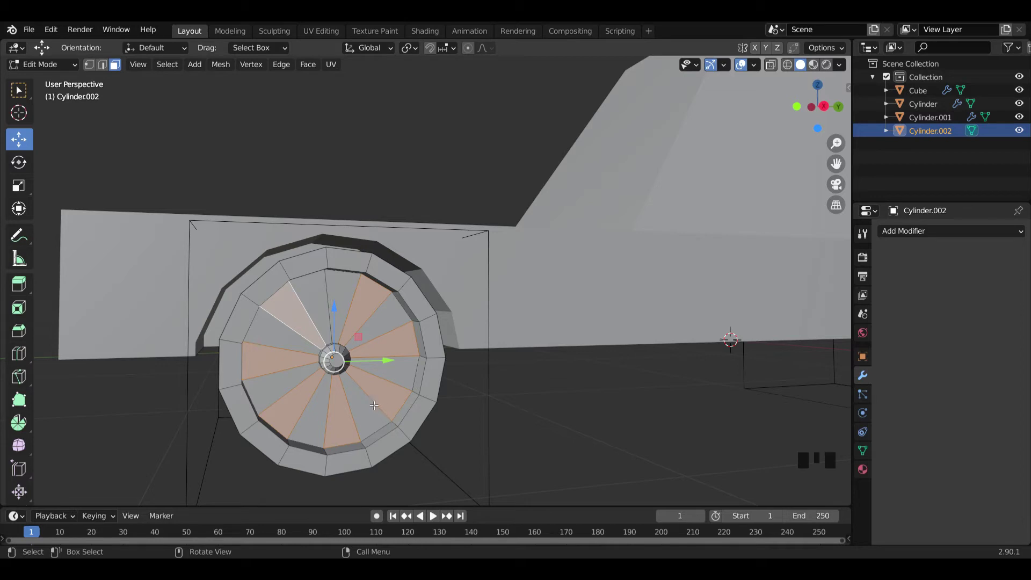
# Push the selected wedges into the wheel to form spokes and return to Object Mode
pyautogui.scroll(3)
pyautogui.scroll(-3)
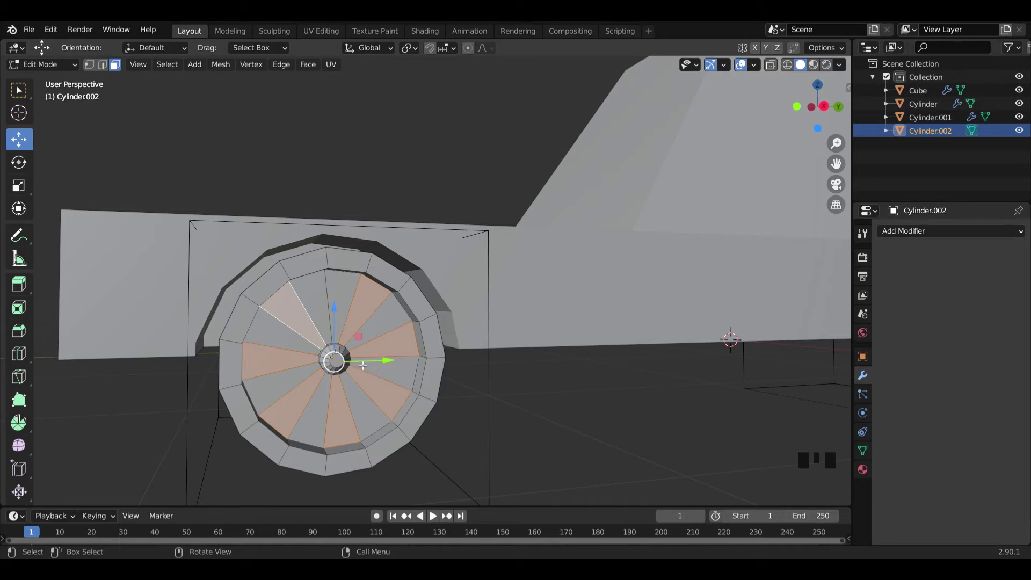
pyautogui.press('e')
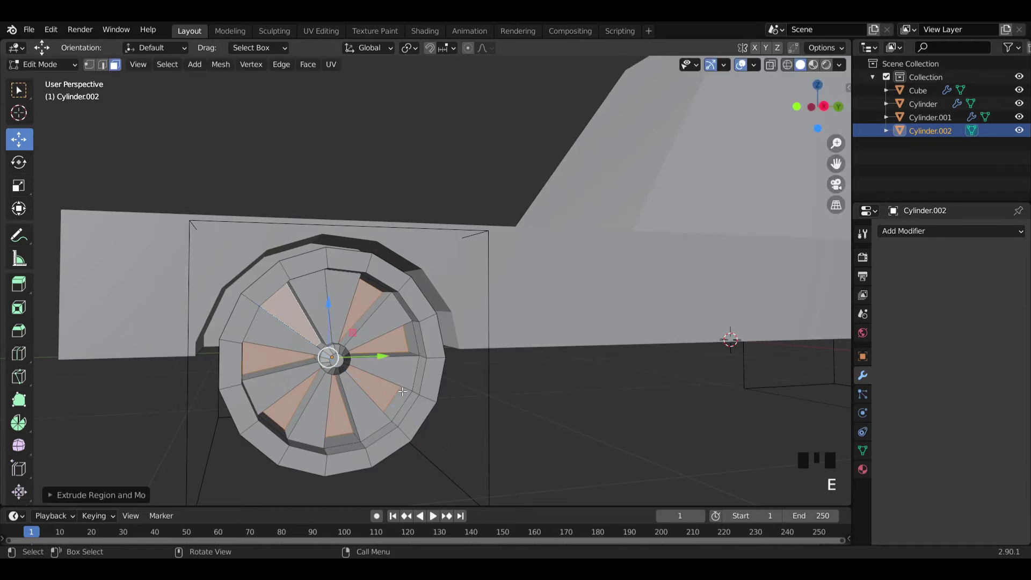
pyautogui.middleClick(410, 399)
pyautogui.press('Tab')
# Zoom out and orbit to see the whole car with its spoked wheel
pyautogui.moveTo(456, 410); pyautogui.dragTo(477, 387)
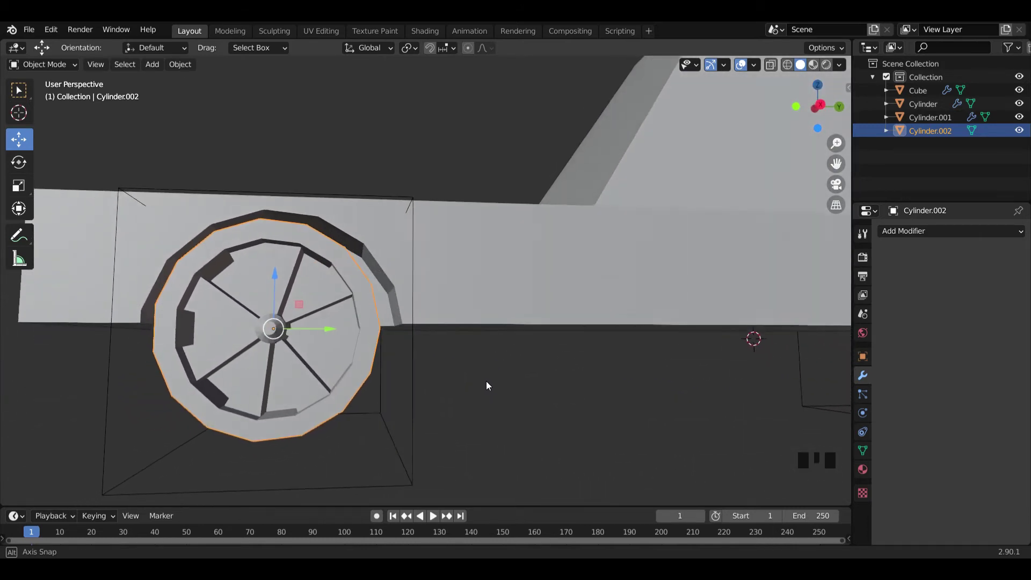
pyautogui.scroll(-3)
pyautogui.moveTo(414, 386); pyautogui.dragTo(400, 395)
pyautogui.scroll(-3)
pyautogui.moveTo(419, 392); pyautogui.dragTo(515, 341)
pyautogui.press('Tab')
pyautogui.press('Tab')
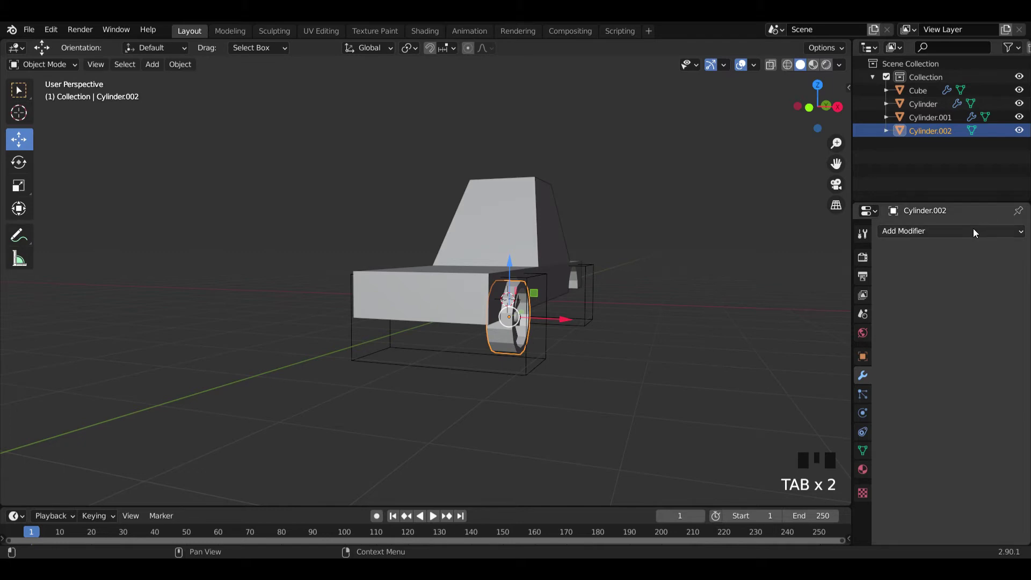
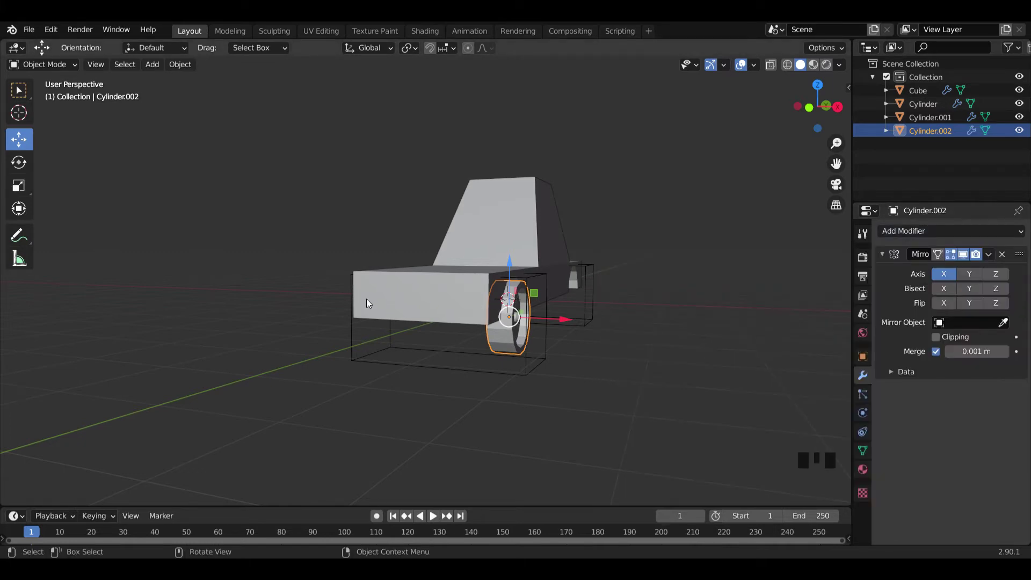
# Set the Cube as the wheel's Mirror modifier object
pyautogui.click(1007, 328)
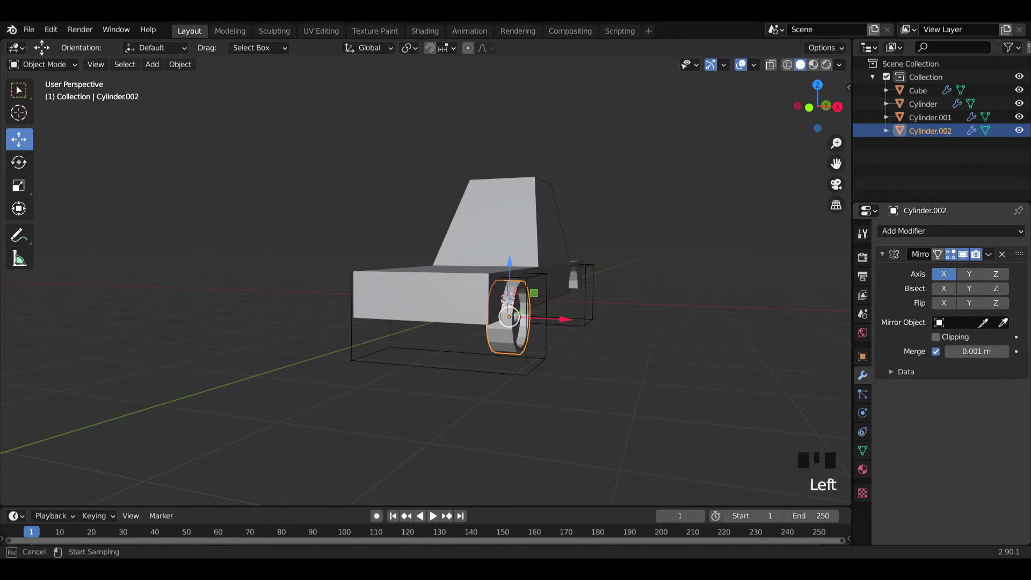
pyautogui.moveTo(593, 336); pyautogui.dragTo(433, 331)
pyautogui.scroll(-3)
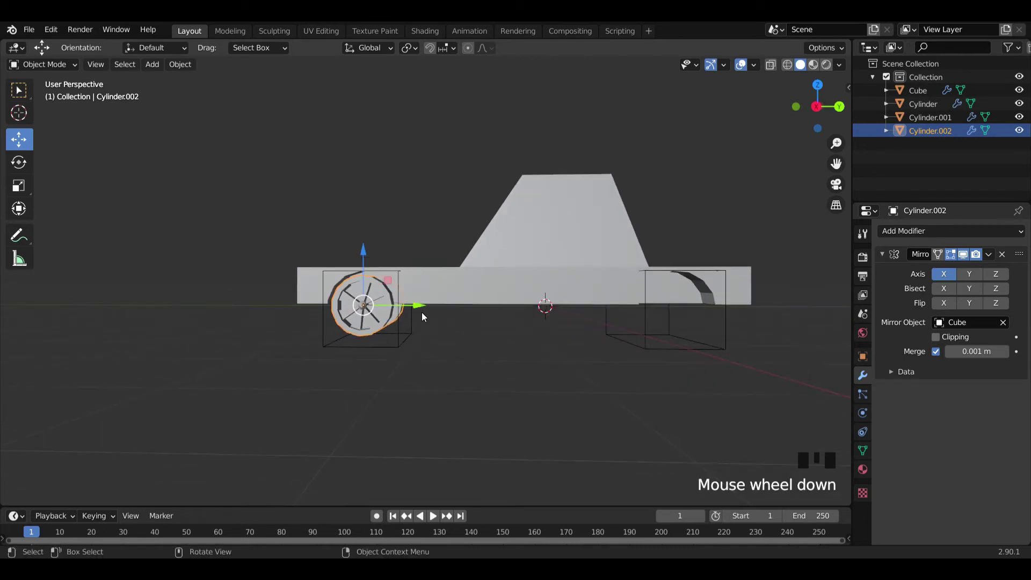
# Duplicate the mirrored wheel and move the copy along Y into the rear arch
pyautogui.press('shift+d')
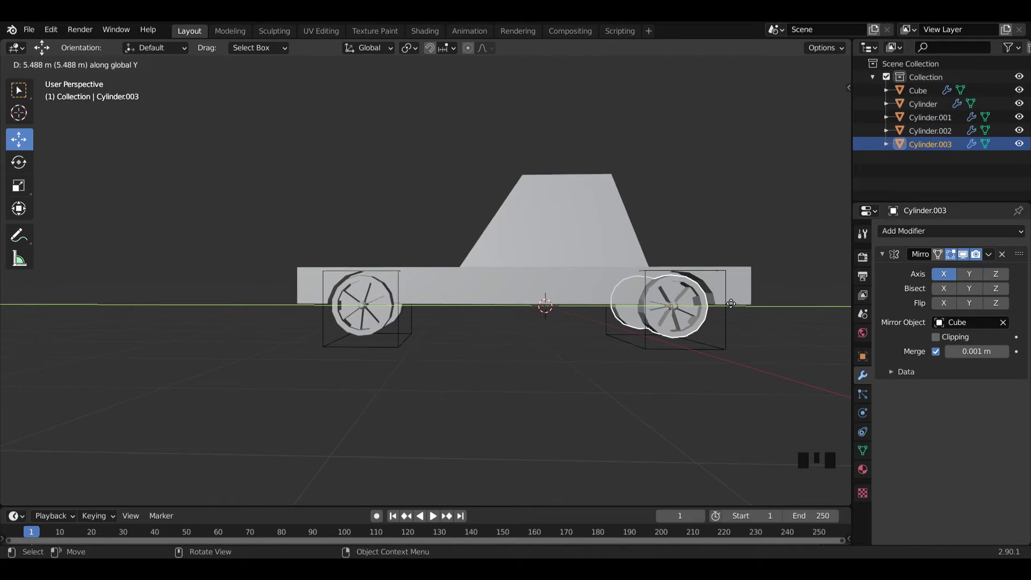
pyautogui.moveTo(735, 319); pyautogui.dragTo(704, 307)
pyautogui.press('g')
pyautogui.moveTo(691, 373); pyautogui.dragTo(626, 397)
pyautogui.click(626, 397)
# Orbit to check all four wheels and select the car body
pyautogui.moveTo(632, 400); pyautogui.dragTo(546, 406)
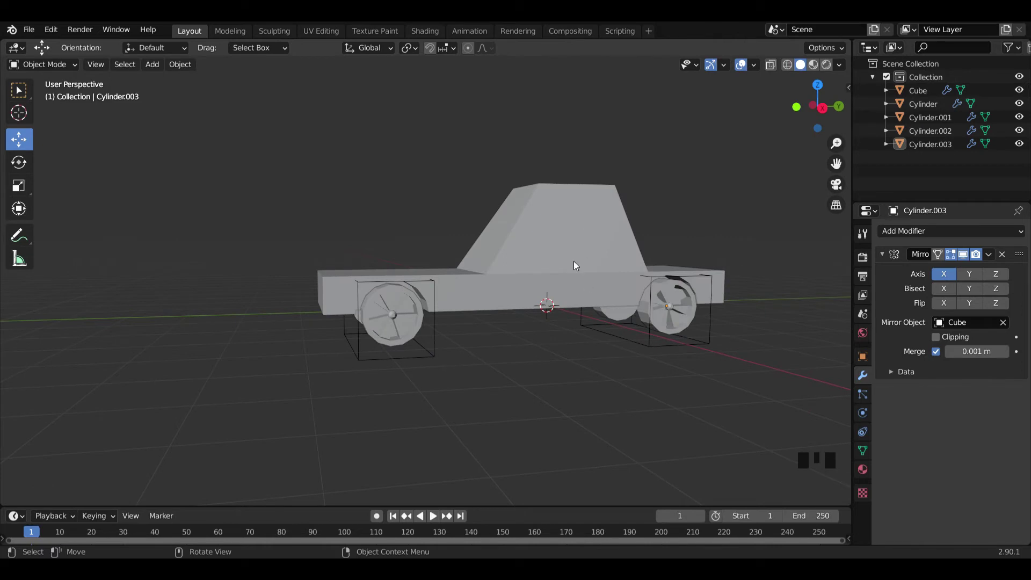
pyautogui.moveTo(611, 249); pyautogui.dragTo(543, 327)
pyautogui.click(542, 328)
# Add two vertical loop cuts across the cabin and scale them close together into narrow panels
pyautogui.press('Tab')
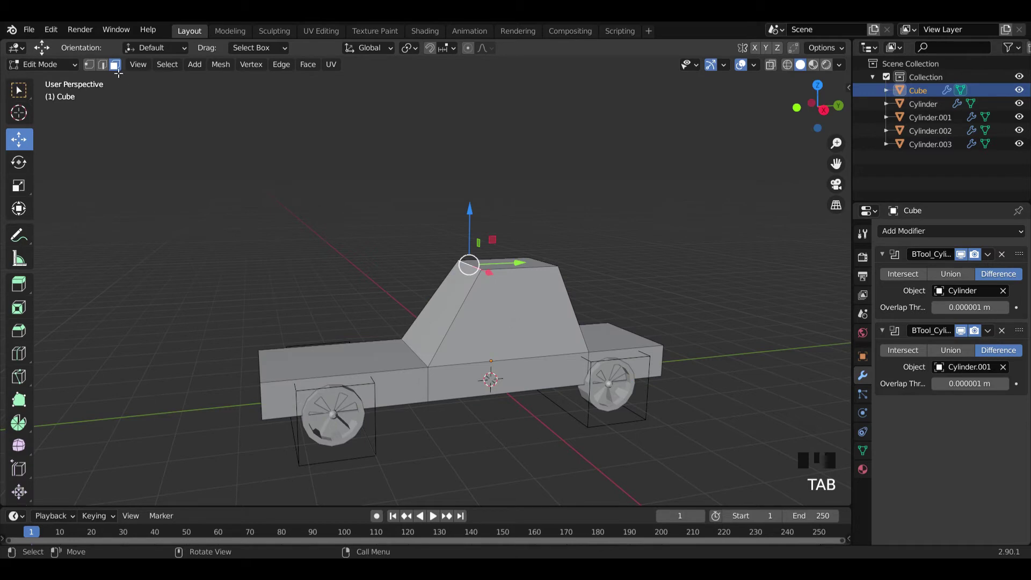
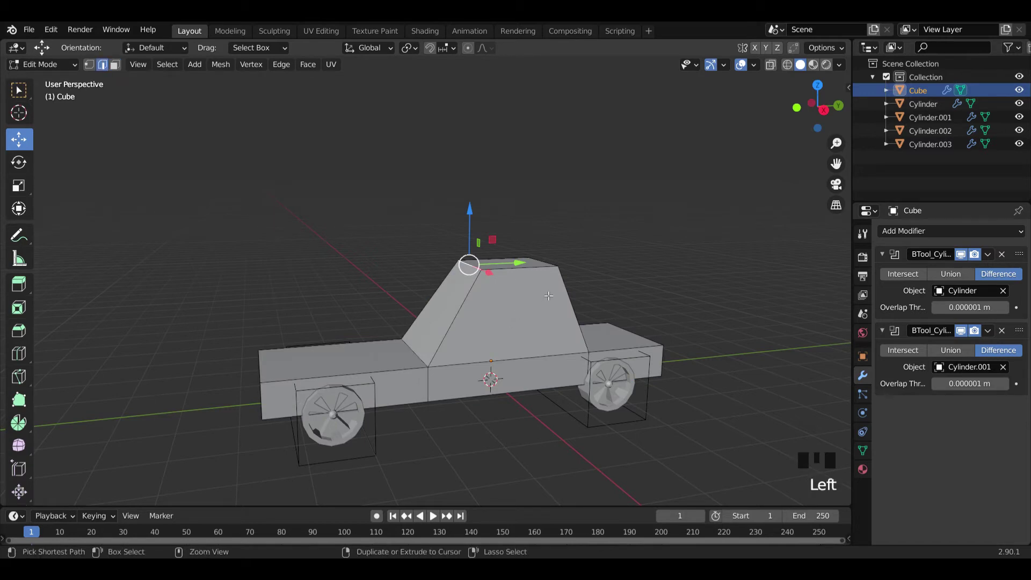
pyautogui.press('ctrl+r')
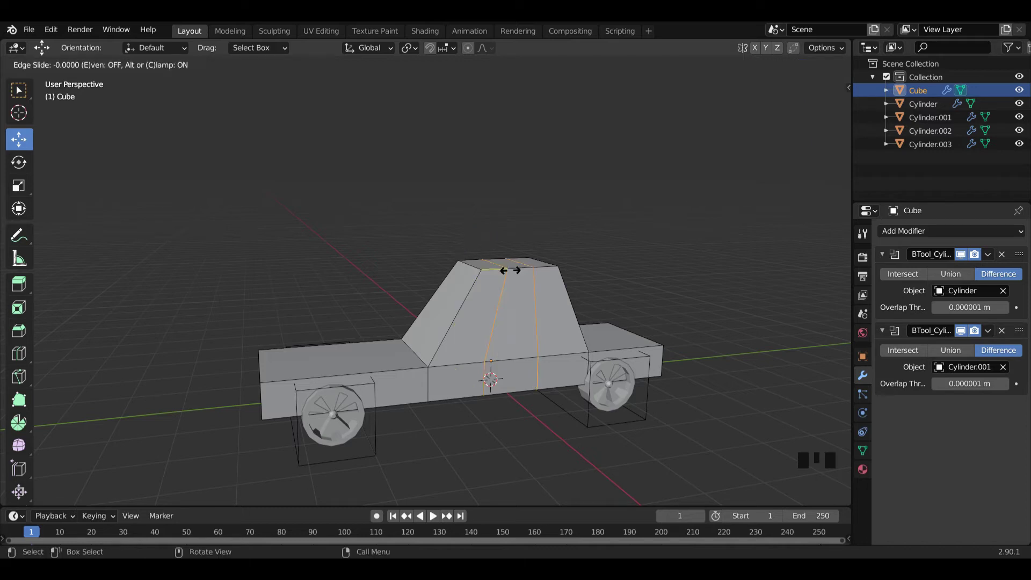
pyautogui.press('s')
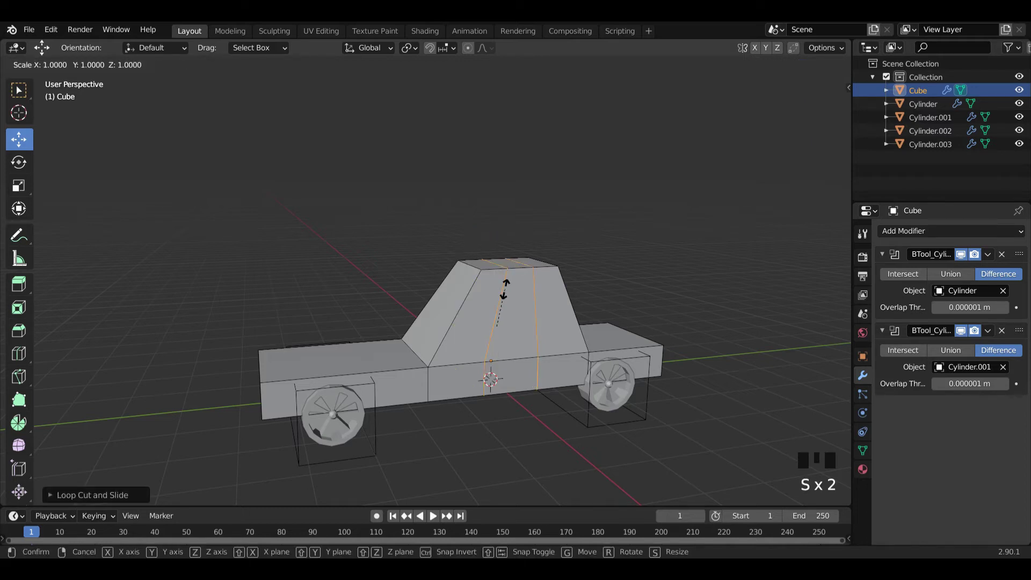
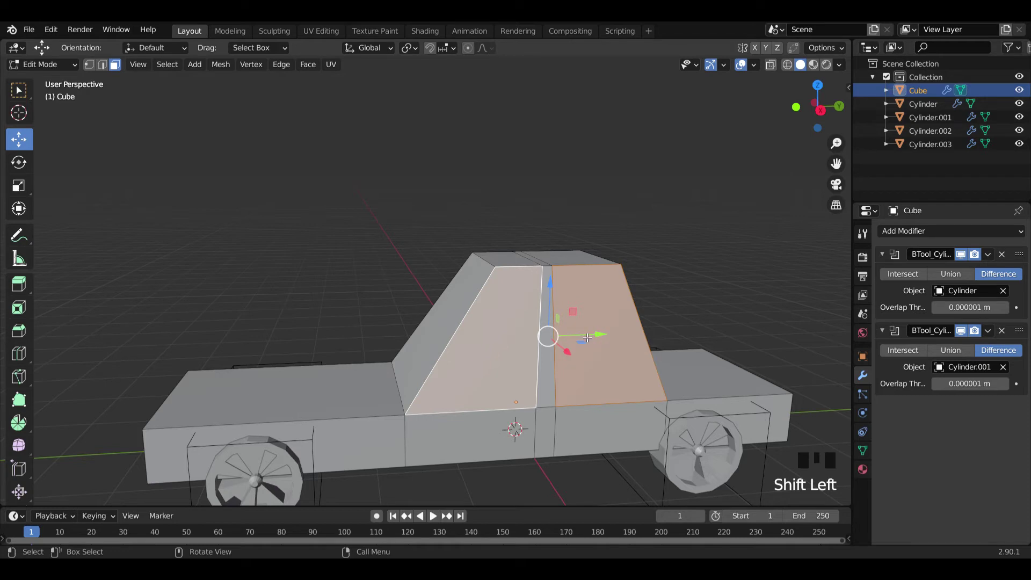
pyautogui.scroll(-3)
pyautogui.scroll(3)
pyautogui.scroll(3)
pyautogui.press('ctrl+a')
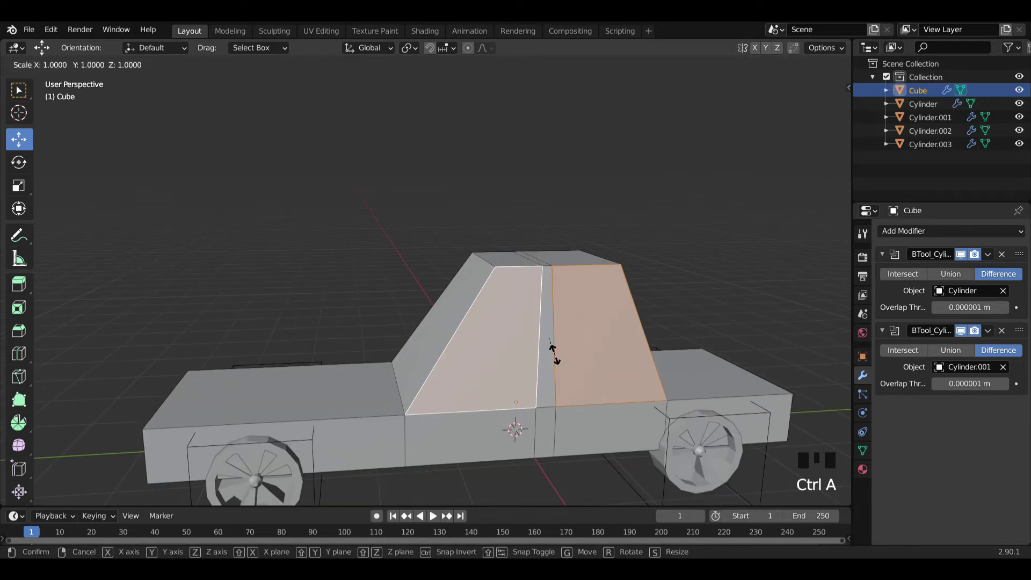
pyautogui.press('Tab')
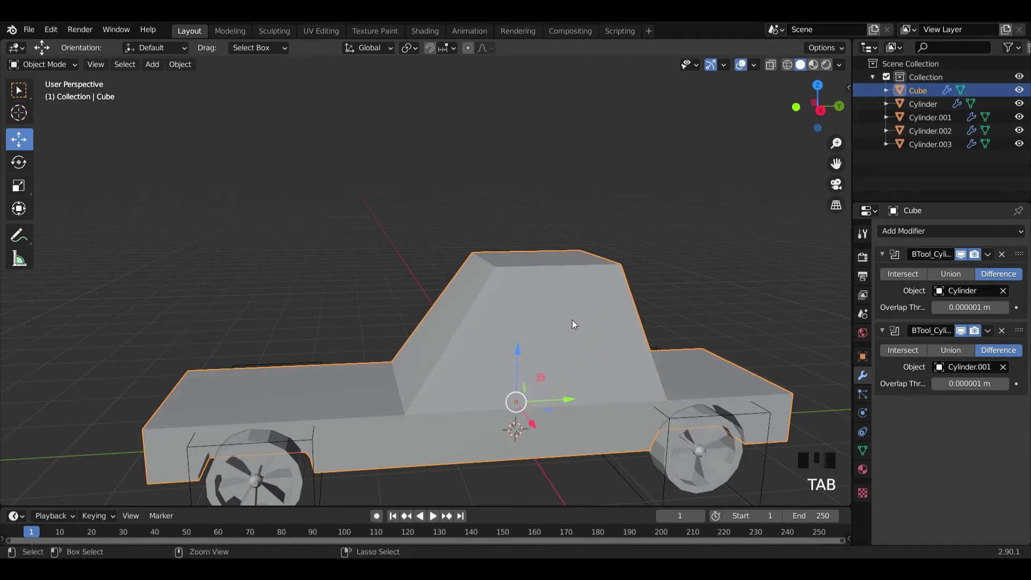
pyautogui.press('ctrl+a')
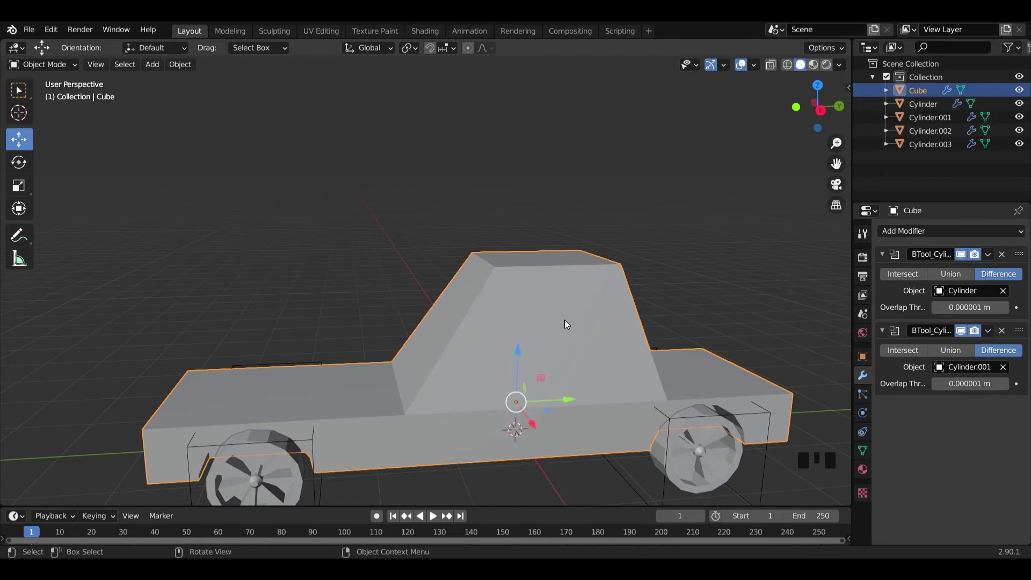
# Try an inset on the cabin's front side panel face, undo it and return to object mode
pyautogui.press('Tab')
pyautogui.click(490, 357)
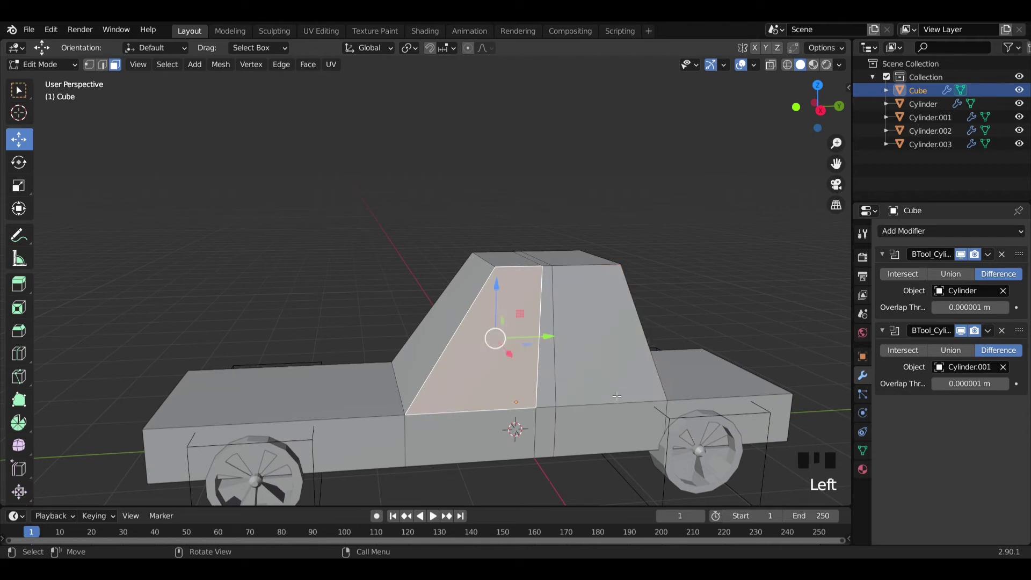
pyautogui.press('i')
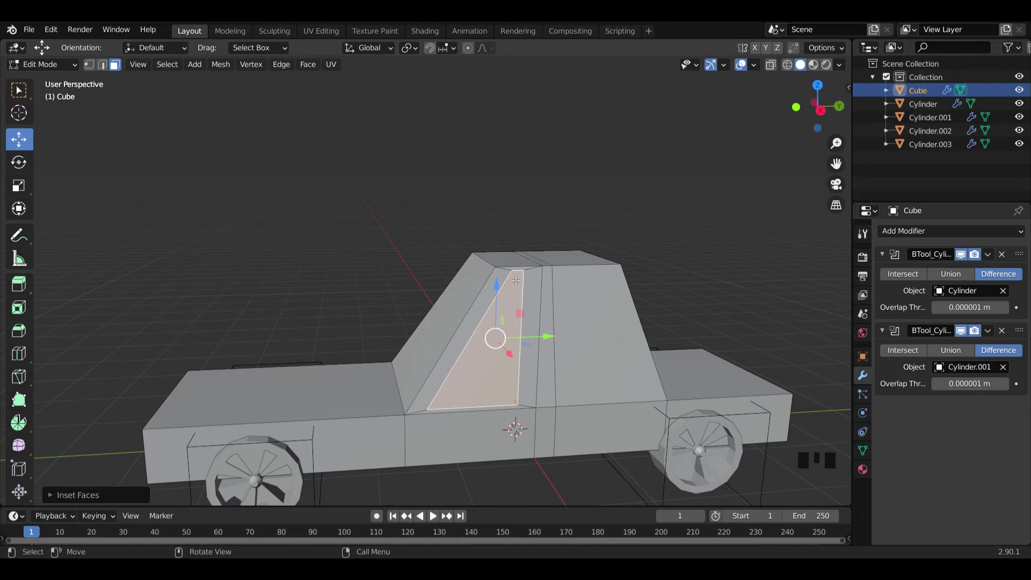
pyautogui.press('ctrl+z')
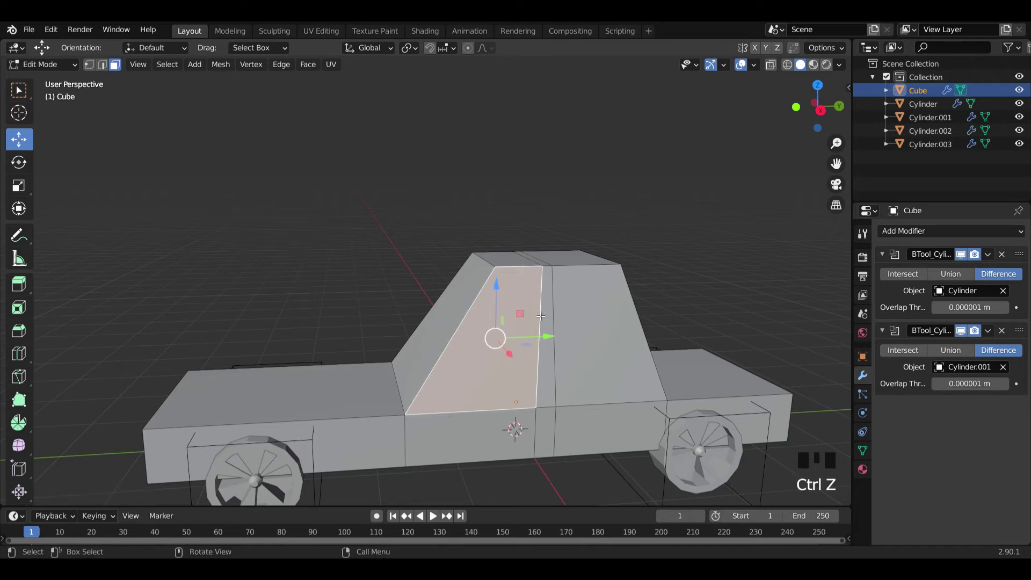
pyautogui.press('Tab')
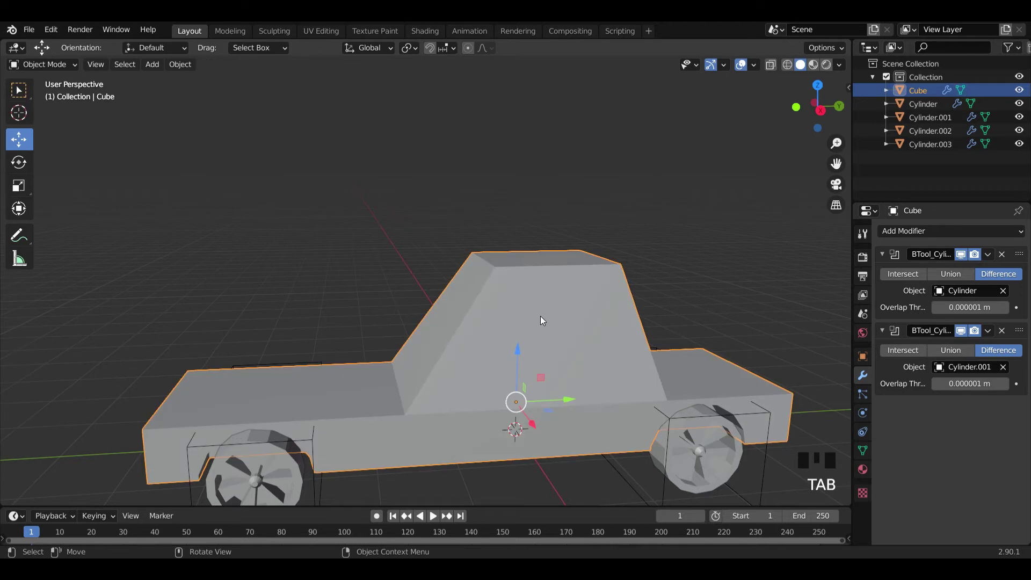
# Apply the body's scale, then Extrude Individual Faces inward to recess the inset window panels
pyautogui.press('ctrl+a')
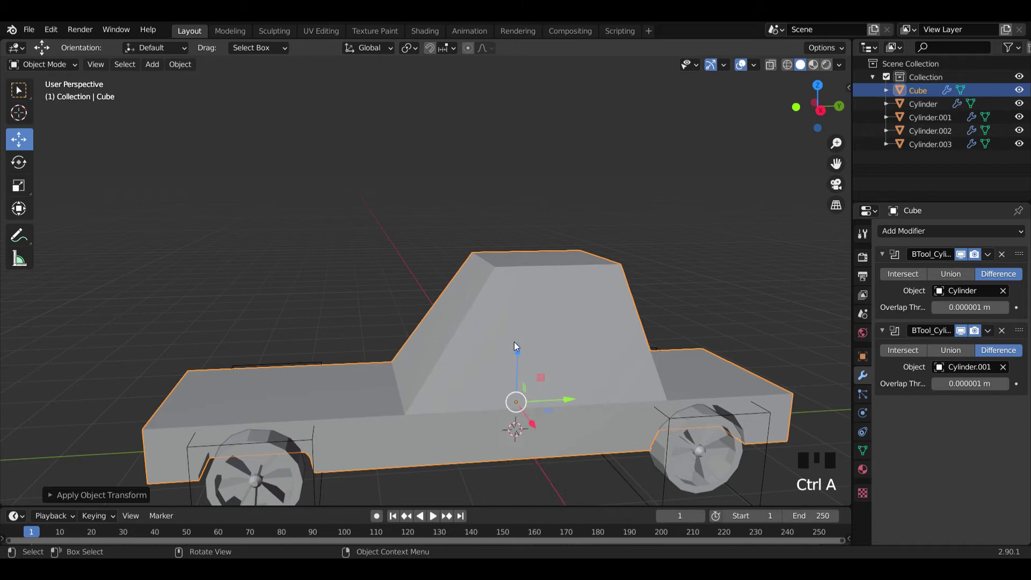
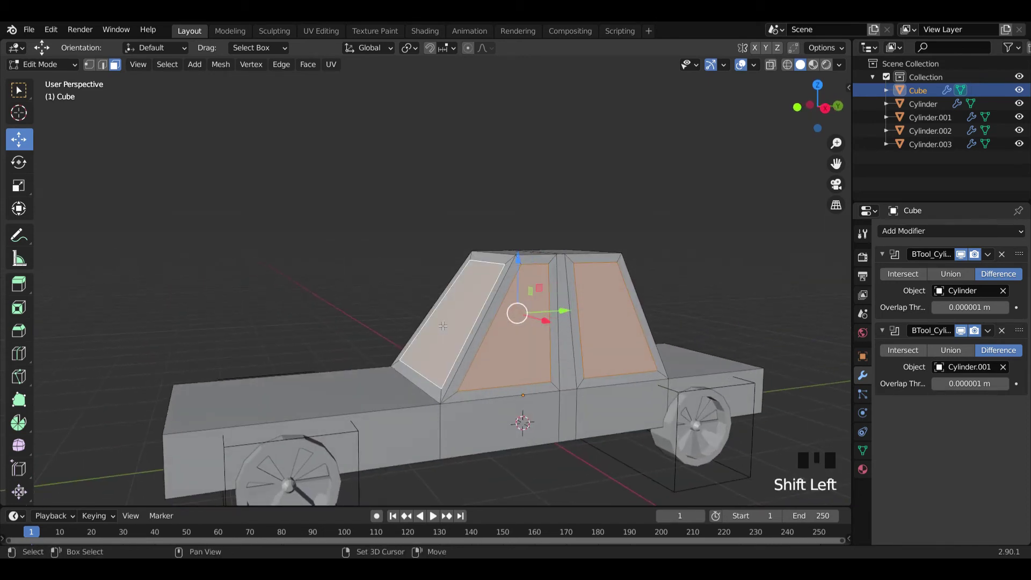
pyautogui.moveTo(540, 327); pyautogui.dragTo(547, 362)
pyautogui.press('alt+e')
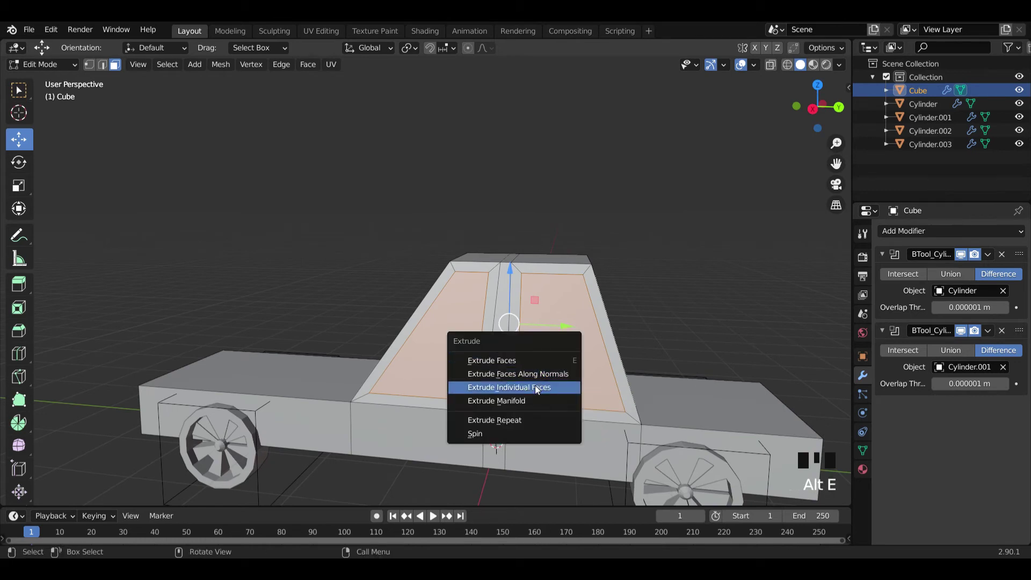
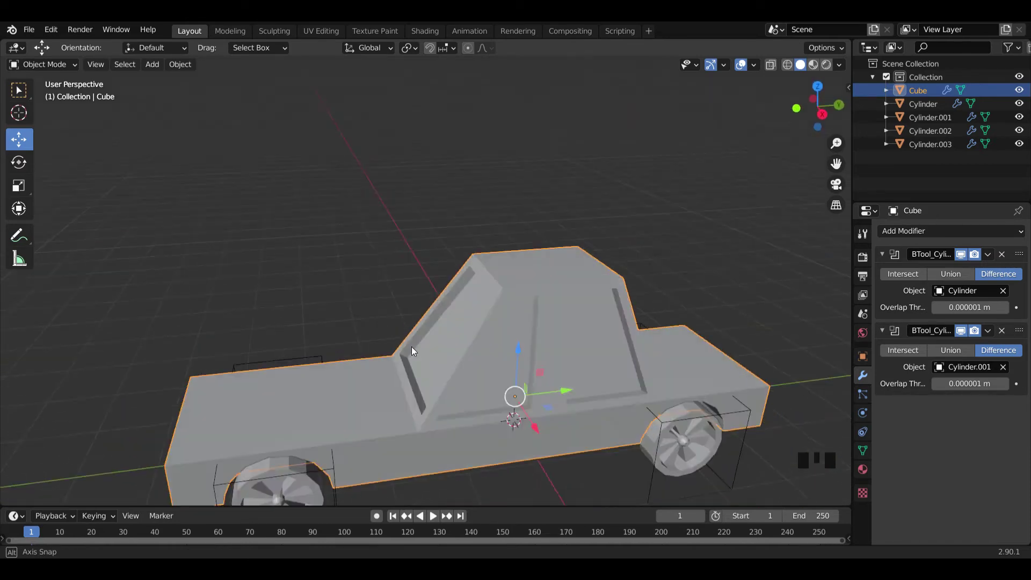
pyautogui.scroll(-3)
pyautogui.moveTo(466, 324); pyautogui.dragTo(283, 372)
pyautogui.scroll(3)
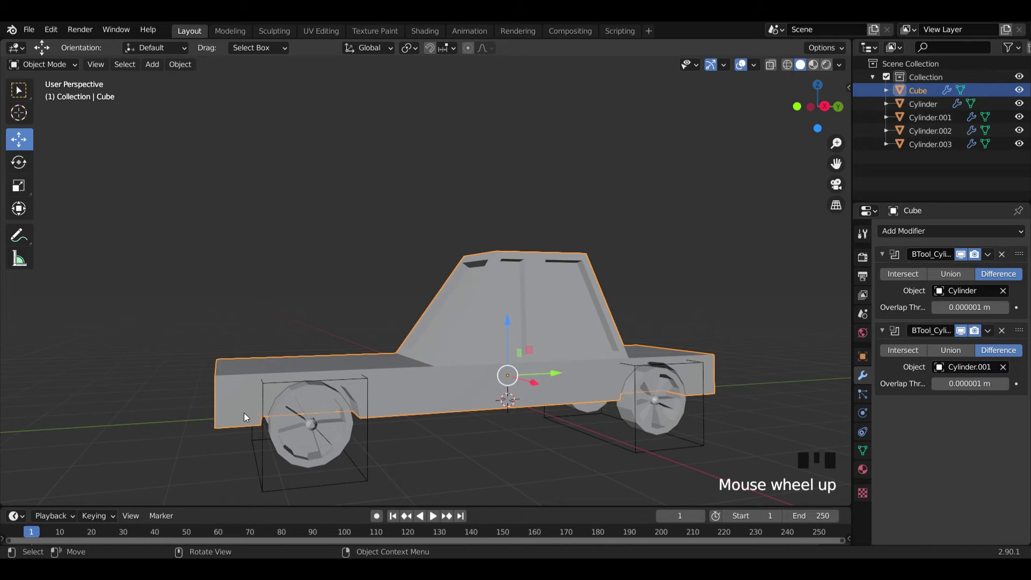
pyautogui.moveTo(266, 424); pyautogui.dragTo(283, 423)
pyautogui.scroll(-3)
# Add Cube.001 beside the car, flatten it on Z and widen it across the car's front
pyautogui.press('shift+a')
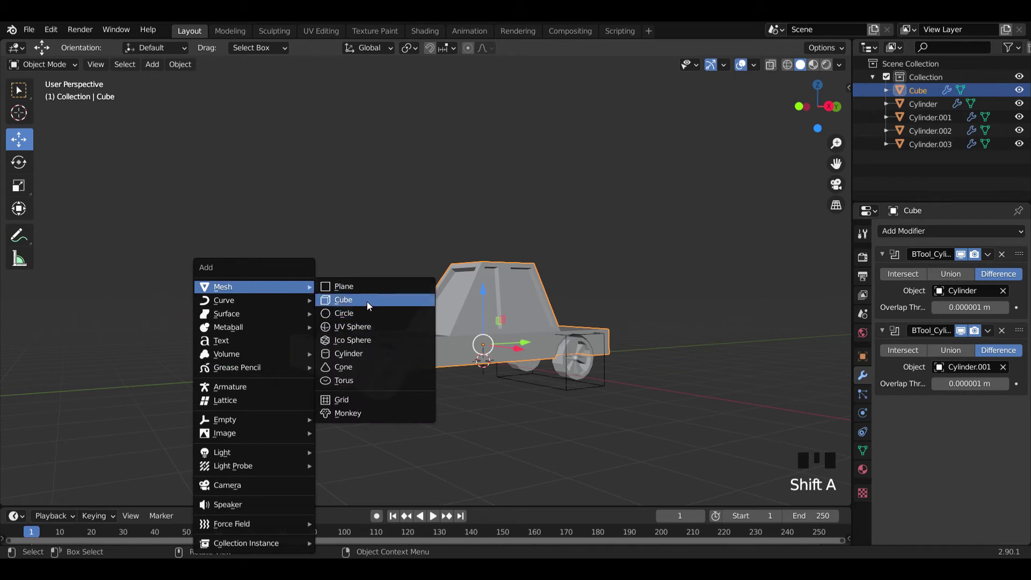
pyautogui.moveTo(529, 359); pyautogui.dragTo(469, 374)
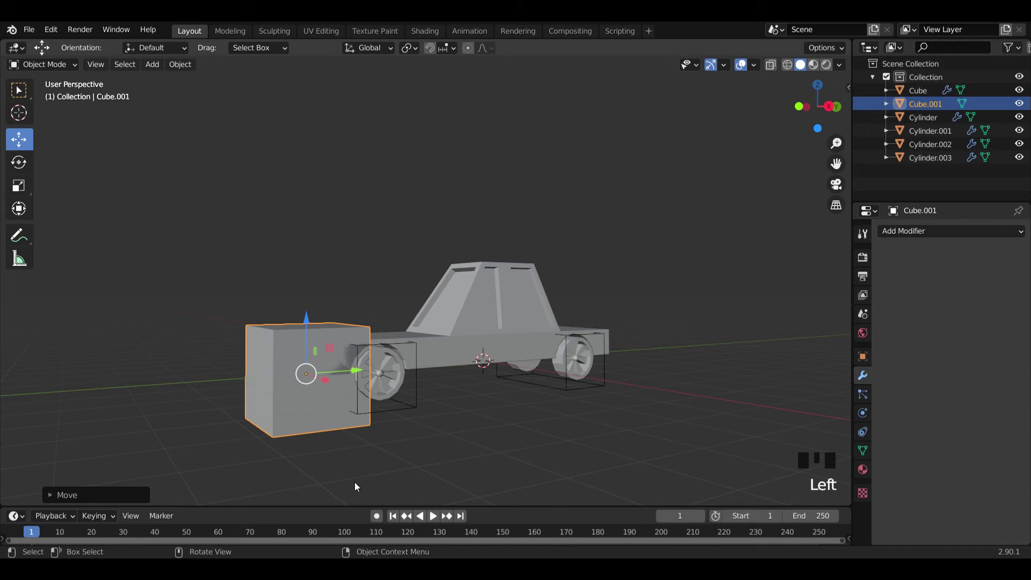
pyautogui.press('KP_1')
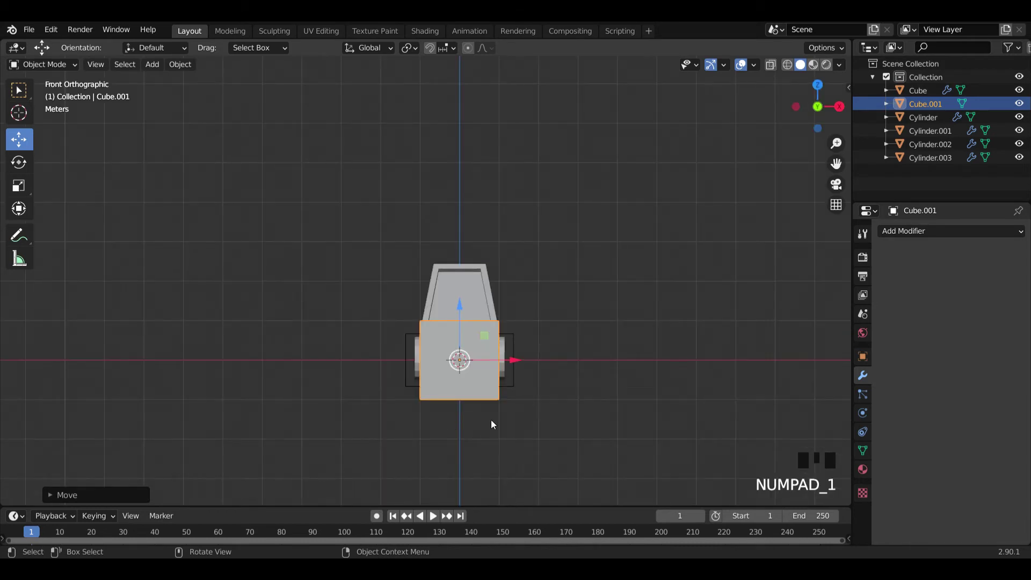
pyautogui.press('s')
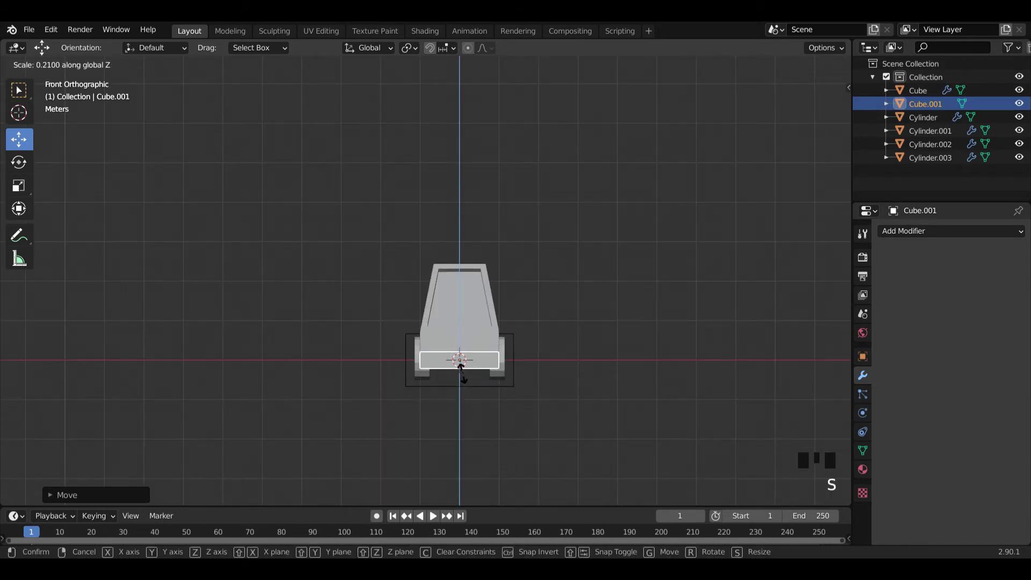
pyautogui.scroll(3)
pyautogui.scroll(3)
pyautogui.press('s')
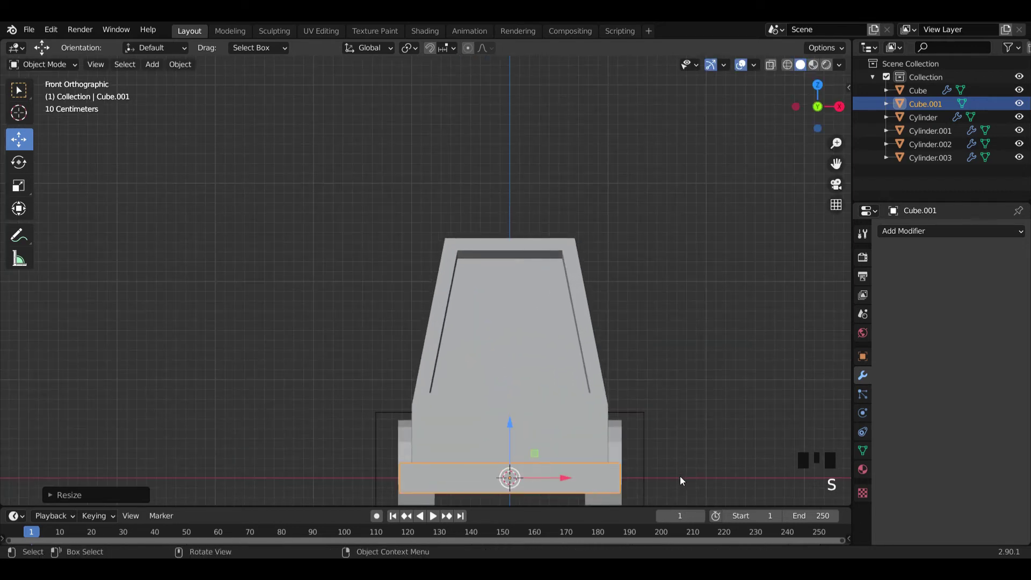
pyautogui.moveTo(662, 479); pyautogui.dragTo(485, 449)
# Shorten the bar front to back in side view and bevel its edges into a bumper
pyautogui.press('KP_3')
pyautogui.scroll(-3)
pyautogui.press('s')
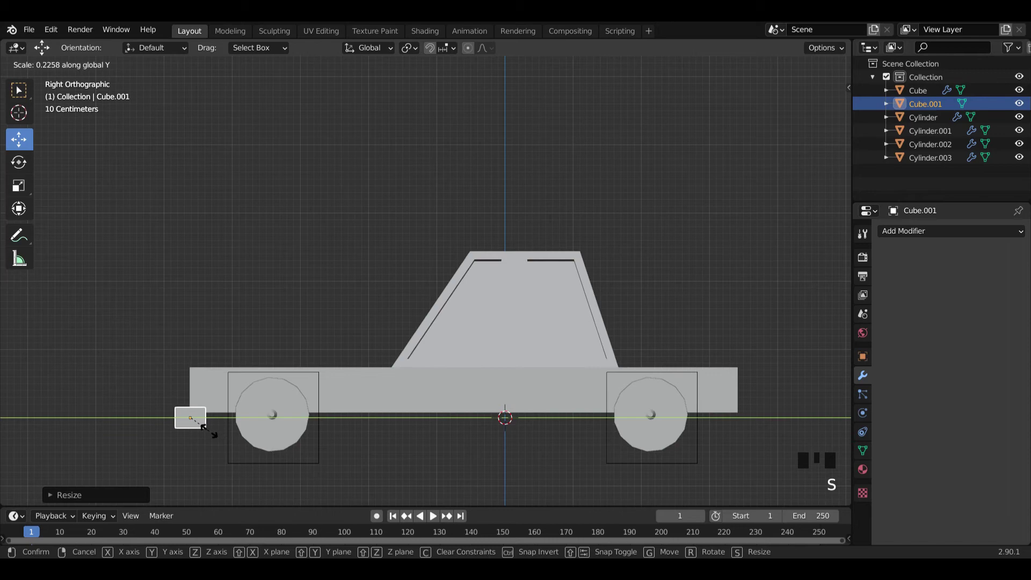
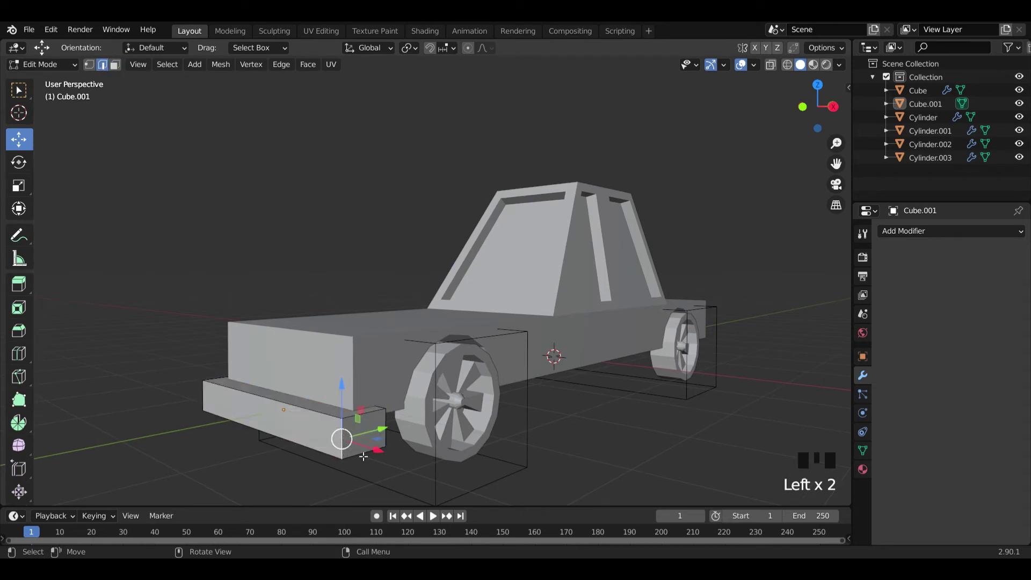
pyautogui.press('ctrl+b')
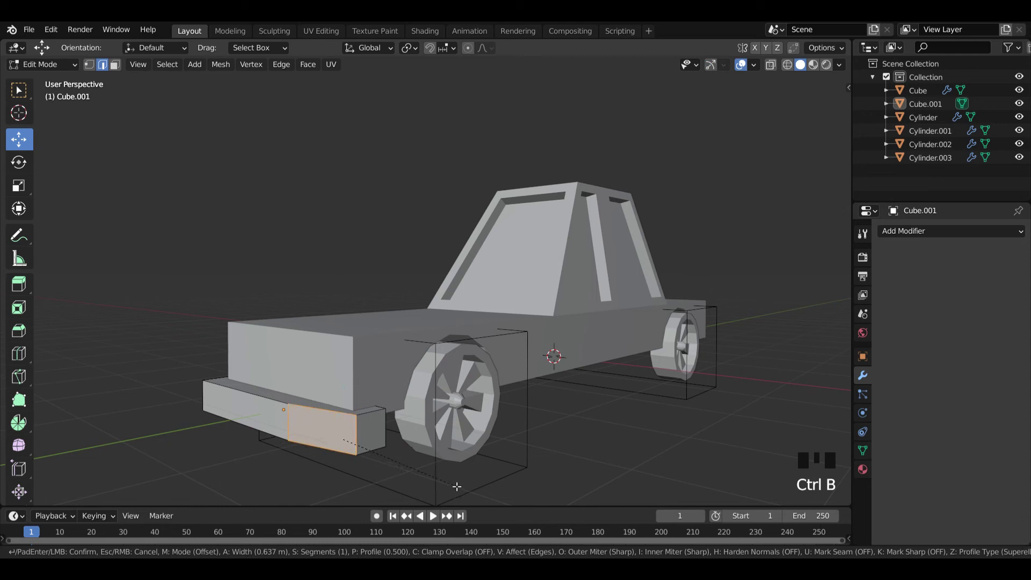
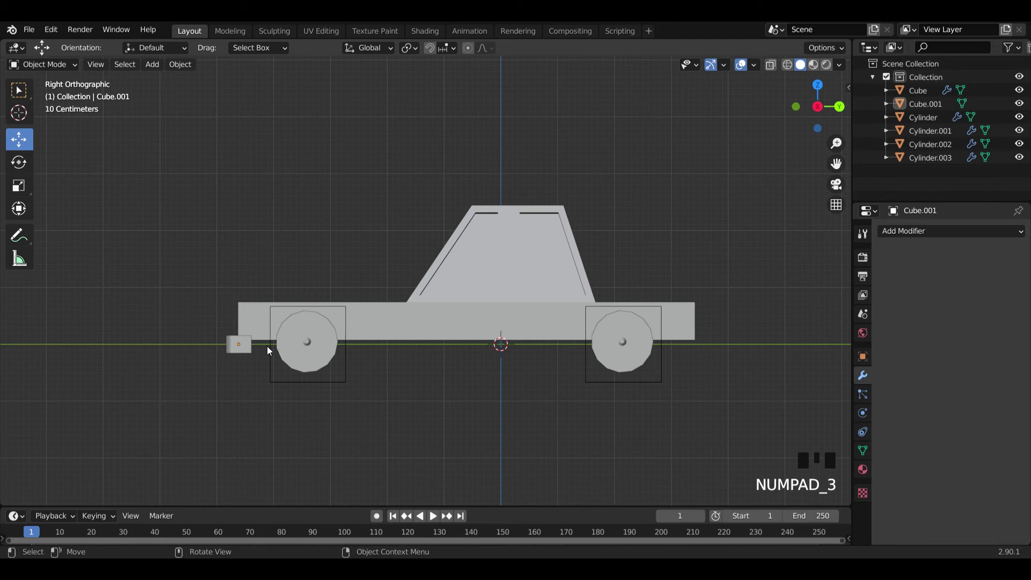
# Finish the bumper bevel in object mode, check it from around the car, and start adding a torus
pyautogui.click(250, 350)
pyautogui.click(244, 298)
pyautogui.click(265, 242)
pyautogui.scroll(-3)
pyautogui.moveTo(264, 366); pyautogui.dragTo(457, 380)
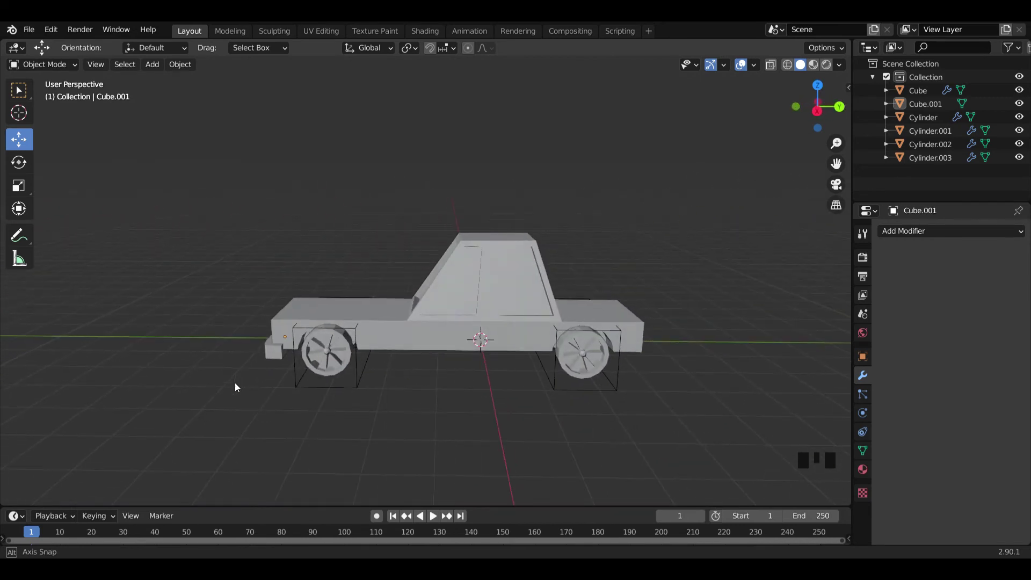
pyautogui.scroll(3)
pyautogui.moveTo(244, 358); pyautogui.dragTo(292, 347)
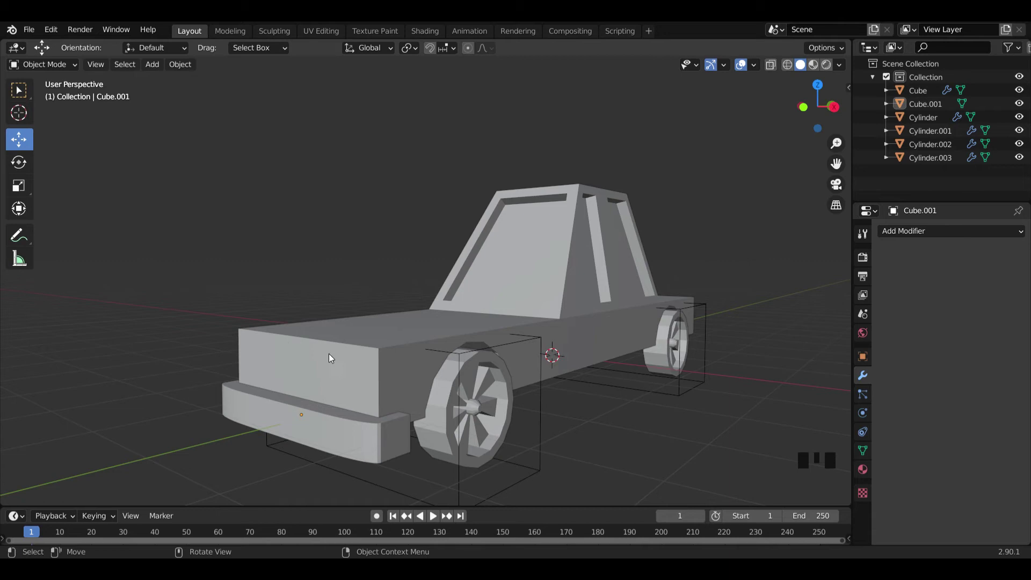
pyautogui.moveTo(349, 362); pyautogui.dragTo(343, 354)
pyautogui.scroll(-3)
pyautogui.press('shift+a')
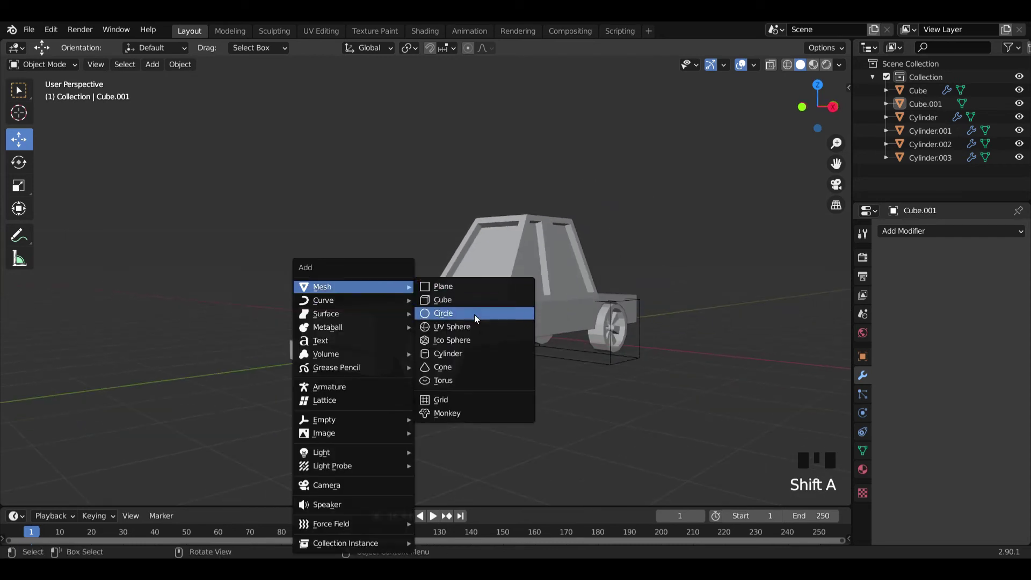
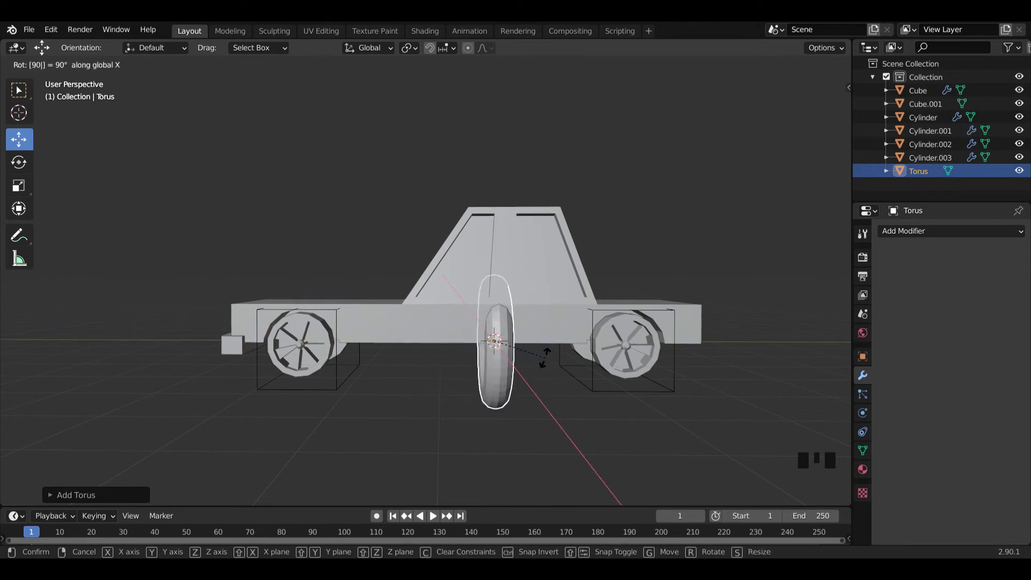
# Stand the torus upright (90° on X) and shrink it to a small ring of about 0.15
pyautogui.click(546, 350)
pyautogui.press('KP_1')
pyautogui.press('s')
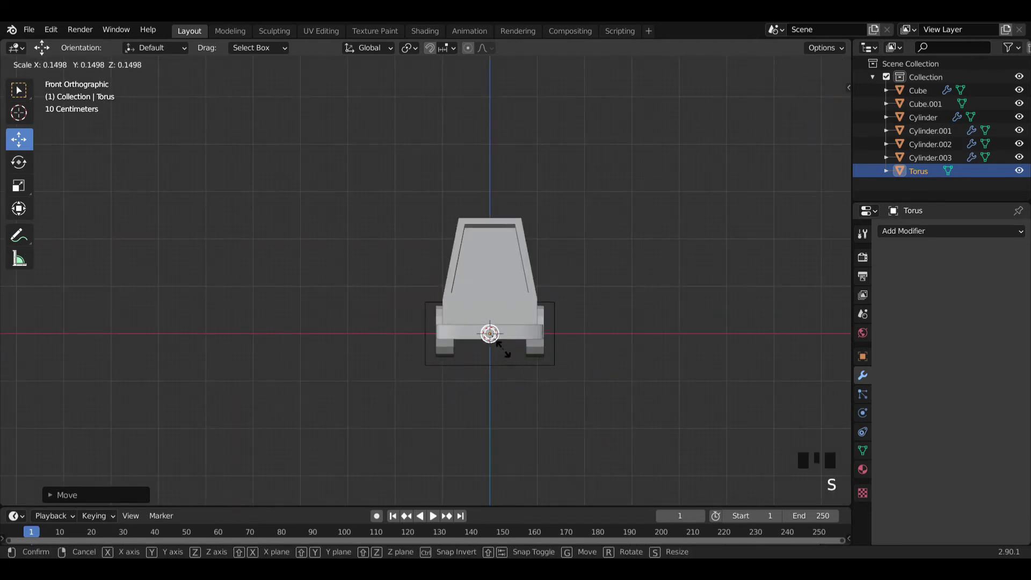
pyautogui.press('g')
pyautogui.moveTo(588, 339); pyautogui.dragTo(468, 344)
pyautogui.scroll(3)
# In side view move the ring onto the car body's front face as a headlight and fine-tune its size
pyautogui.press('KP_3')
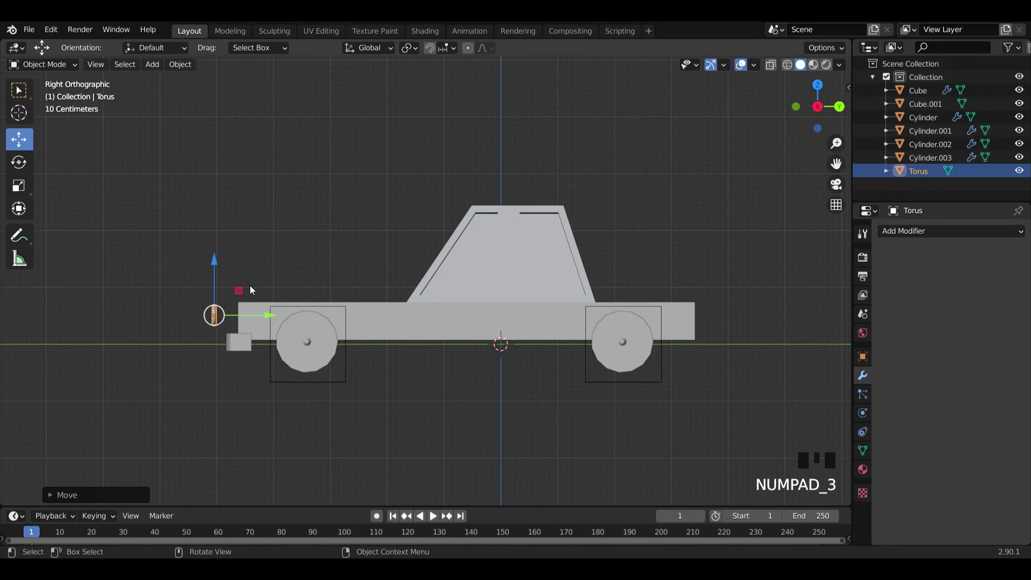
pyautogui.click(276, 315)
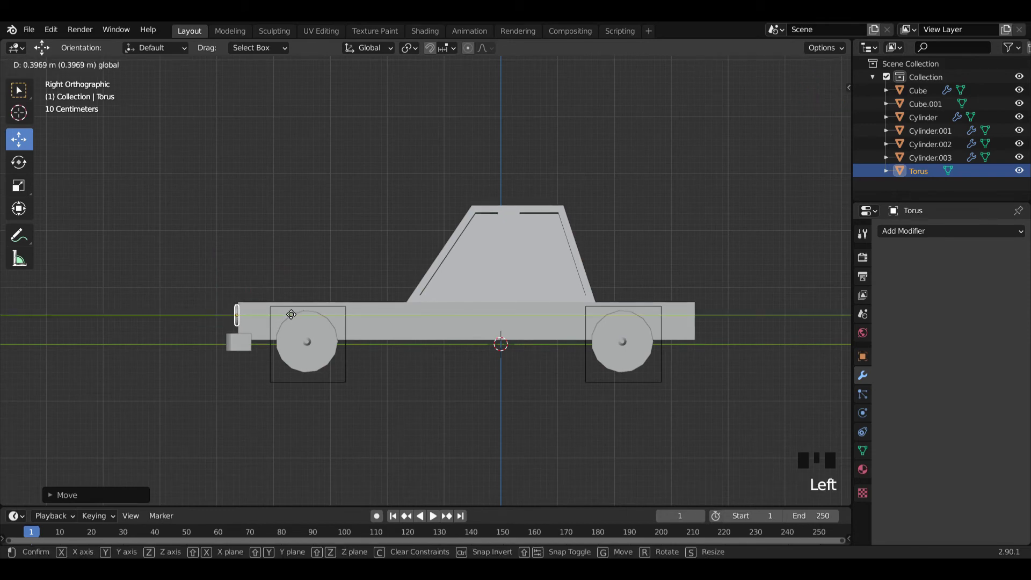
pyautogui.moveTo(310, 330); pyautogui.dragTo(444, 361)
pyautogui.scroll(3)
pyautogui.moveTo(493, 381); pyautogui.dragTo(526, 373)
pyautogui.scroll(-3)
pyautogui.moveTo(638, 341); pyautogui.dragTo(611, 319)
pyautogui.click(610, 319)
pyautogui.press('s')
pyautogui.scroll(3)
pyautogui.moveTo(659, 364); pyautogui.dragTo(638, 381)
pyautogui.scroll(-3)
pyautogui.click(927, 236)
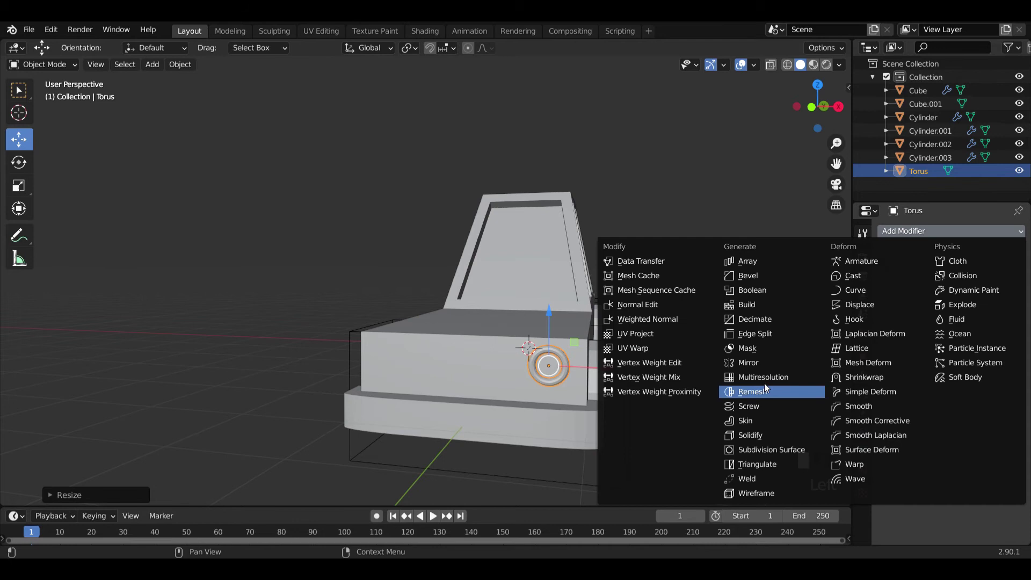
# Give the torus a Mirror modifier with Cube as mirror object, making a matching second headlight ring
pyautogui.moveTo(771, 360); pyautogui.dragTo(1011, 323)
pyautogui.click(1010, 324)
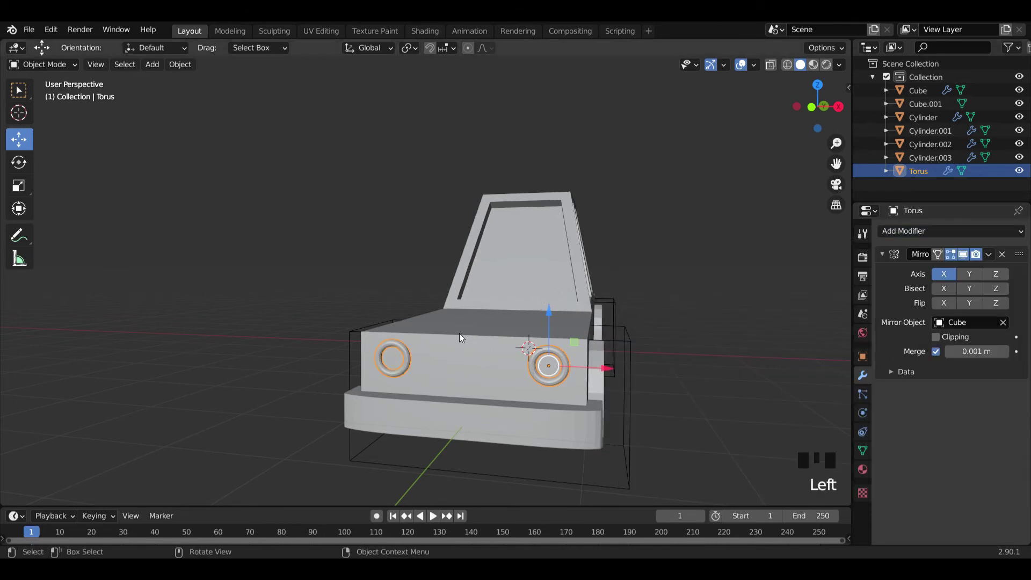
pyautogui.click(719, 350)
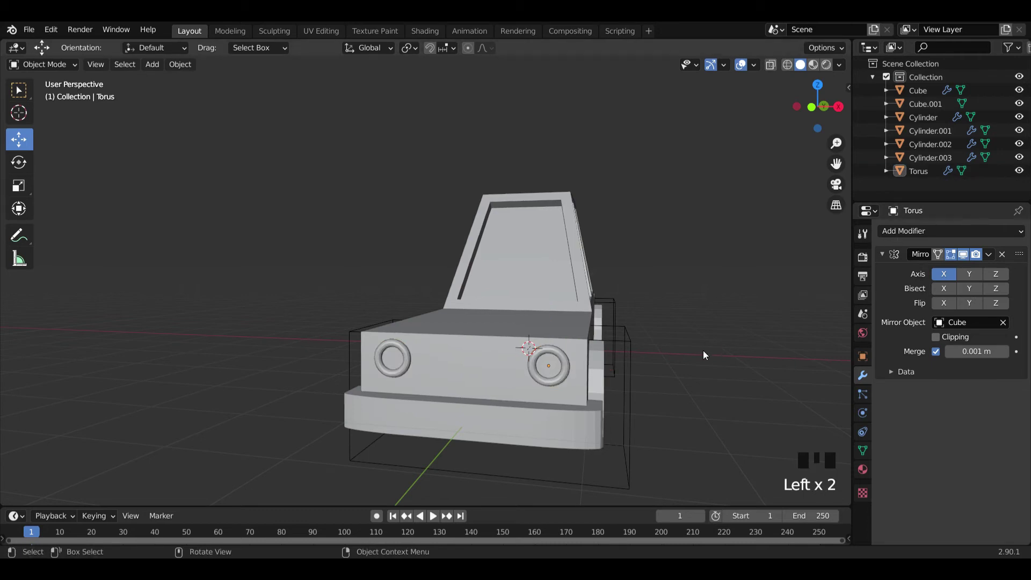
pyautogui.moveTo(656, 357); pyautogui.dragTo(580, 355)
pyautogui.scroll(-3)
pyautogui.scroll(3)
pyautogui.scroll(3)
pyautogui.moveTo(493, 355); pyautogui.dragTo(364, 349)
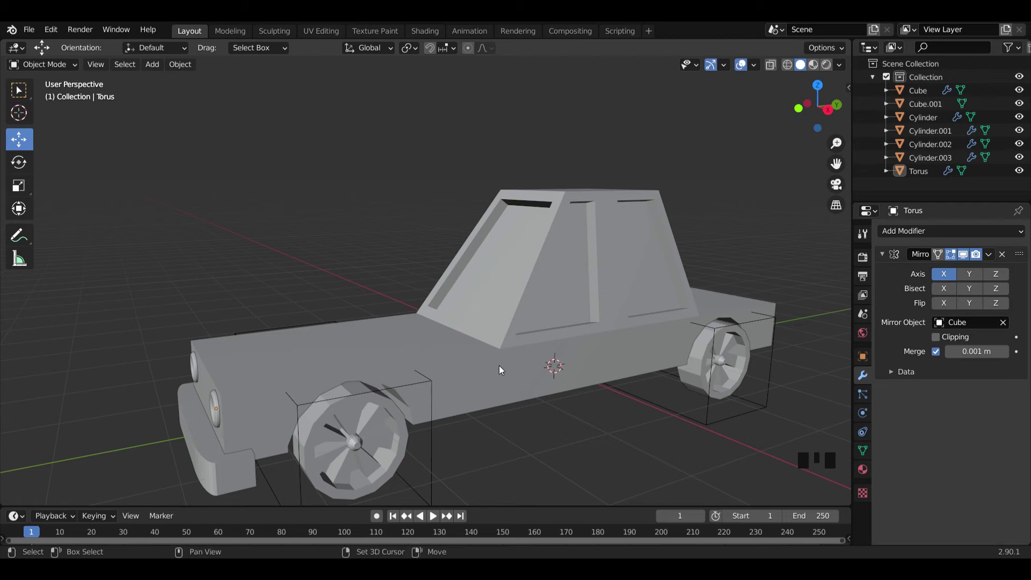
# Add Cube.002, shrink it to a small block and move it up onto the hood in side view
pyautogui.press('shift+a')
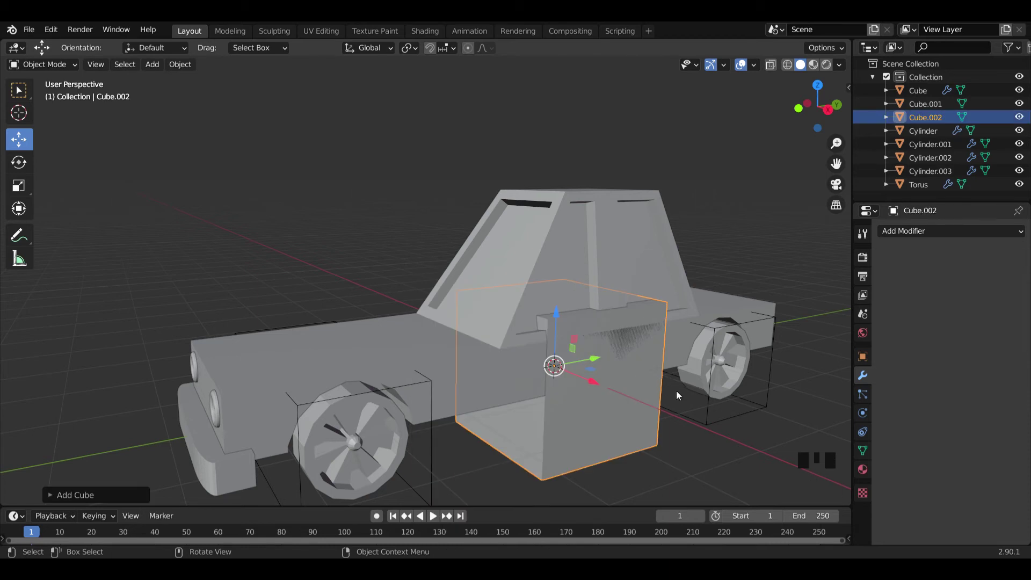
pyautogui.press('KP_3')
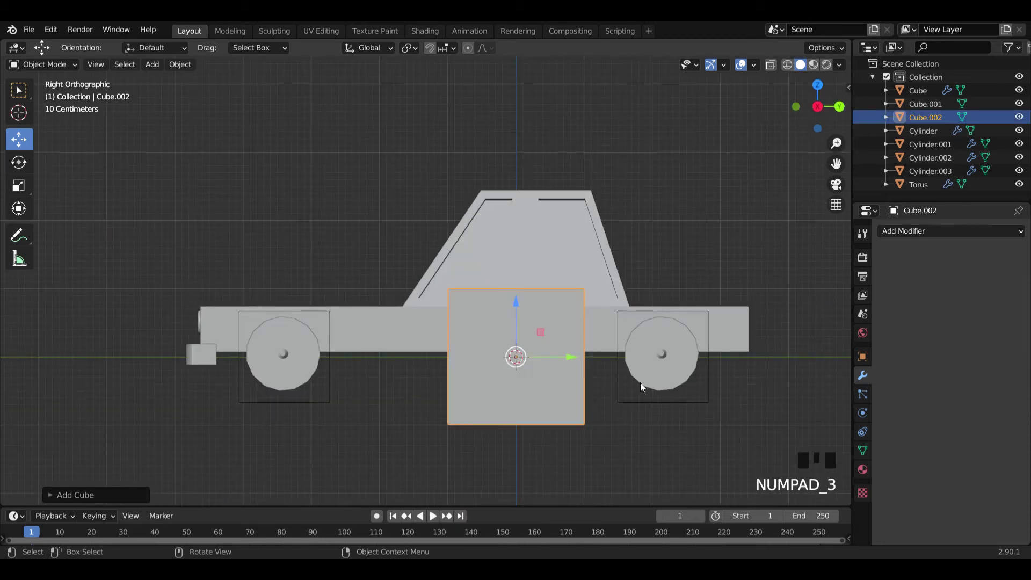
pyautogui.press('s')
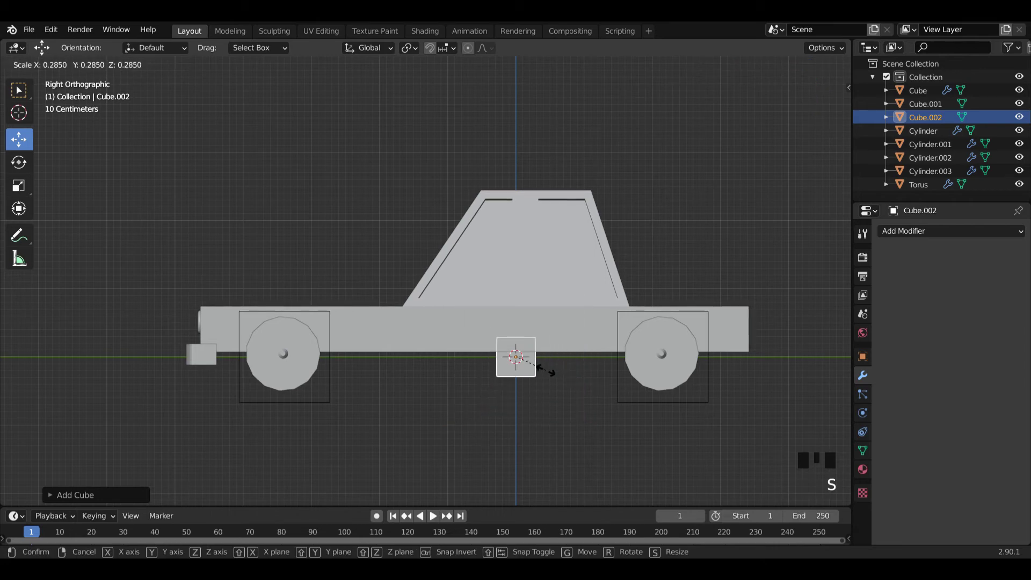
pyautogui.press('g')
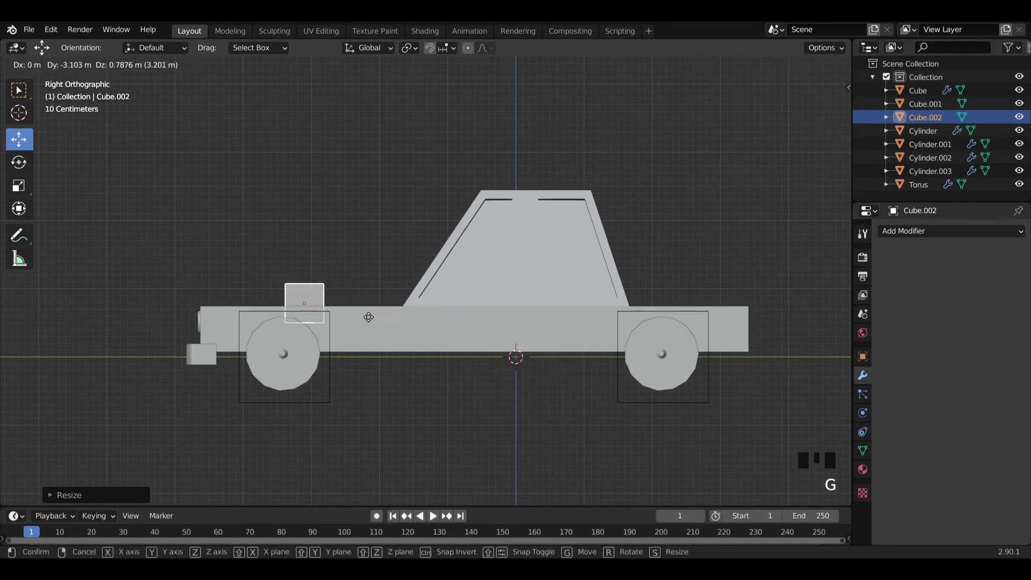
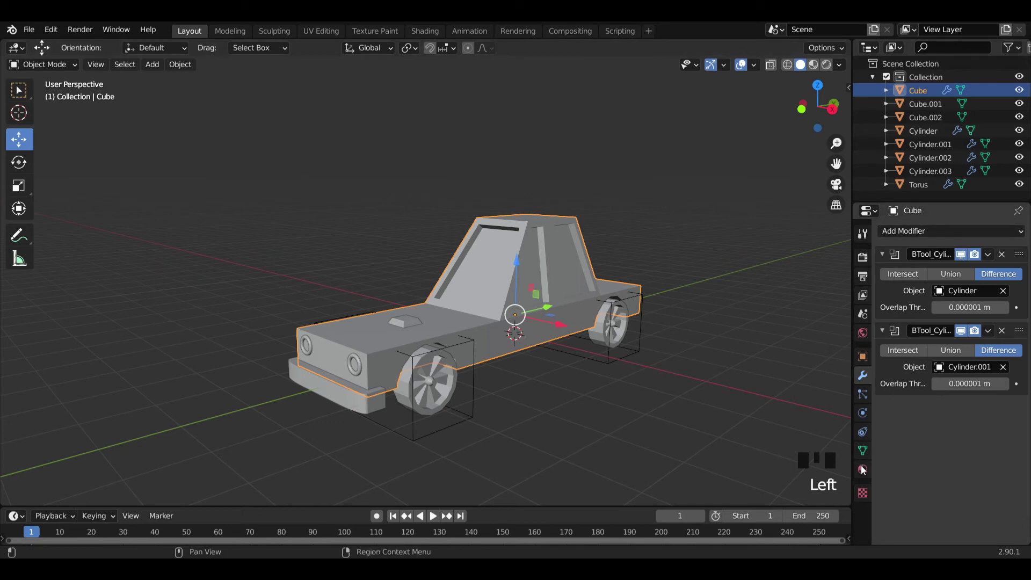
# Name the body material 'car', give it a bright green base colour and show Material Preview shading
pyautogui.click(867, 473)
pyautogui.moveTo(945, 291); pyautogui.dragTo(986, 441)
pyautogui.click(986, 428)
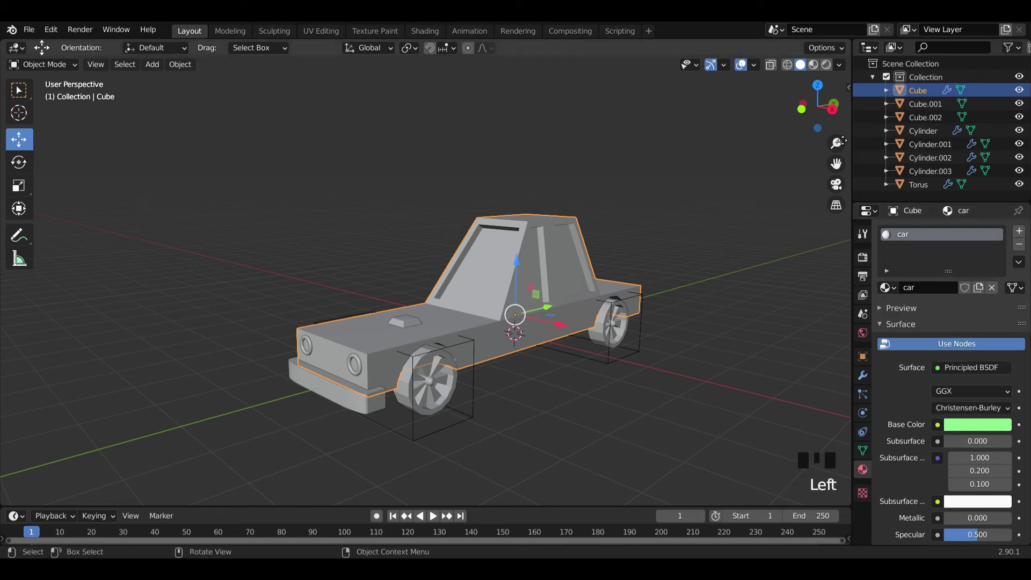
pyautogui.click(818, 70)
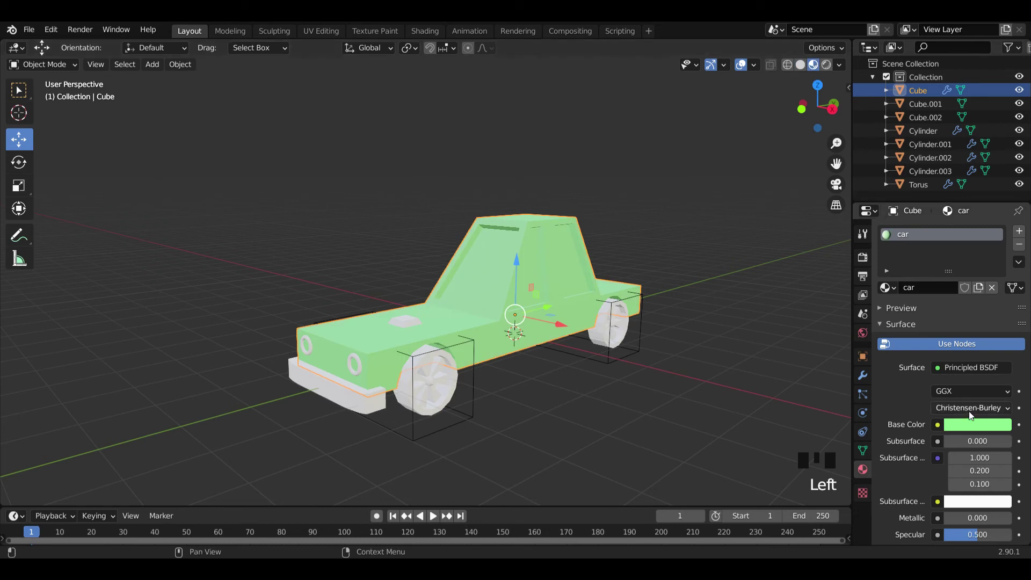
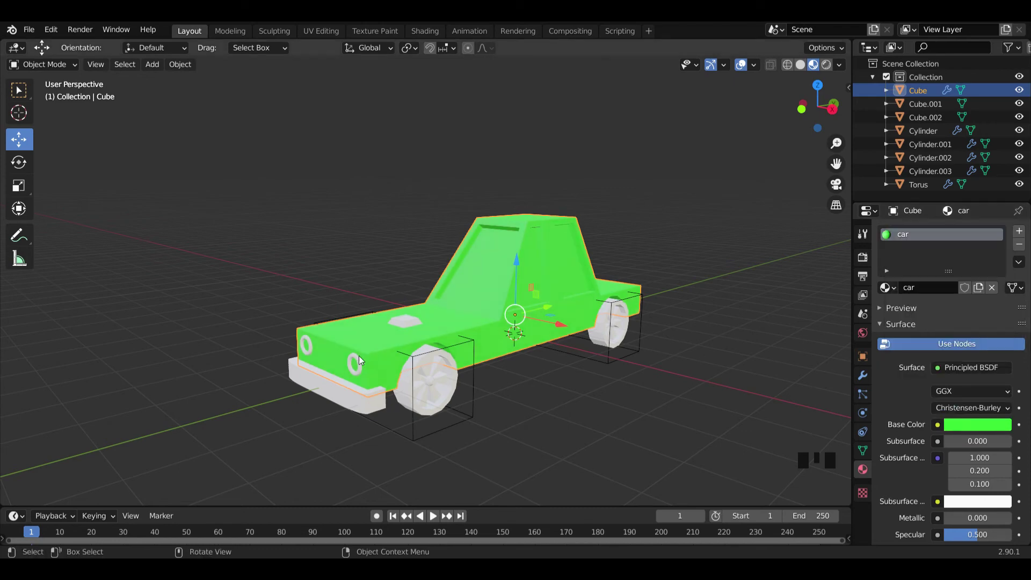
# Give the front bumper a new Material.002 with a brown base colour
pyautogui.click(417, 324)
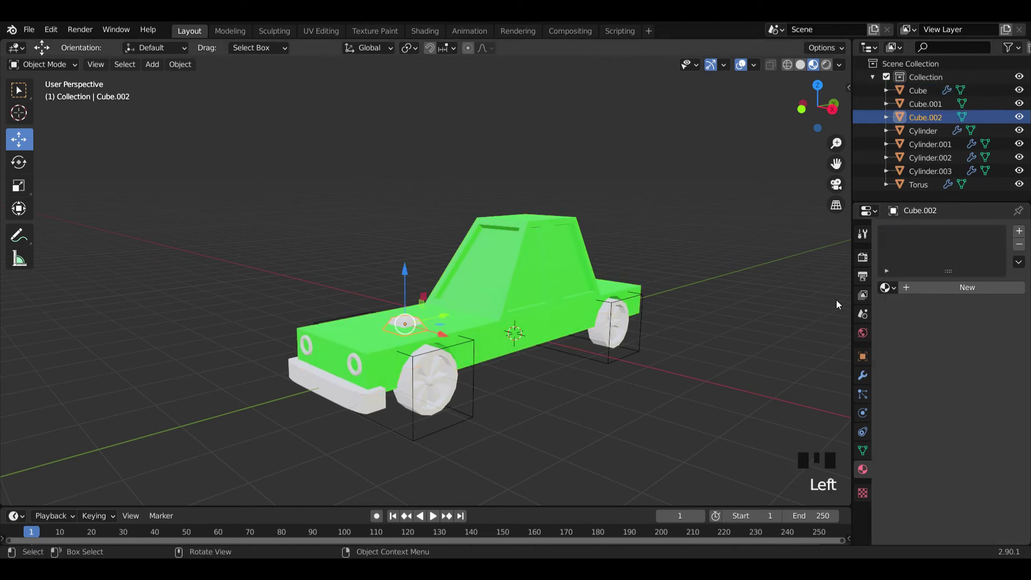
pyautogui.moveTo(908, 294); pyautogui.dragTo(974, 423)
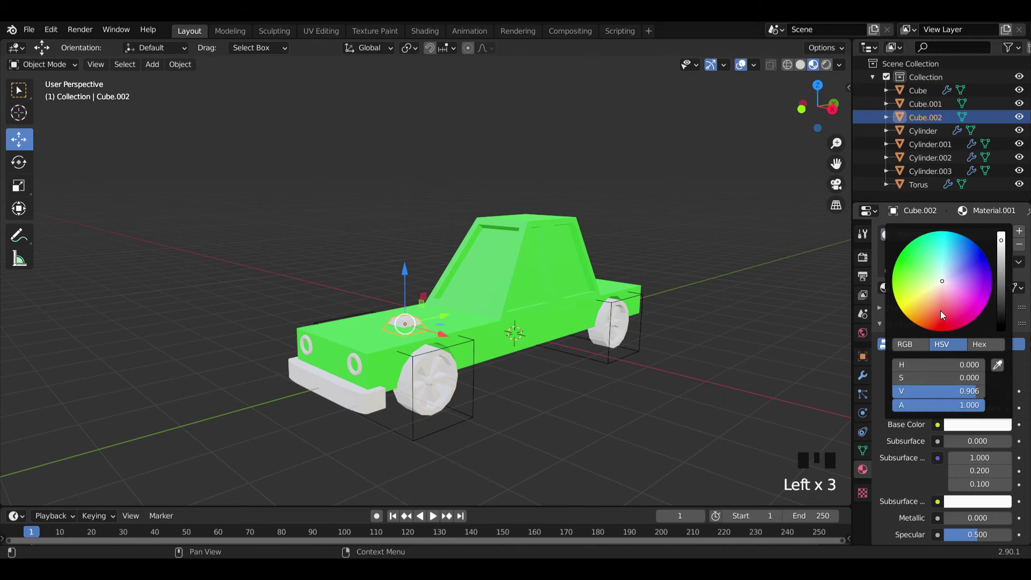
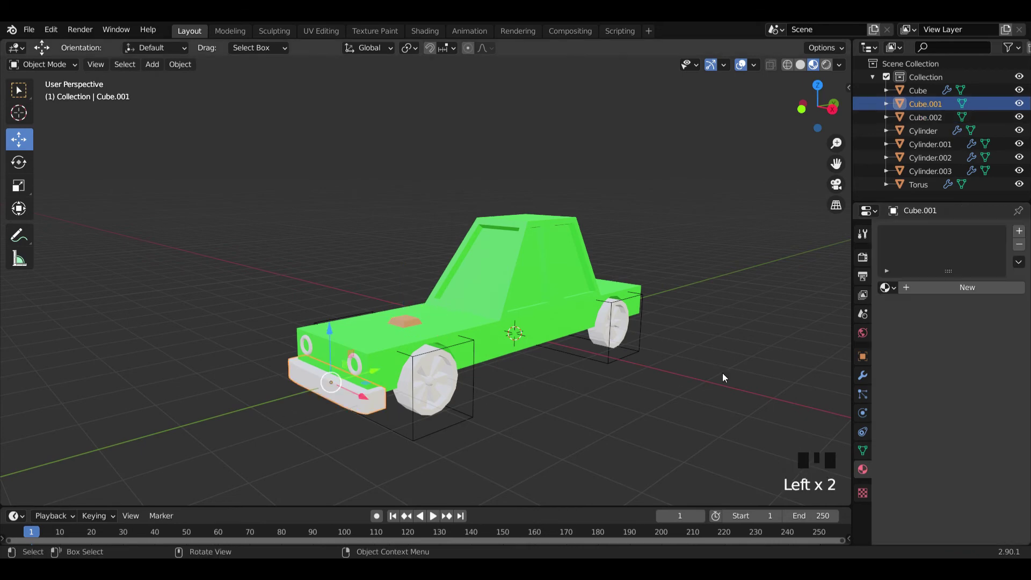
pyautogui.moveTo(971, 294); pyautogui.dragTo(949, 380)
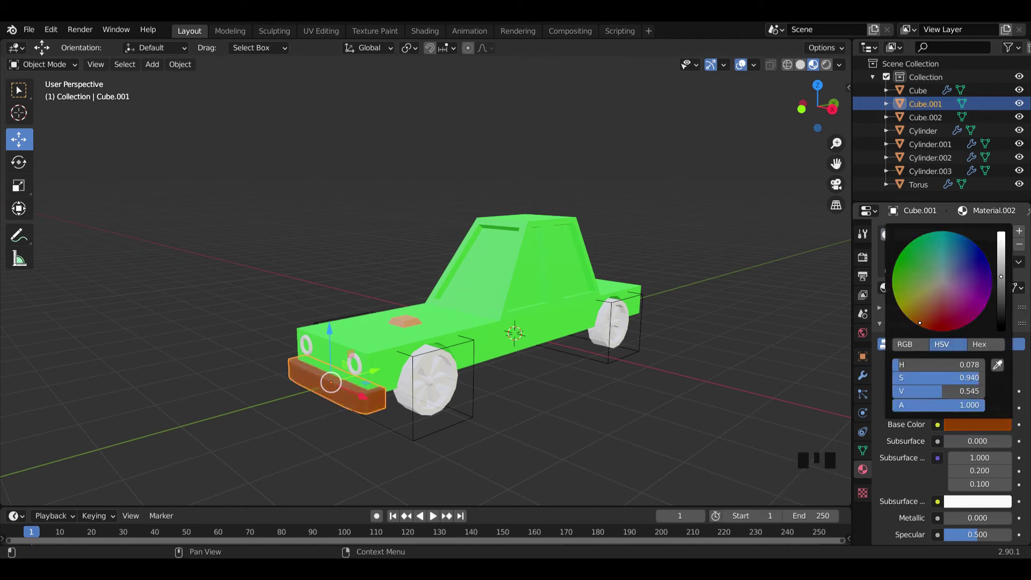
# Give the headlight torus a new Material.003 with a cyan base colour
pyautogui.click(362, 368)
pyautogui.moveTo(983, 289); pyautogui.dragTo(985, 421)
pyautogui.click(998, 430)
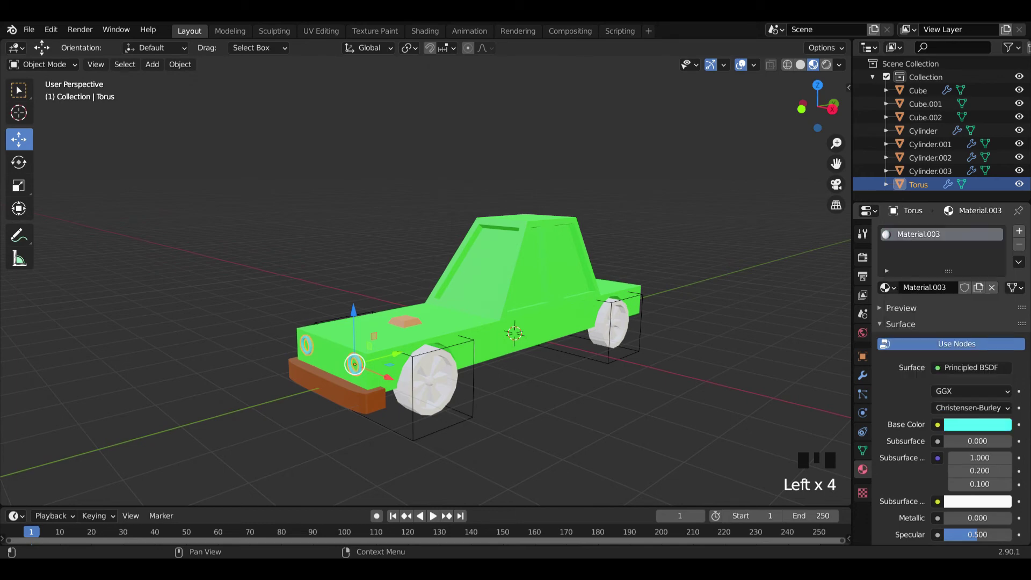
# Assign a new light-blue Material.004 to the body's window faces, leaving the rest of the body green
pyautogui.click(491, 272)
pyautogui.scroll(3)
pyautogui.moveTo(635, 317); pyautogui.dragTo(521, 264)
pyautogui.click(521, 265)
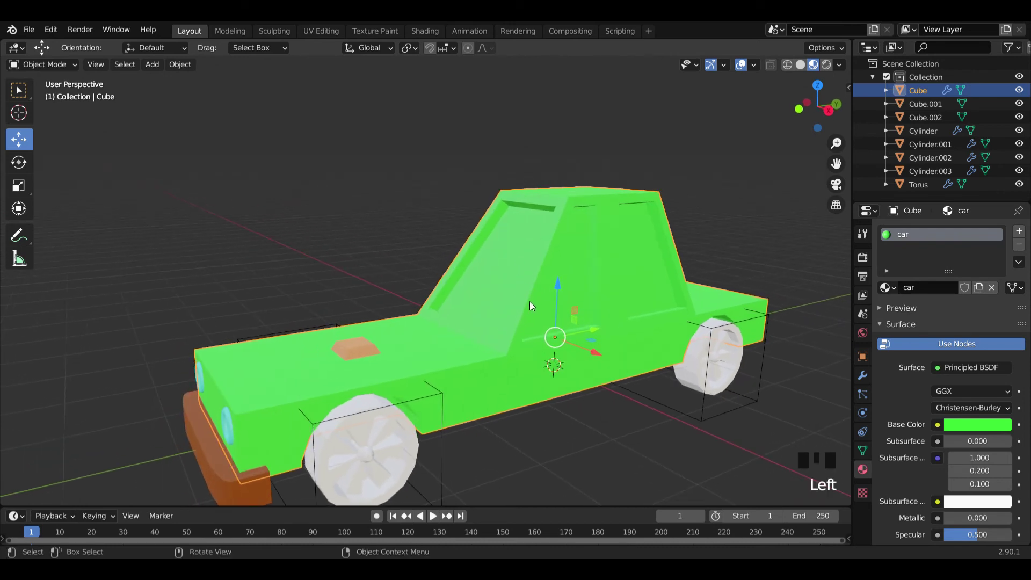
pyautogui.press('Tab')
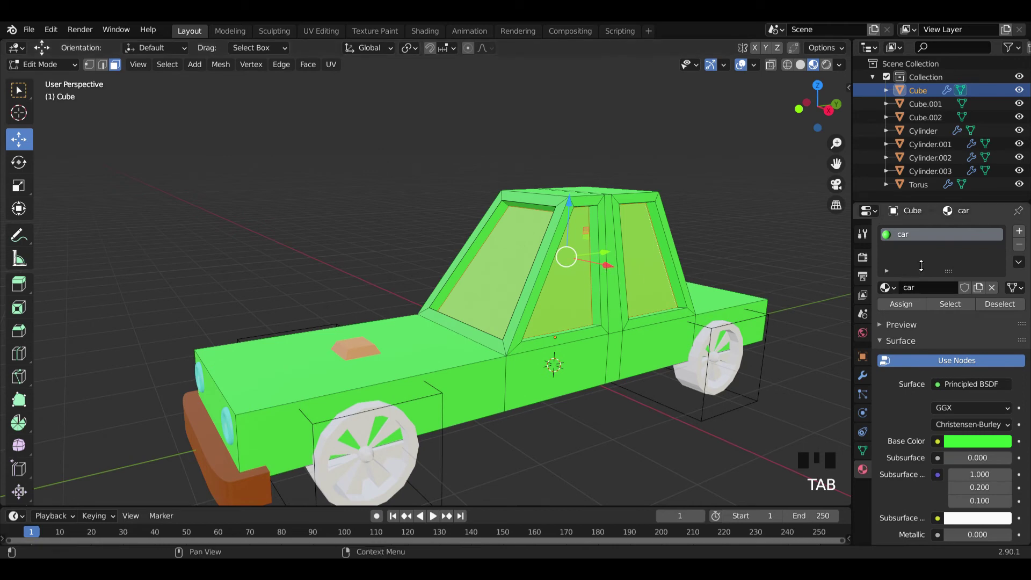
pyautogui.moveTo(1020, 232); pyautogui.dragTo(979, 404)
pyautogui.scroll(-3)
pyautogui.click(977, 406)
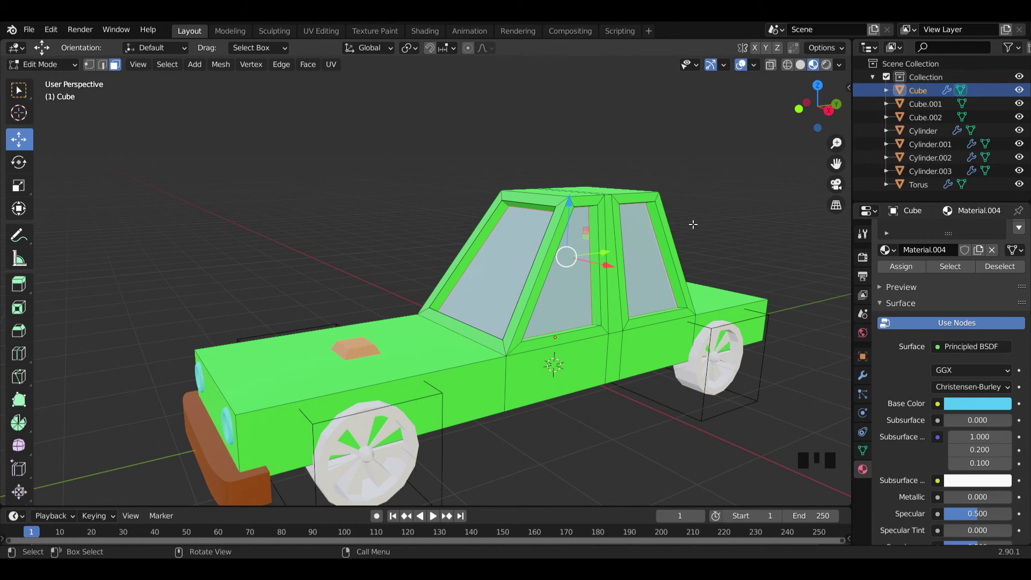
pyautogui.press('Tab')
# Give the front wheel Cylinder.002 a black Material.005 and enter Edit Mode to pick its spoke faces
pyautogui.moveTo(589, 280); pyautogui.dragTo(492, 314)
pyautogui.scroll(3)
pyautogui.click(387, 371)
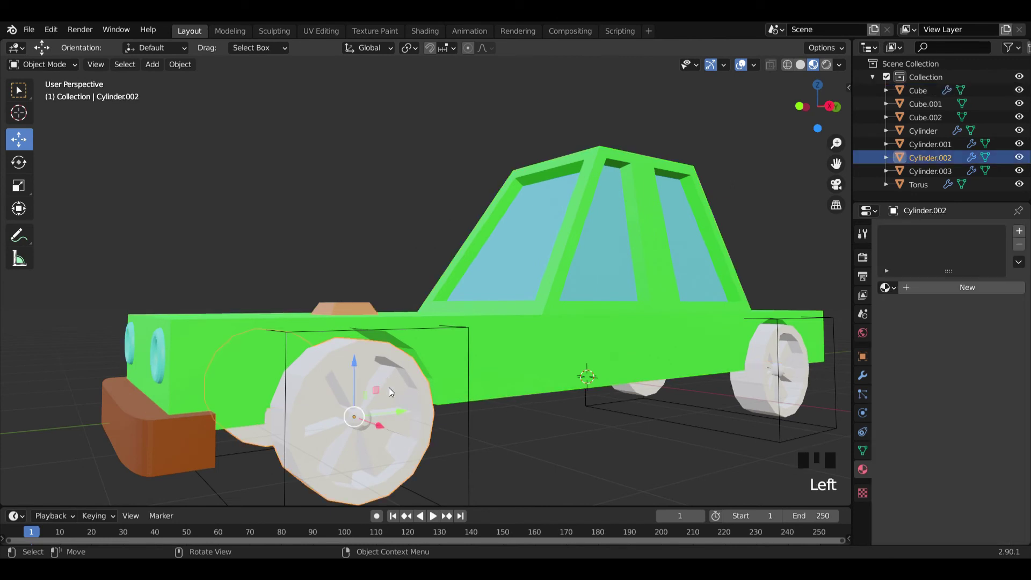
pyautogui.moveTo(392, 393); pyautogui.dragTo(939, 294)
pyautogui.moveTo(938, 294); pyautogui.dragTo(992, 415)
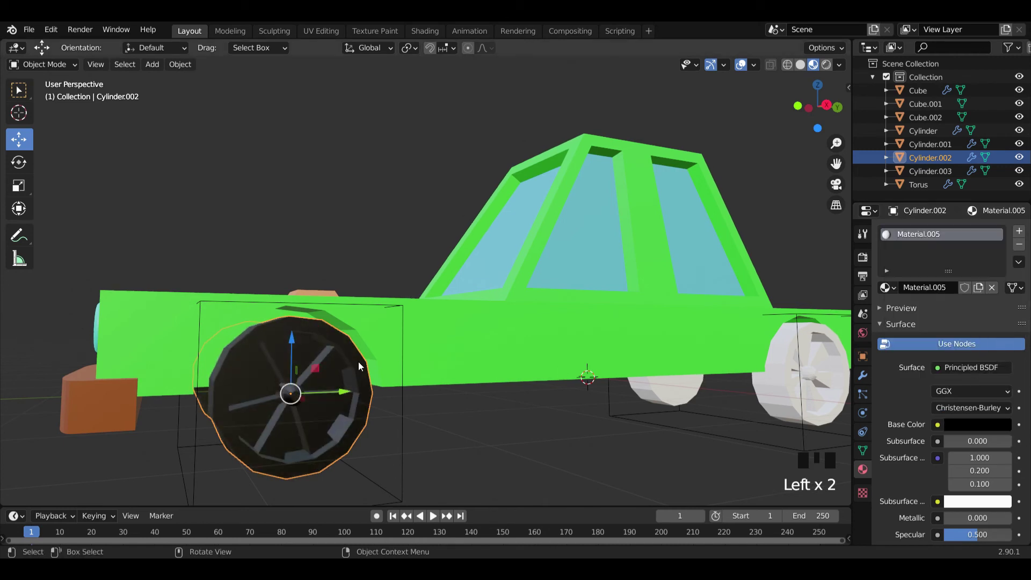
pyautogui.moveTo(280, 398); pyautogui.dragTo(245, 386)
pyautogui.press('Tab')
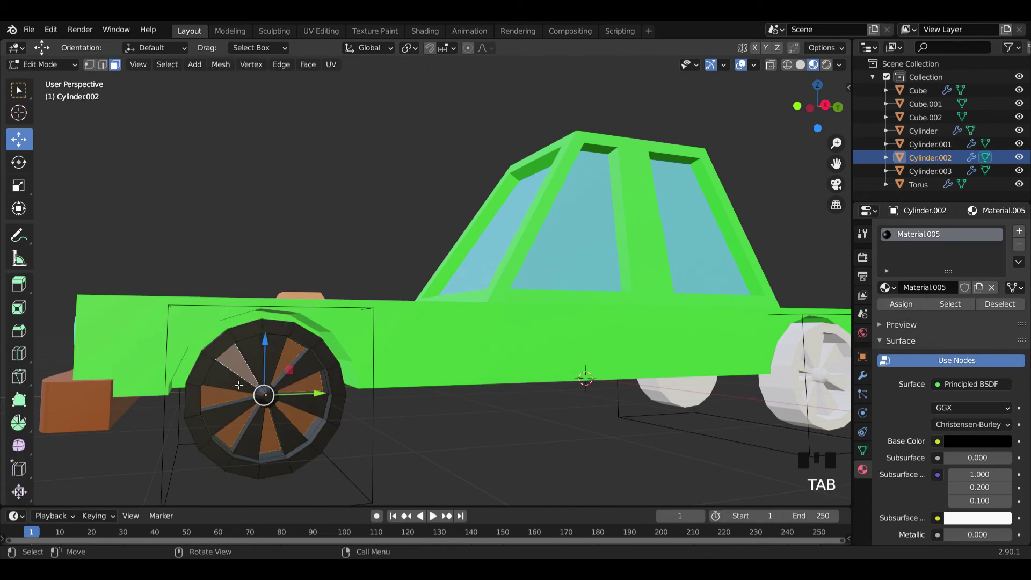
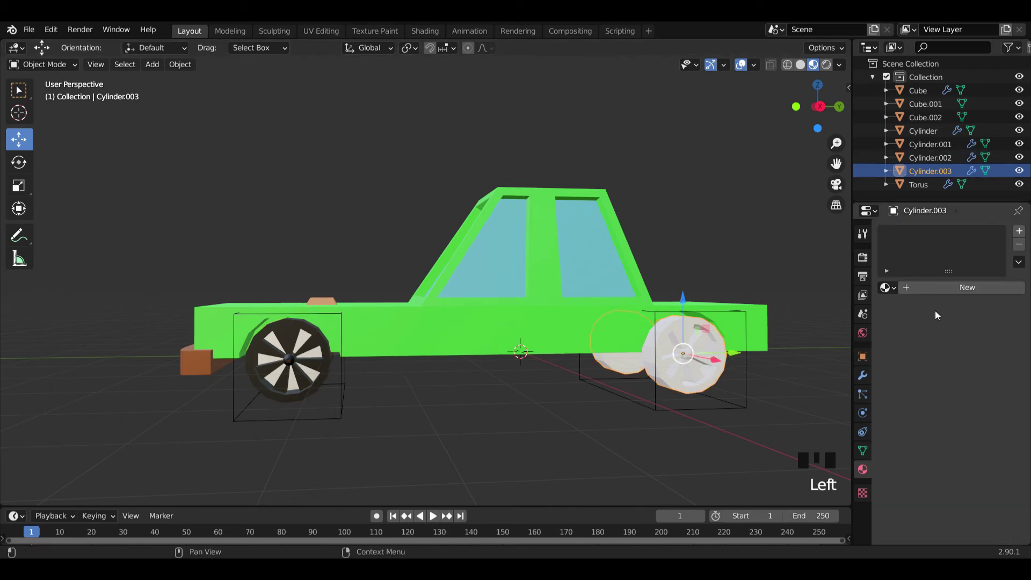
# Give the rear wheel Cylinder.003 black Material.005 with light Material.006 spokes in Edit Mode
pyautogui.moveTo(896, 291); pyautogui.dragTo(749, 385)
pyautogui.scroll(3)
pyautogui.press('Tab')
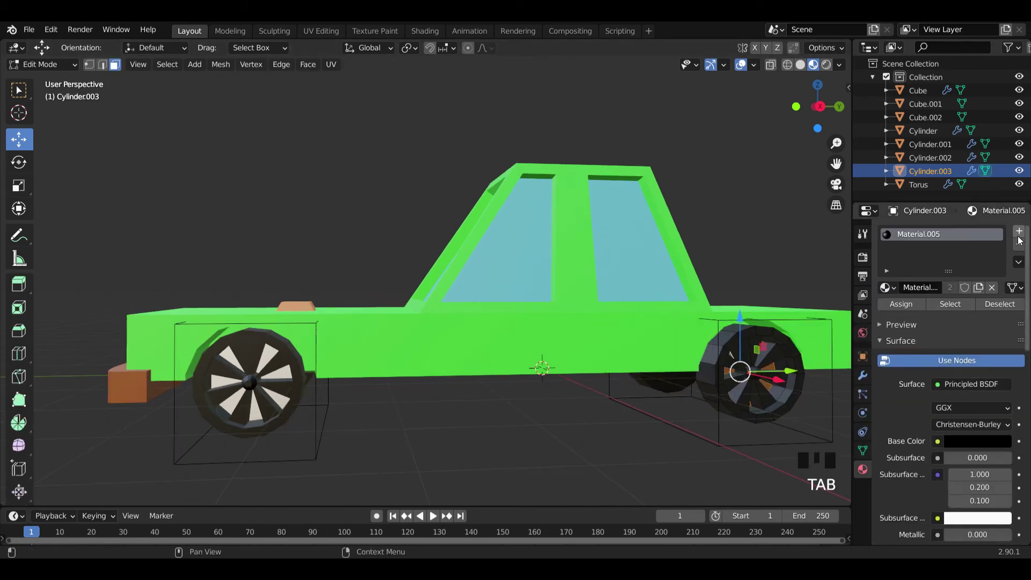
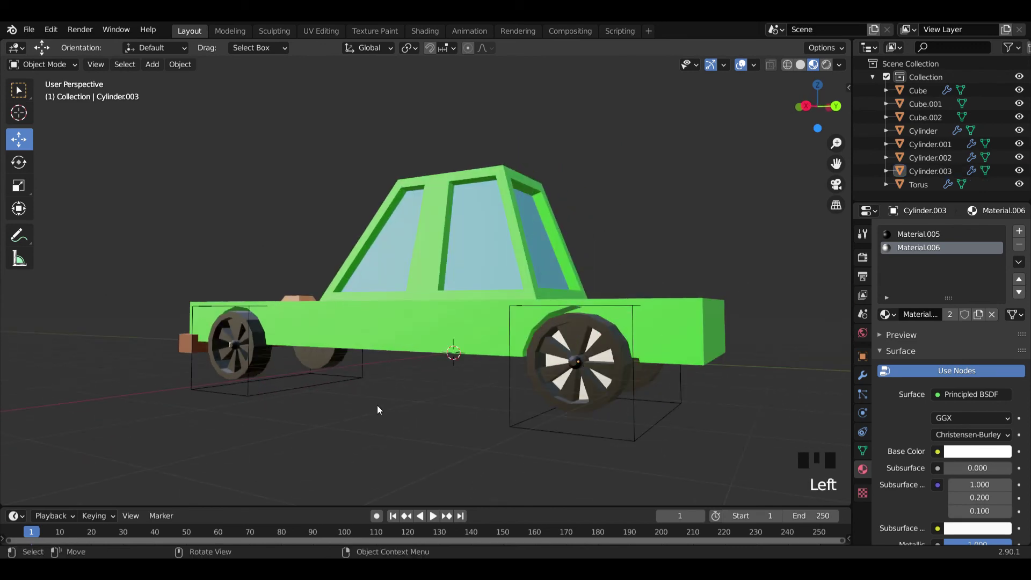
pyautogui.moveTo(428, 411); pyautogui.dragTo(459, 436)
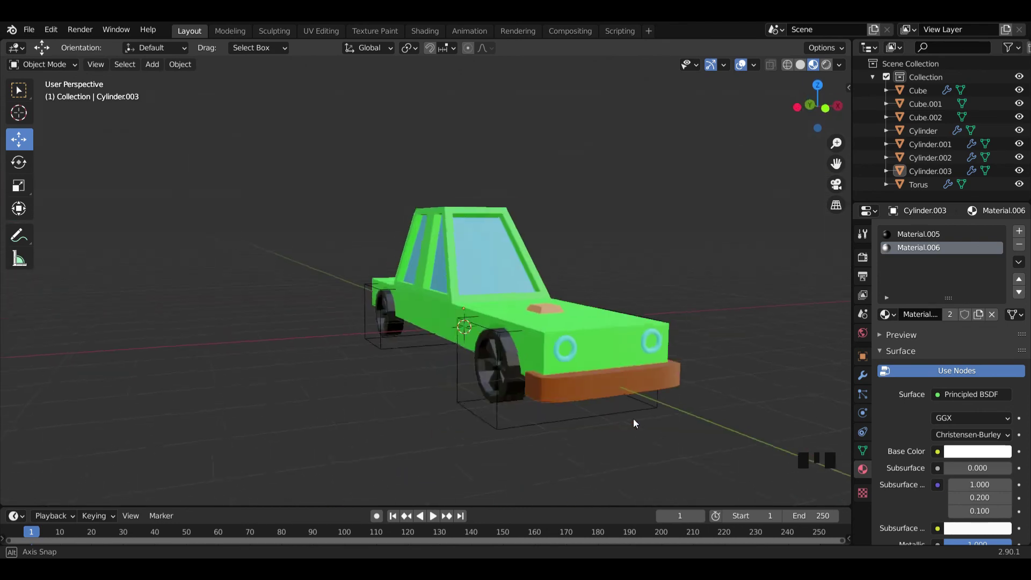
pyautogui.scroll(-3)
pyautogui.moveTo(508, 345); pyautogui.dragTo(503, 347)
# Add a mesh plane, scale it up and place it beneath the car as the ground
pyautogui.press('shift+a')
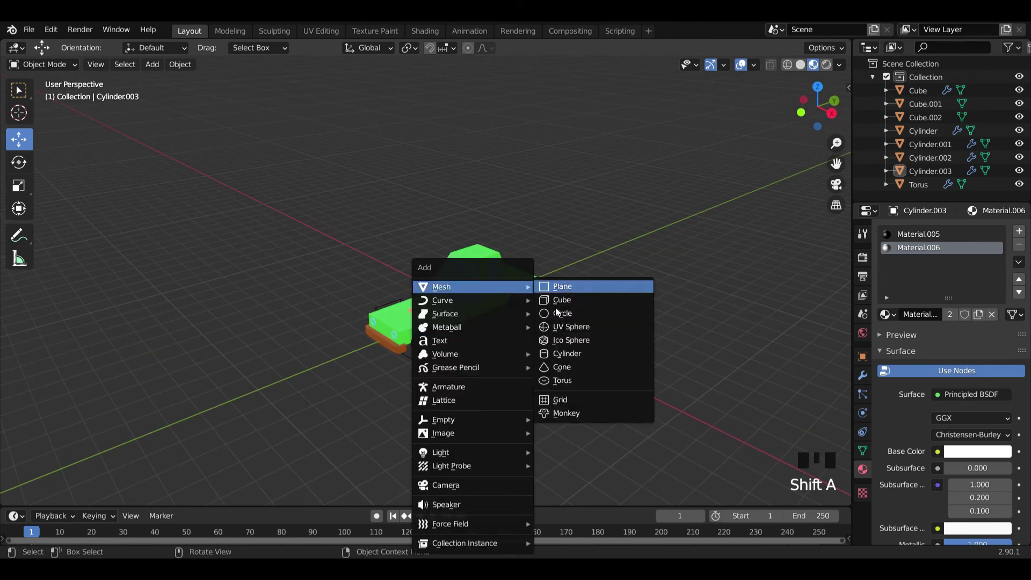
pyautogui.press('s')
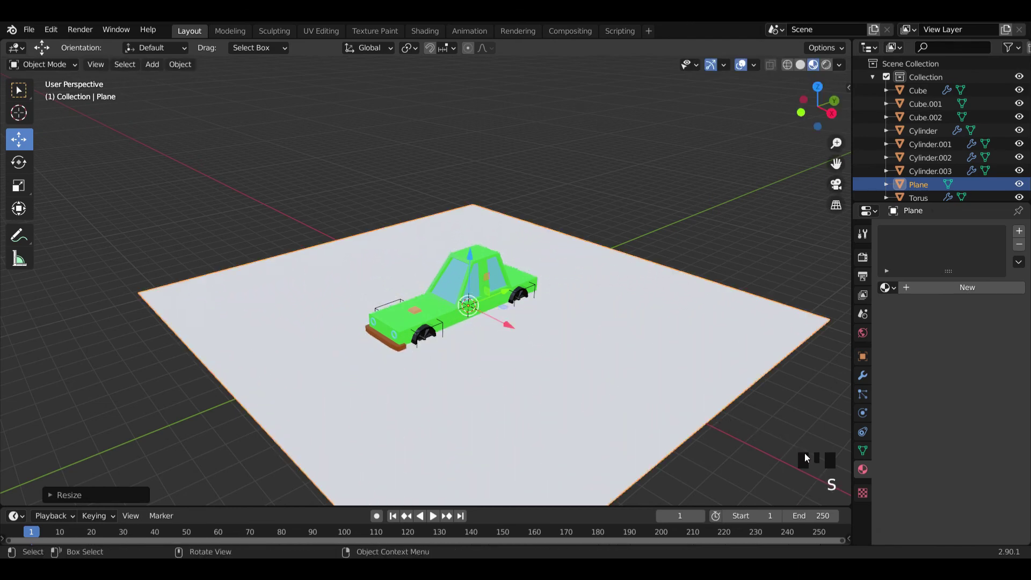
pyautogui.click(469, 262)
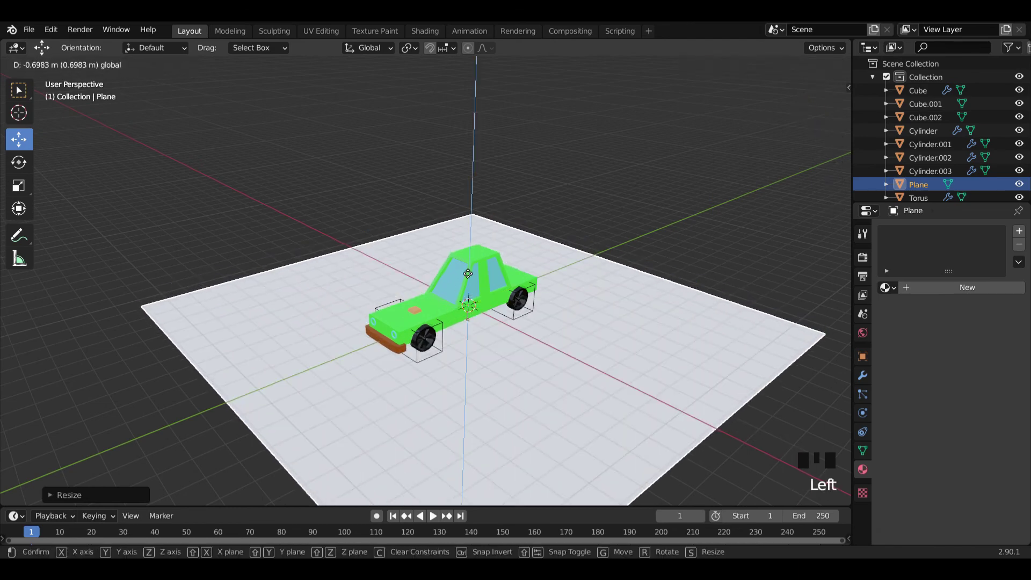
pyautogui.press('s')
pyautogui.moveTo(523, 326); pyautogui.dragTo(529, 351)
pyautogui.scroll(3)
pyautogui.moveTo(566, 381); pyautogui.dragTo(495, 267)
pyautogui.scroll(3)
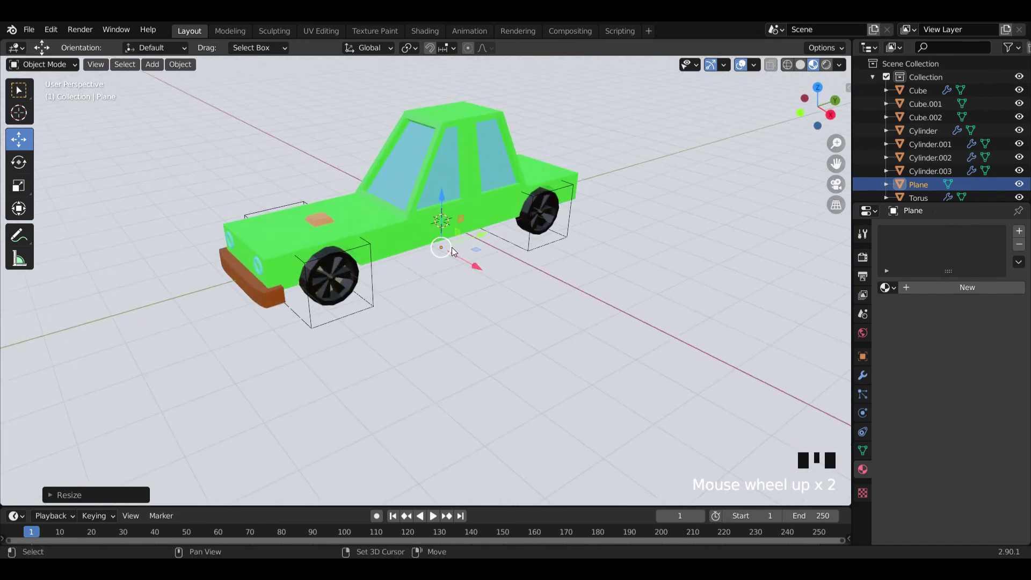
pyautogui.moveTo(456, 256); pyautogui.dragTo(512, 337)
pyautogui.scroll(3)
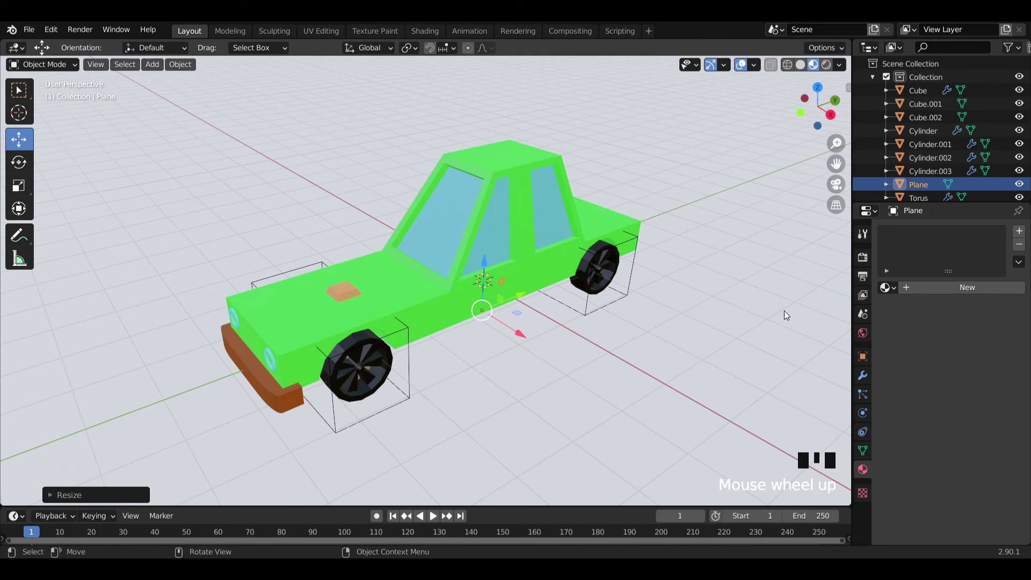
# Give the ground plane a new Material.007 with a yellow base colour
pyautogui.click(782, 315)
pyautogui.moveTo(949, 293); pyautogui.dragTo(965, 423)
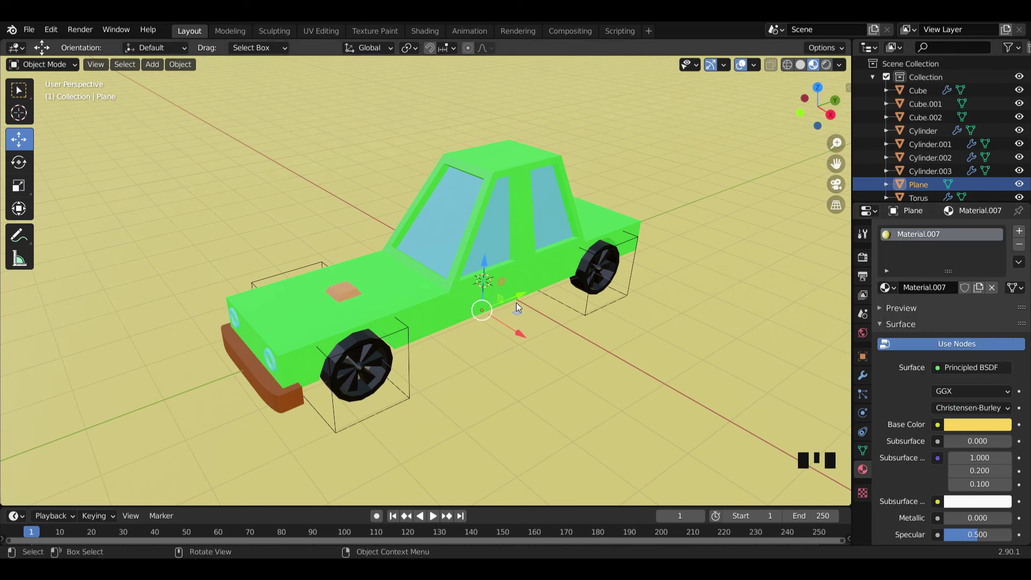
pyautogui.scroll(-3)
# Add an Area light, raise it above the car along Z and preview in Rendered shading
pyautogui.press('shift+a')
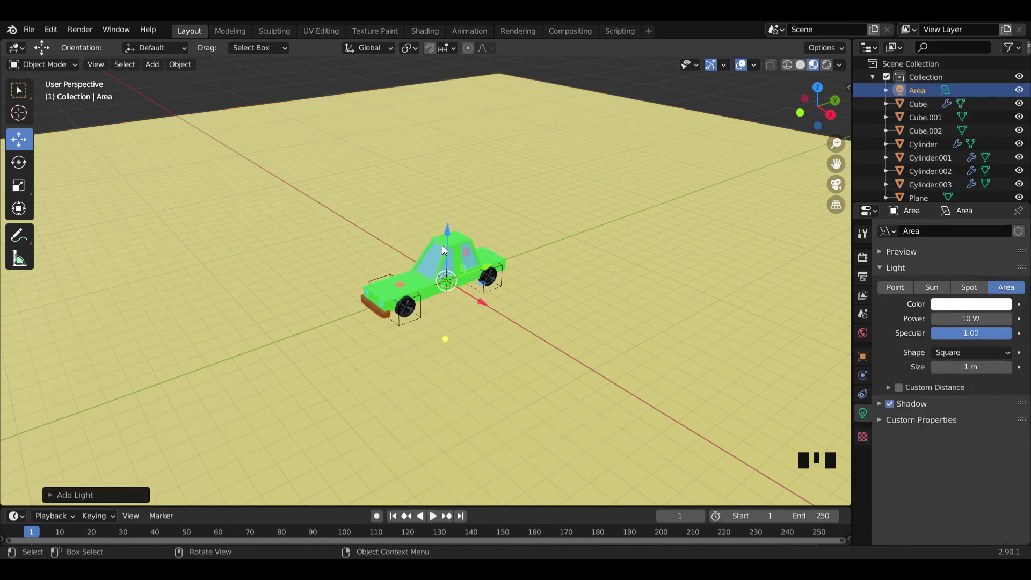
pyautogui.press('KP_3')
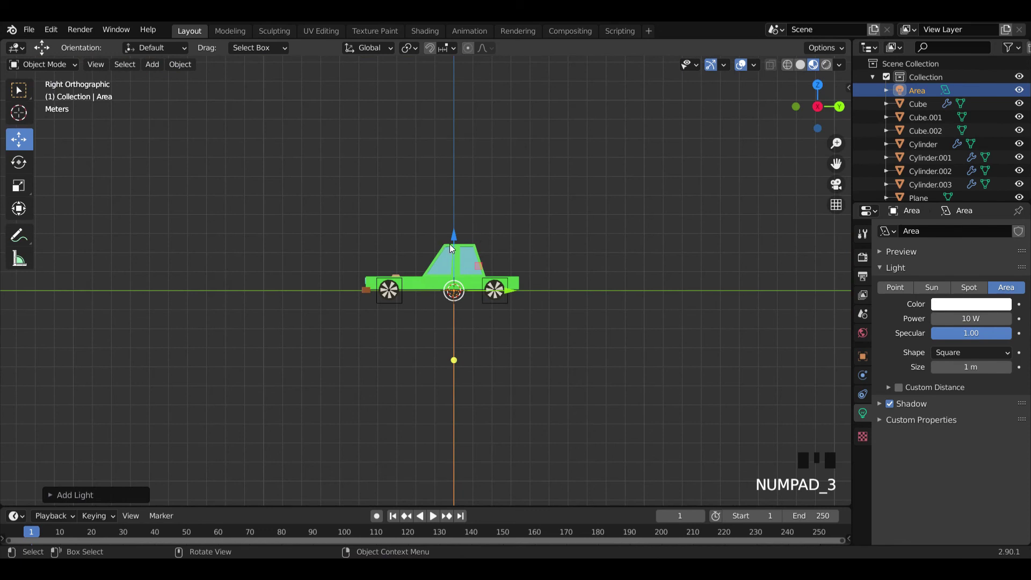
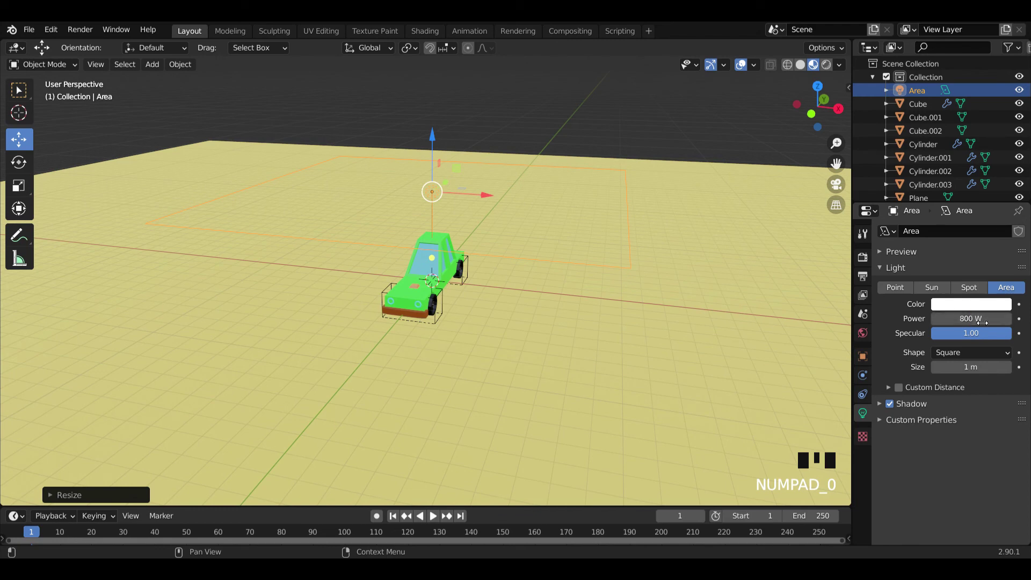
pyautogui.moveTo(574, 315); pyautogui.dragTo(544, 306)
pyautogui.scroll(3)
pyautogui.moveTo(495, 331); pyautogui.dragTo(812, 85)
pyautogui.click(811, 84)
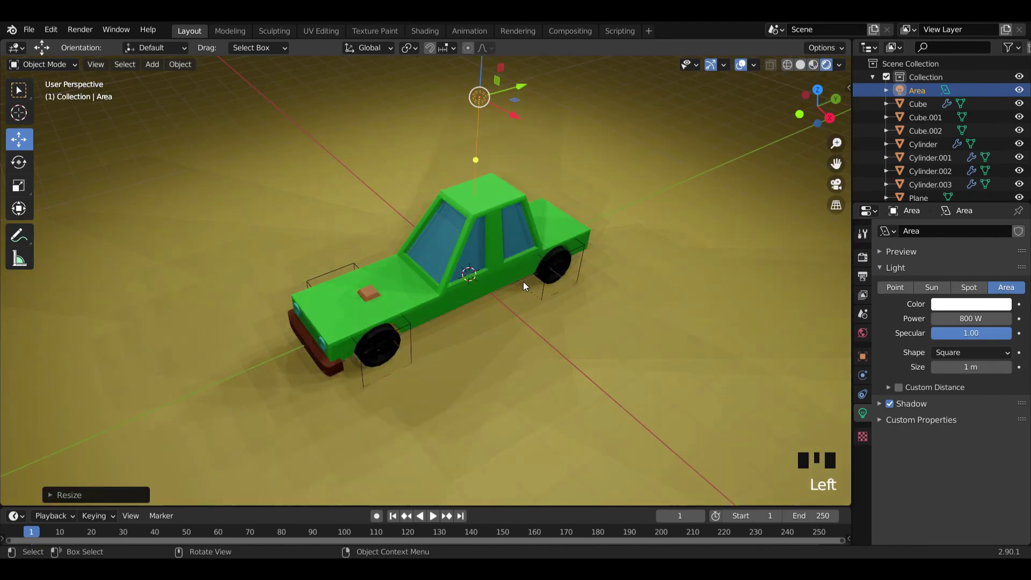
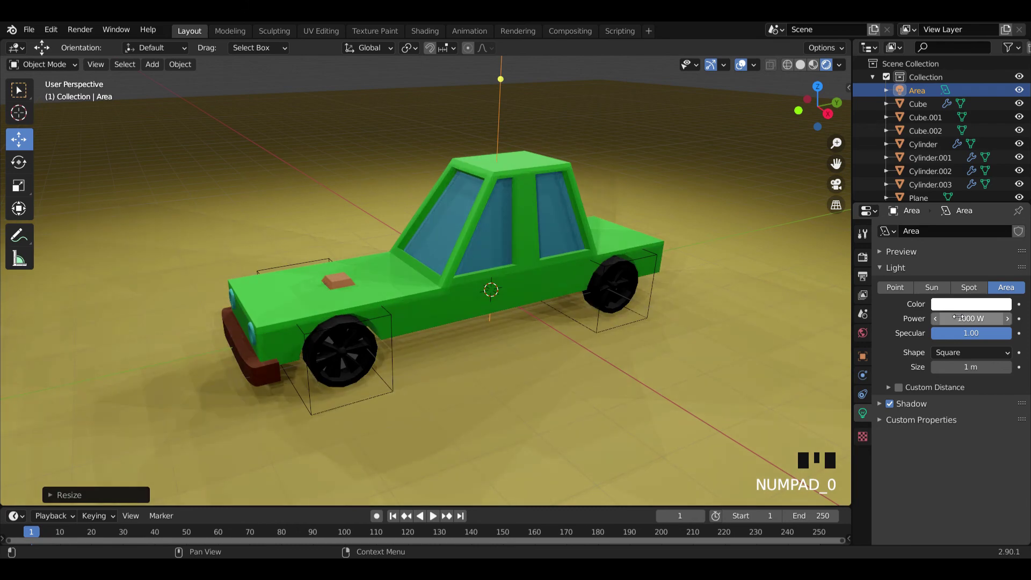
# Set the Area light power to 1000 W and inspect the lit car from around and above
pyautogui.moveTo(358, 363); pyautogui.dragTo(448, 353)
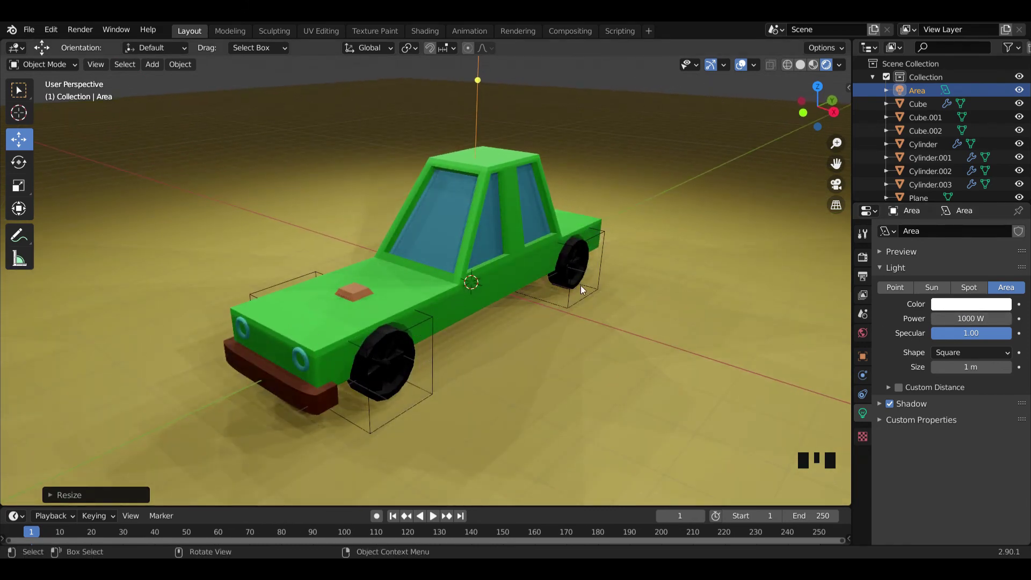
pyautogui.moveTo(602, 278); pyautogui.dragTo(808, 71)
pyautogui.click(808, 71)
pyautogui.moveTo(580, 230); pyautogui.dragTo(385, 263)
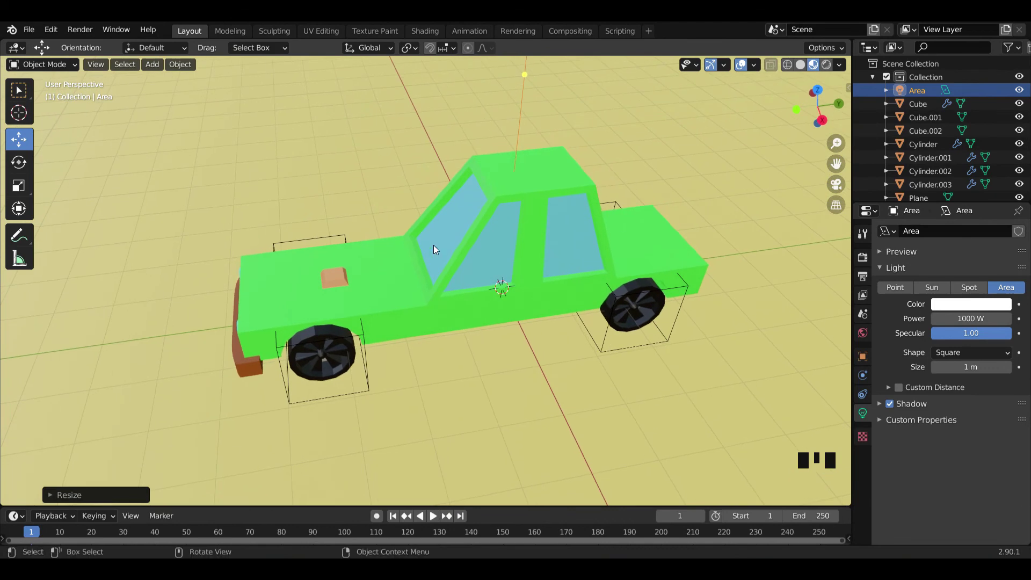
pyautogui.moveTo(451, 262); pyautogui.dragTo(484, 269)
pyautogui.scroll(-3)
pyautogui.scroll(3)
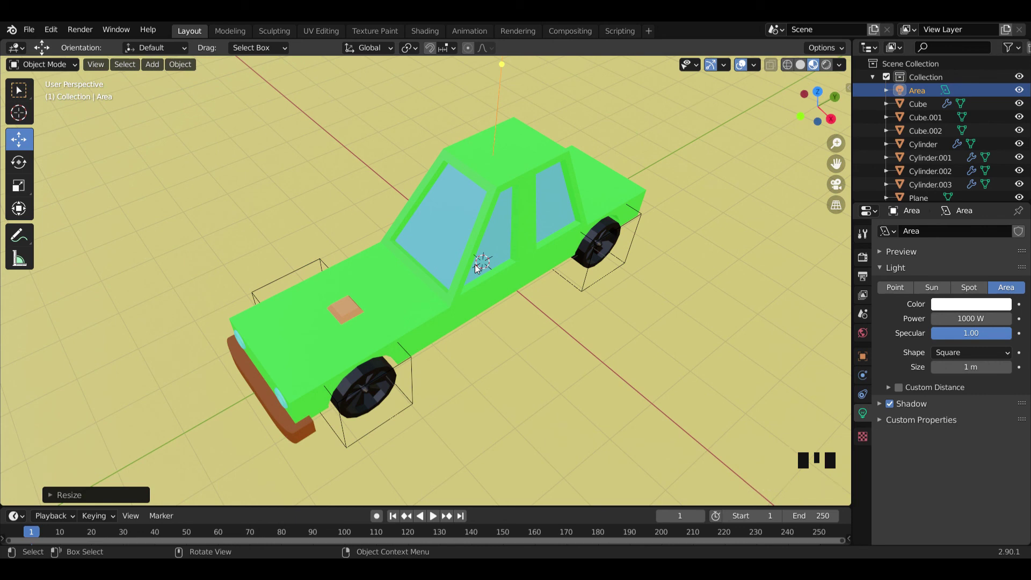